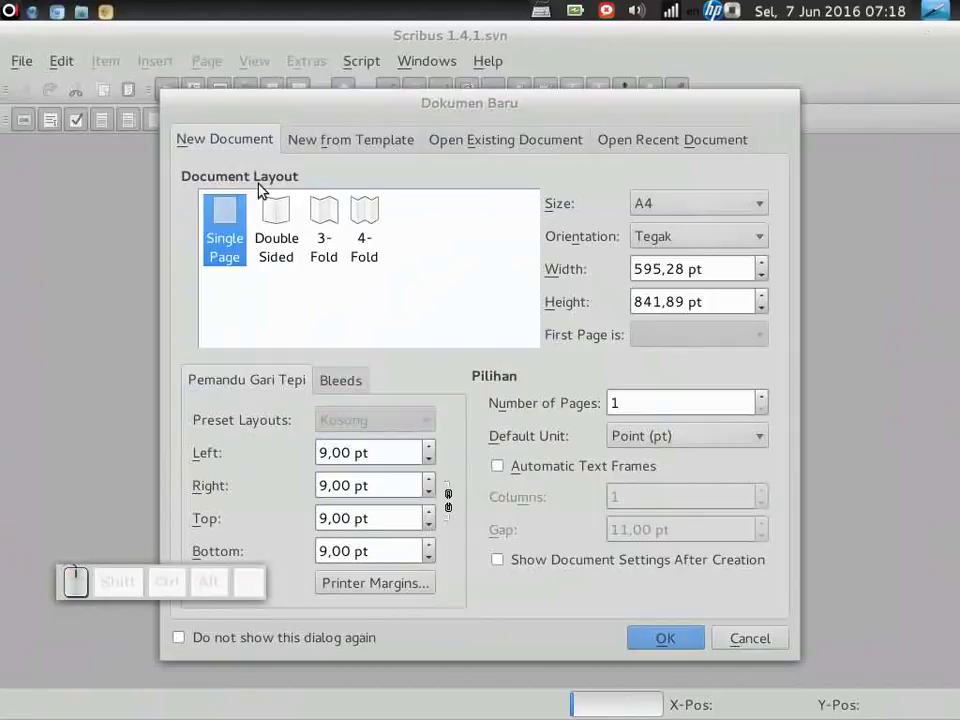
# Check the logo drawing's size before setting up the new document.
pyautogui.click(113, 13)
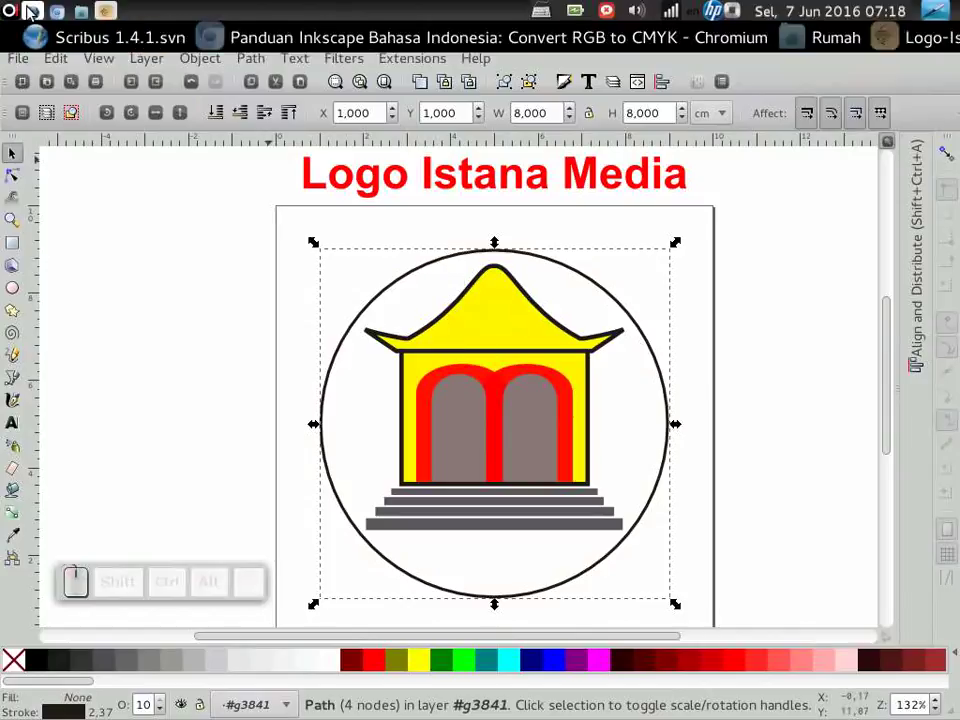
pyautogui.moveTo(454, 502); pyautogui.dragTo(721, 517)
pyautogui.click(720, 530)
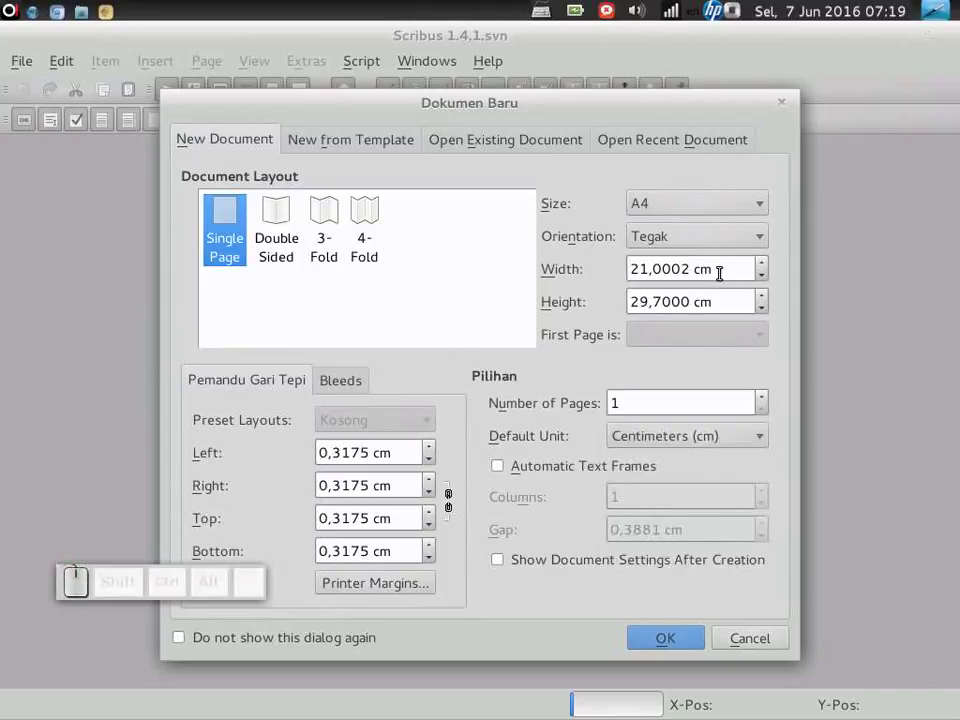
# Set a custom 12 × 12 cm page size in centimetres.
pyautogui.moveTo(454, 502); pyautogui.dragTo(454, 502)
pyautogui.press('1')
pyautogui.press('2')
pyautogui.moveTo(454, 502); pyautogui.dragTo(565, 313)
pyautogui.press('1')
pyautogui.press('2')
# Link all four margins and start replacing the top margin value.
pyautogui.click(454, 502)
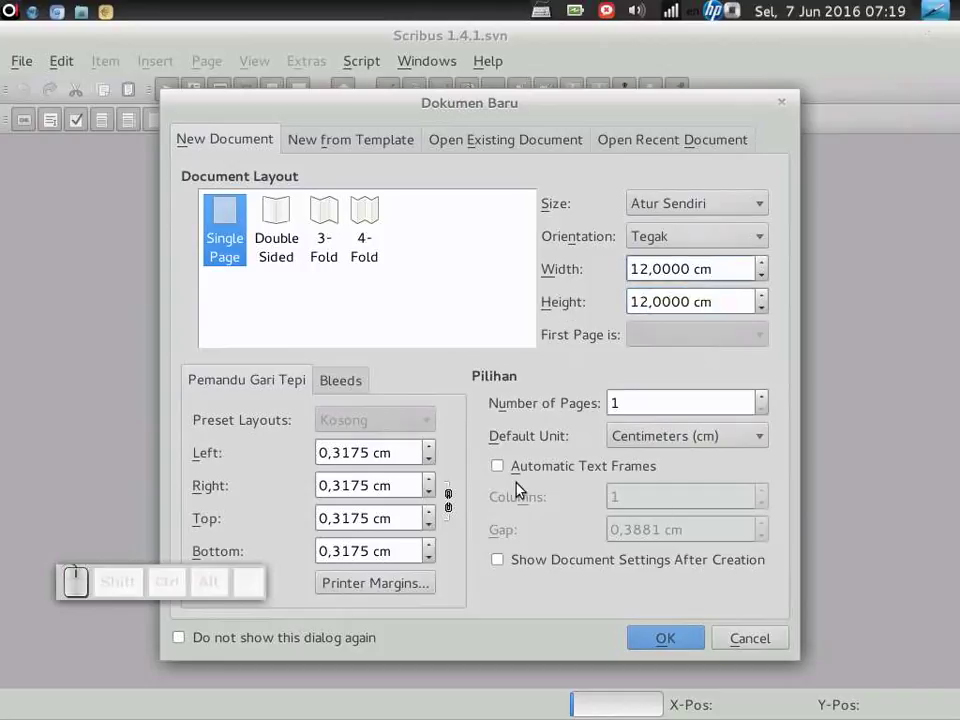
pyautogui.click(454, 505)
pyautogui.moveTo(455, 502); pyautogui.dragTo(295, 452)
pyautogui.press('1')
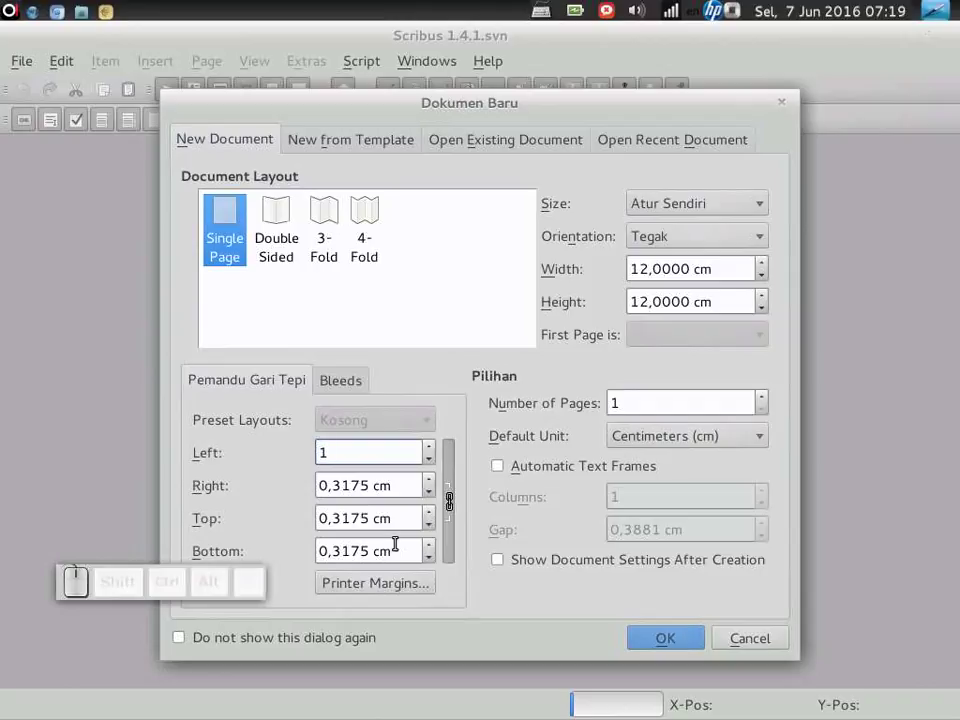
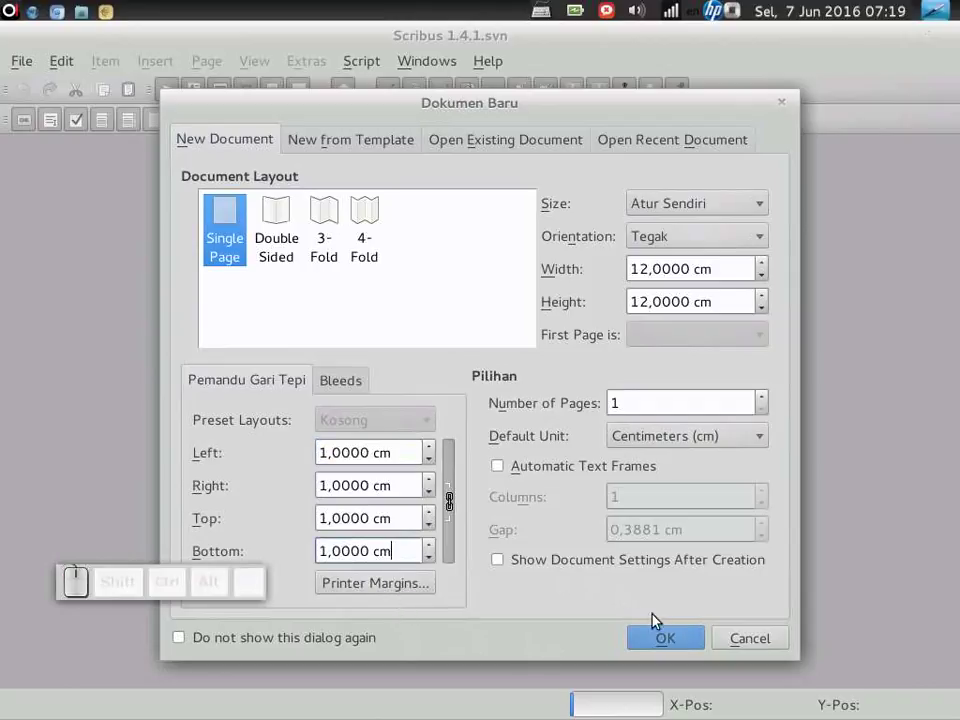
# Create the 12 cm square document and import Logo-Istana-Media_8cm.svg, dismissing the warning.
pyautogui.click(669, 642)
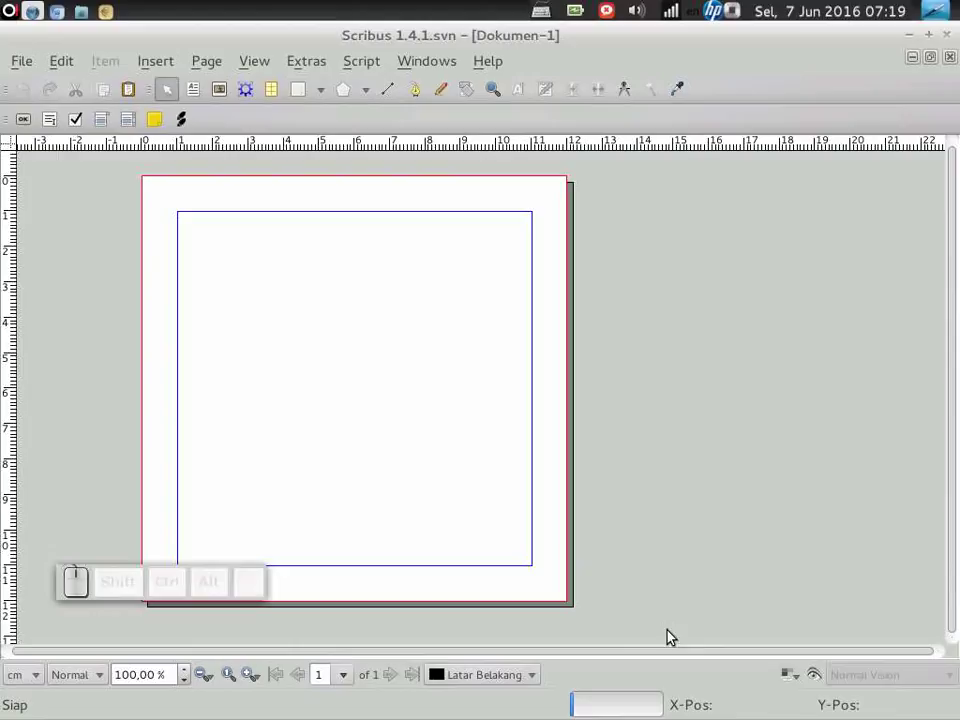
pyautogui.moveTo(231, 597); pyautogui.dragTo(36, 83)
pyautogui.click(30, 61)
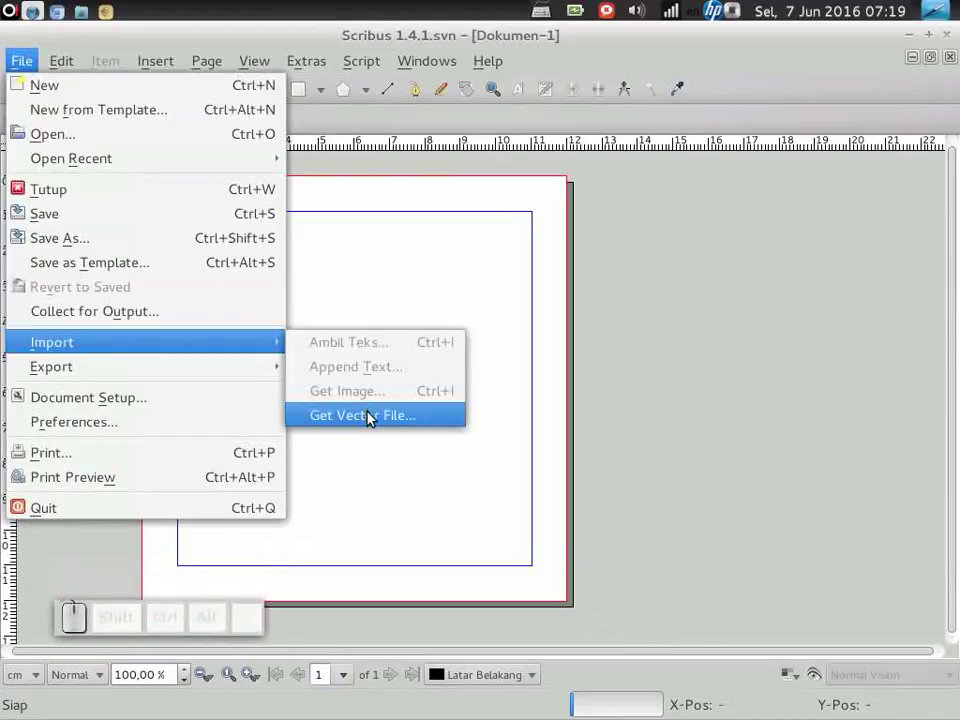
pyautogui.click(373, 415)
pyautogui.click(298, 280)
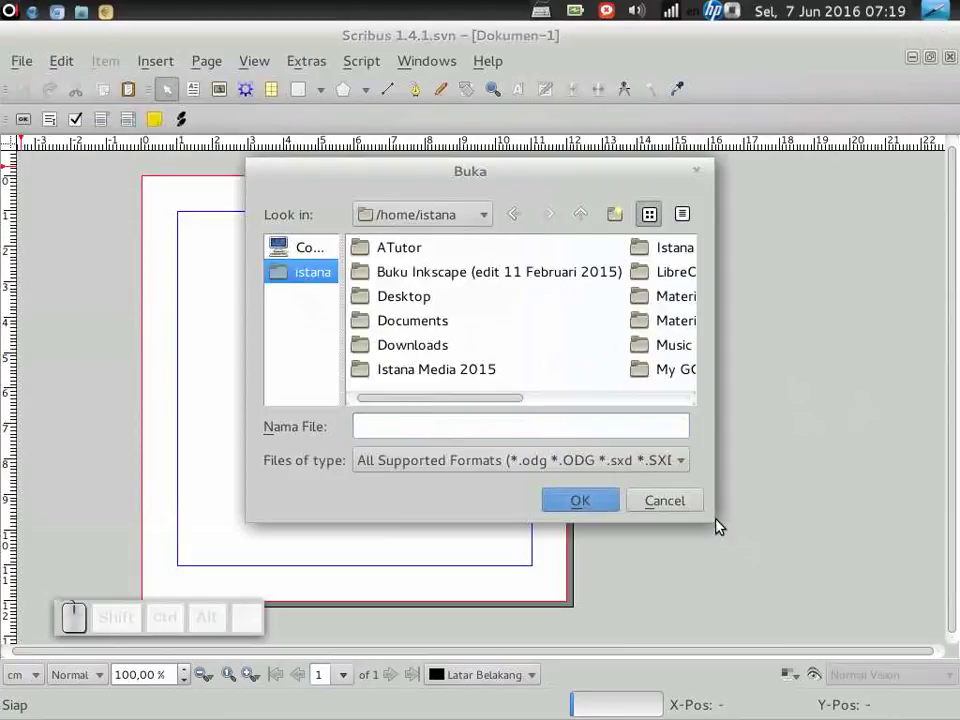
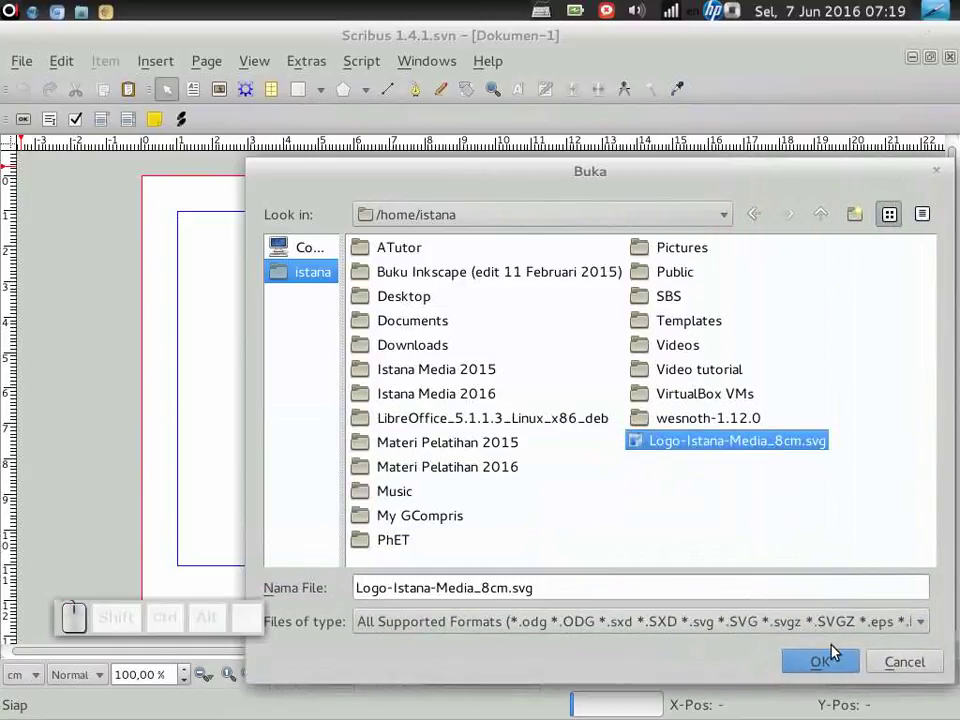
pyautogui.click(838, 656)
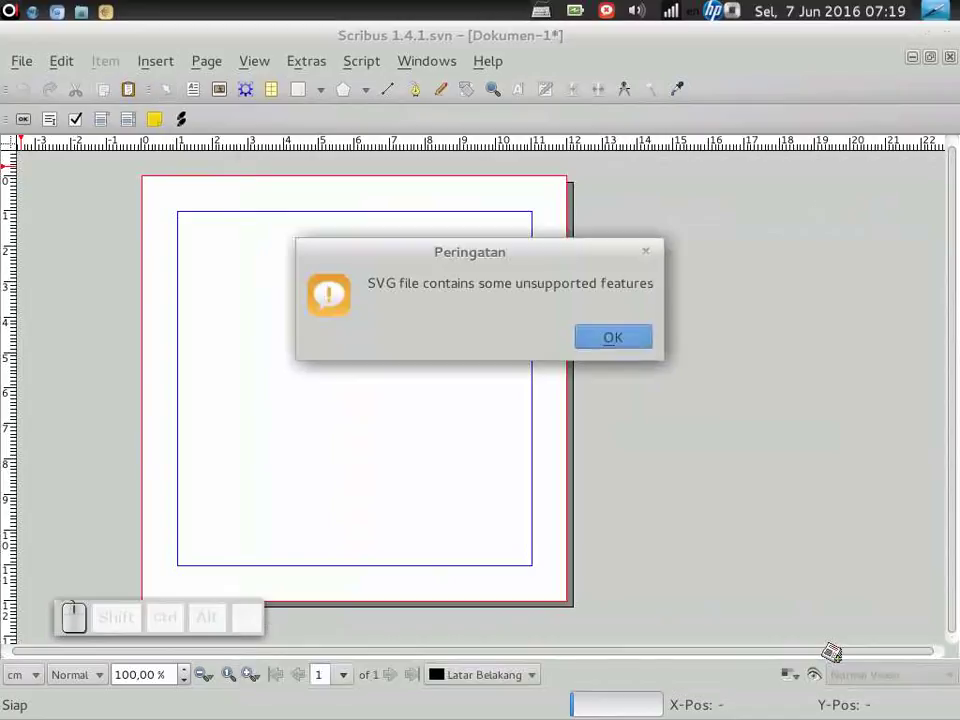
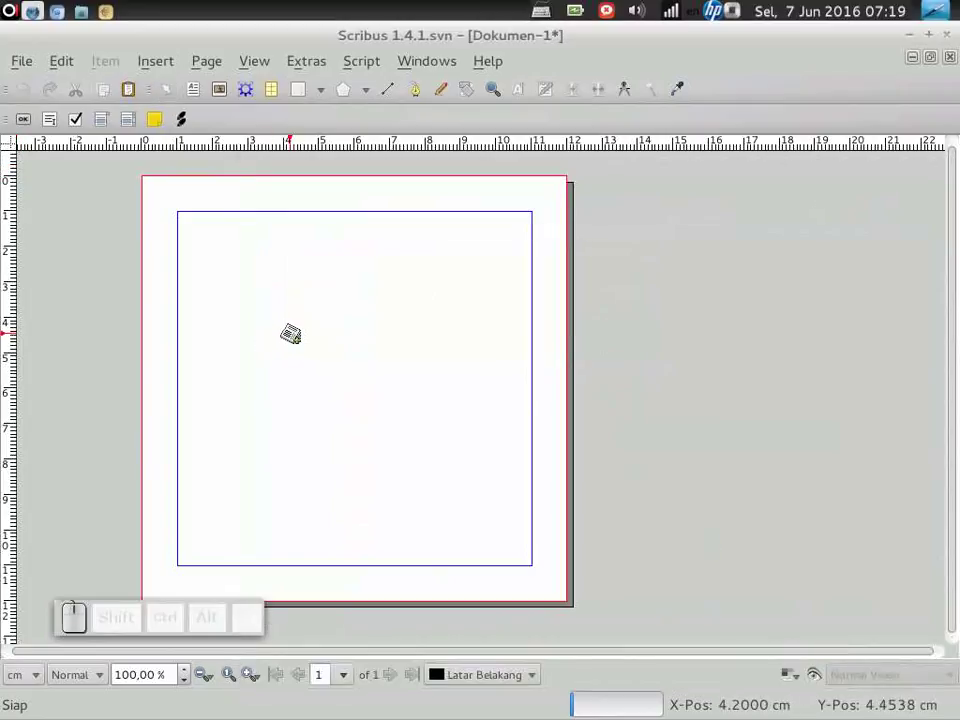
pyautogui.click(297, 330)
# Place the logo to fill the margin area and go to the Edit menu.
pyautogui.moveTo(423, 373); pyautogui.dragTo(626, 439)
pyautogui.click(684, 437)
pyautogui.click(483, 429)
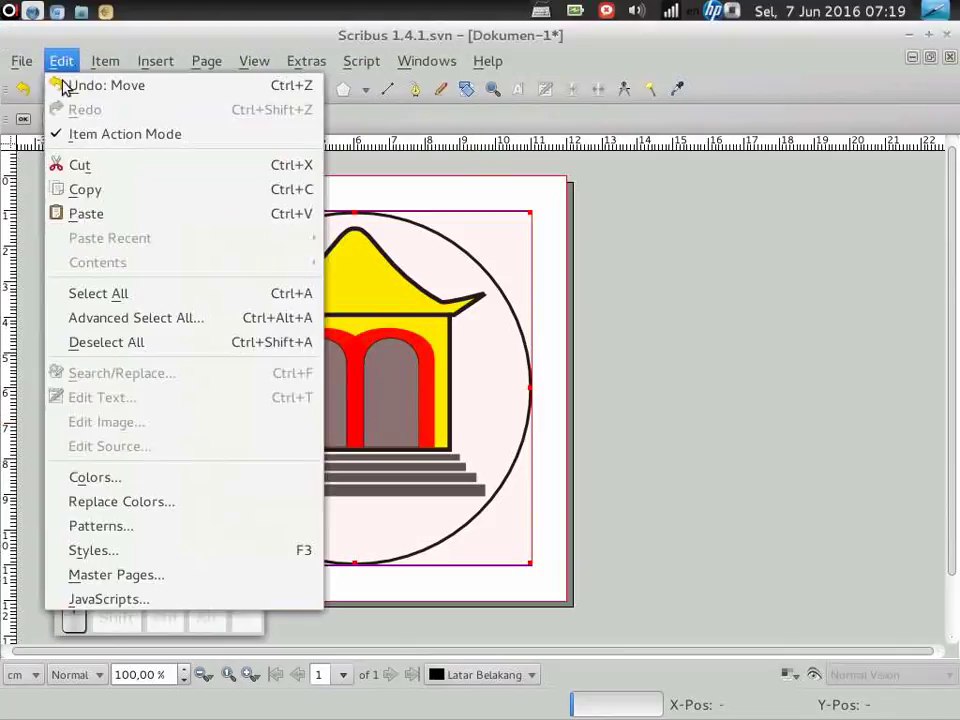
# In the Colors list, edit the Blue swatch and rename it Biru.
pyautogui.click(125, 477)
pyautogui.moveTo(433, 183); pyautogui.dragTo(851, 462)
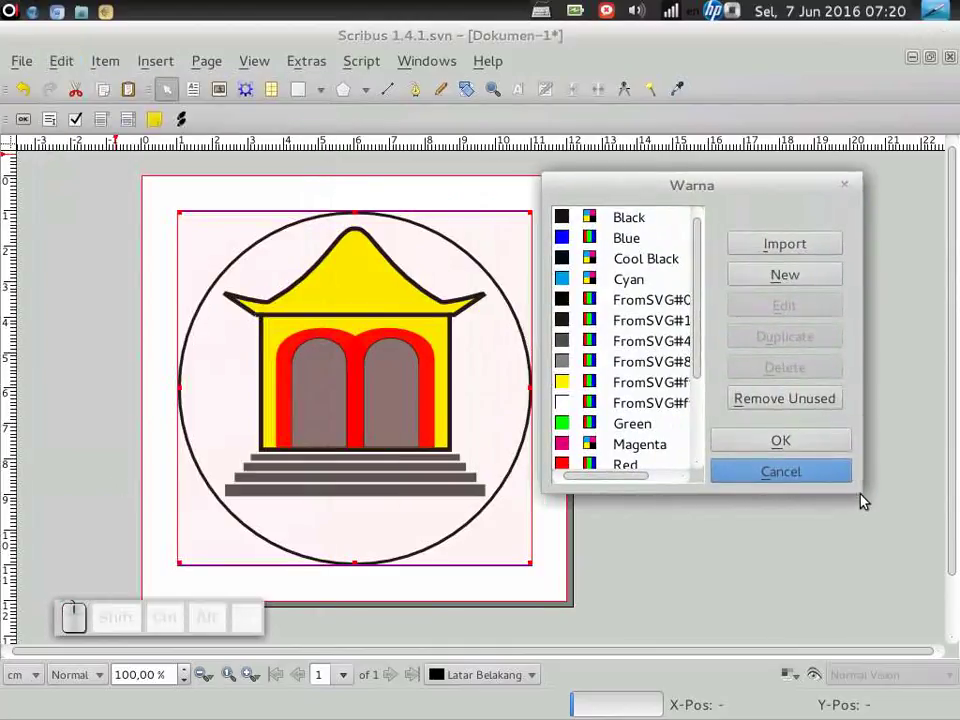
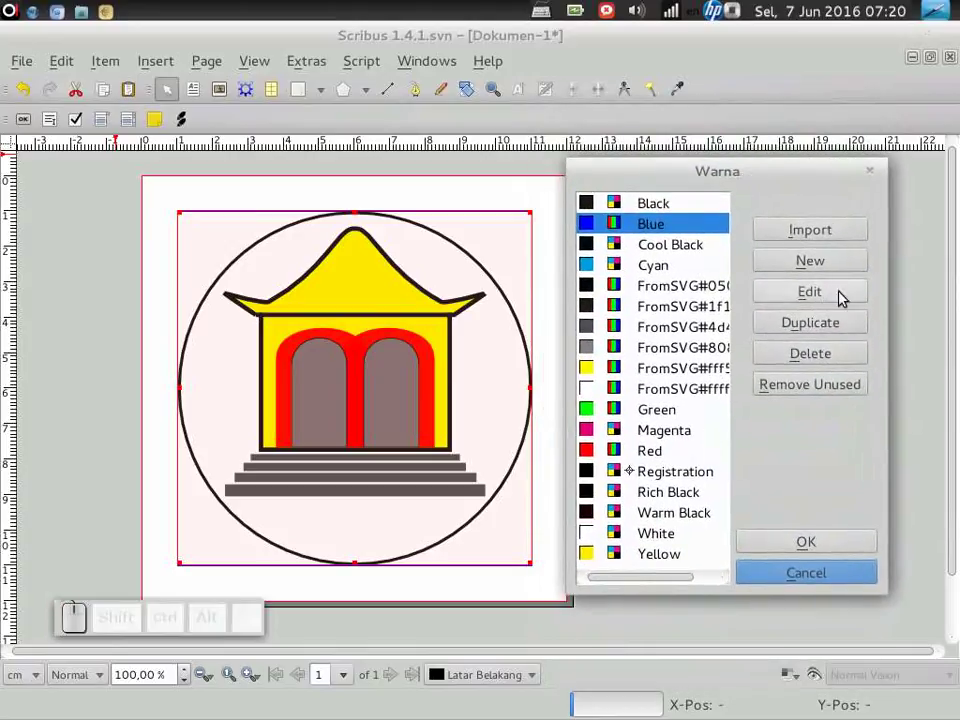
pyautogui.click(828, 293)
pyautogui.moveTo(668, 228); pyautogui.dragTo(129, 611)
pyautogui.moveTo(116, 620); pyautogui.dragTo(498, 393)
pyautogui.moveTo(516, 364); pyautogui.dragTo(469, 524)
pyautogui.click(439, 448)
pyautogui.click(435, 423)
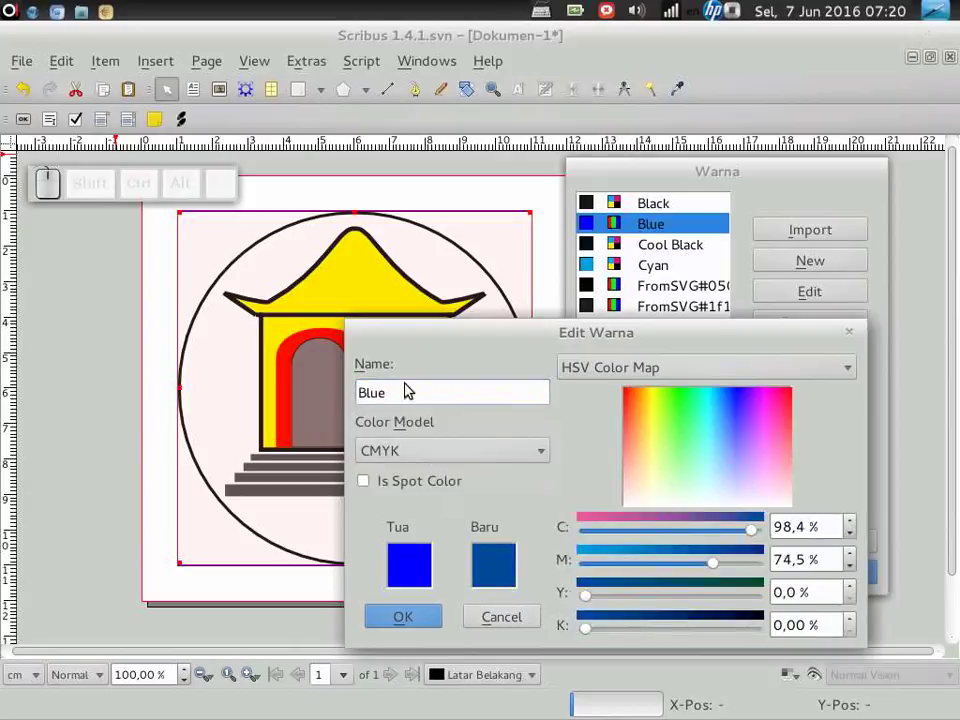
pyautogui.moveTo(415, 390); pyautogui.dragTo(404, 389)
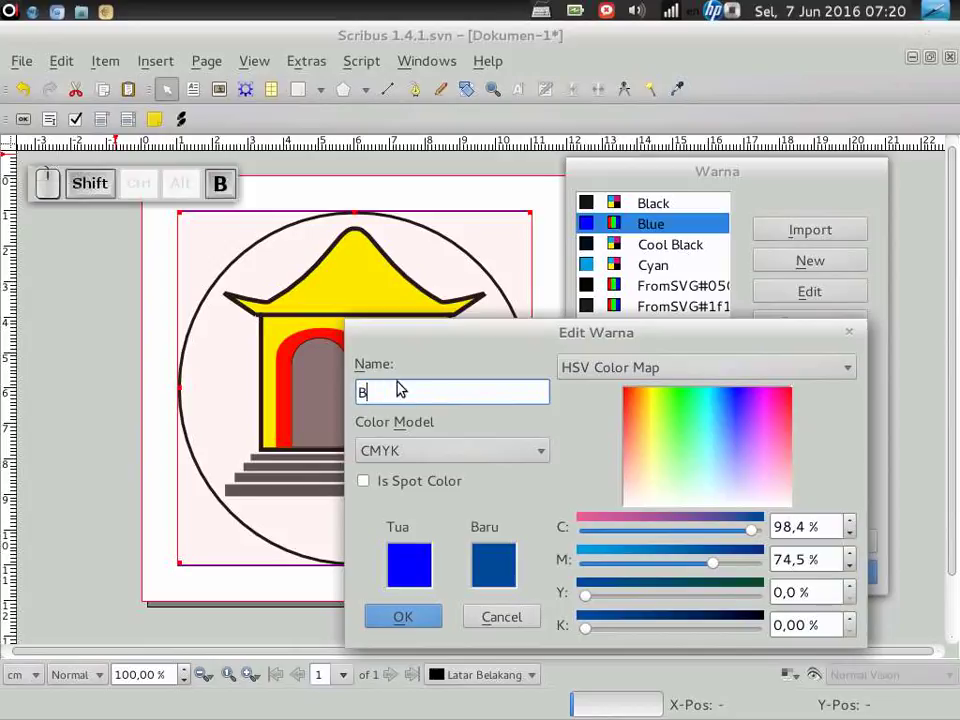
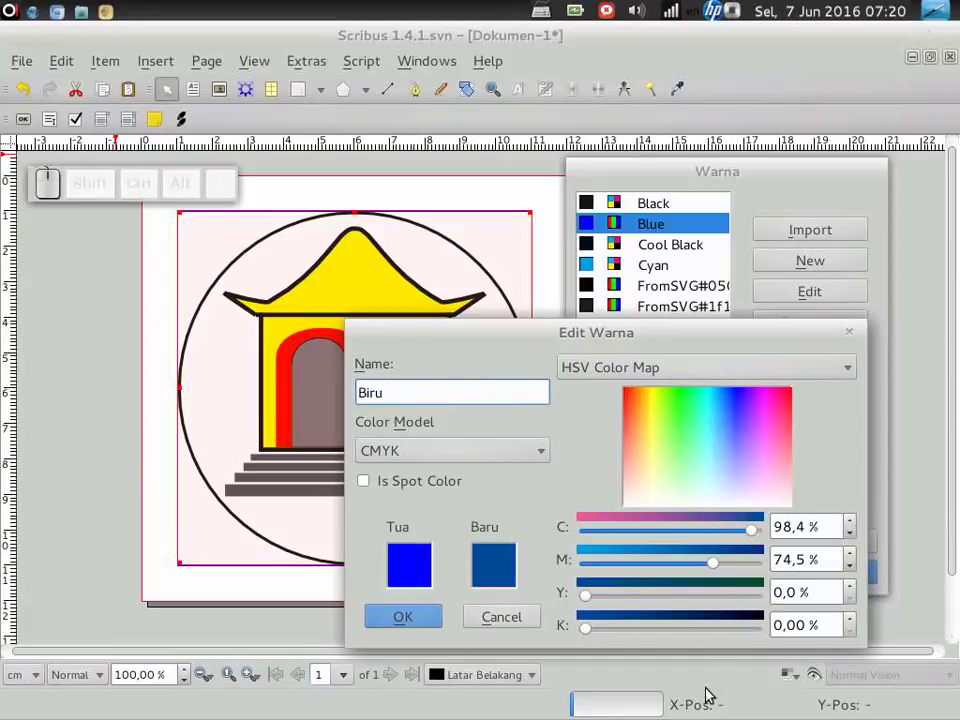
# Set Biru's CMYK values to C 100 %, M 42 %, Y 4 %, K 0 %.
pyautogui.moveTo(718, 572); pyautogui.dragTo(729, 537)
pyautogui.moveTo(750, 533); pyautogui.dragTo(711, 568)
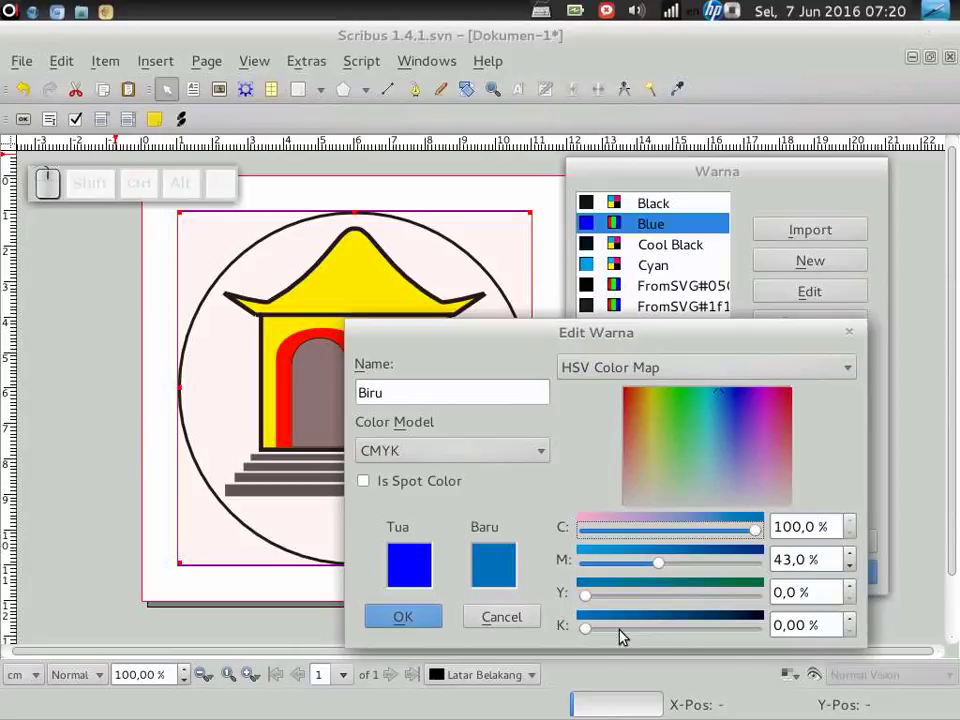
pyautogui.moveTo(595, 631); pyautogui.dragTo(644, 595)
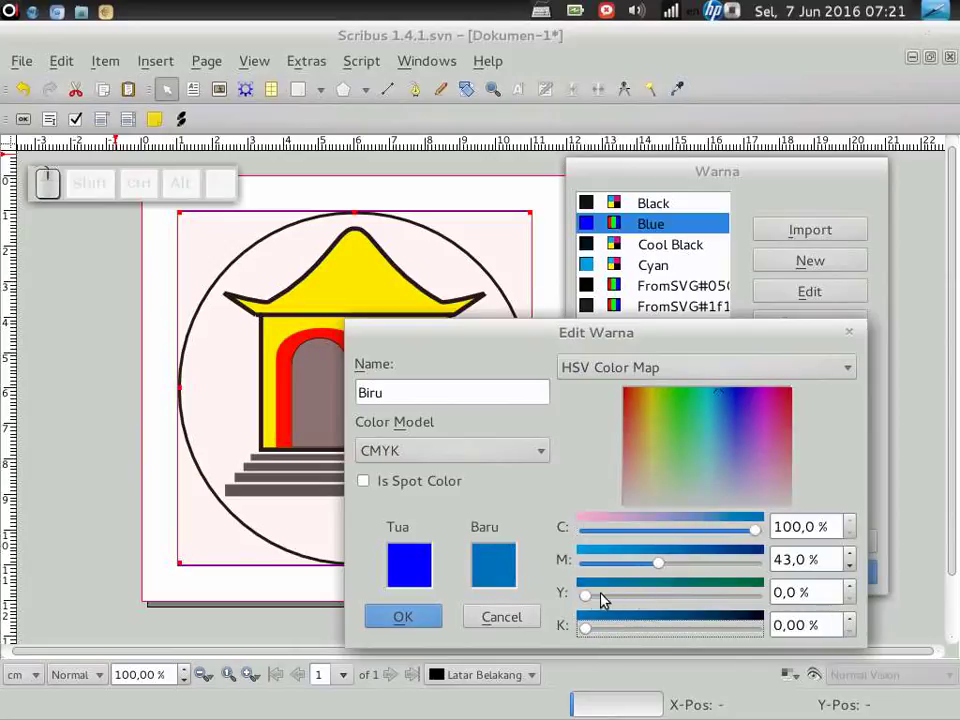
pyautogui.moveTo(585, 597); pyautogui.dragTo(631, 572)
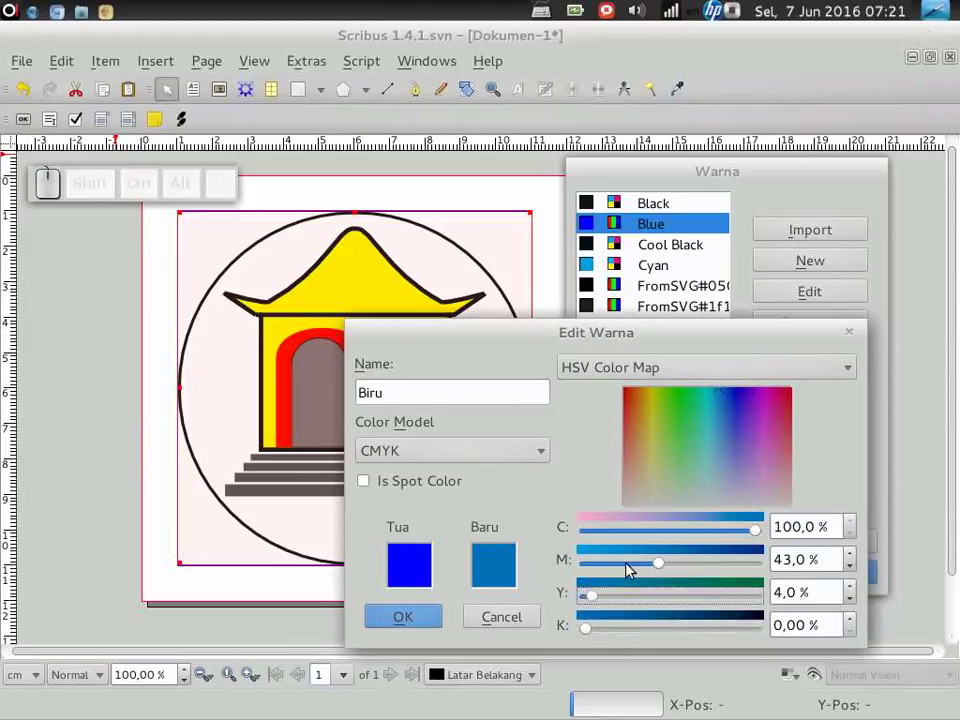
pyautogui.moveTo(662, 572); pyautogui.dragTo(773, 547)
pyautogui.moveTo(761, 536); pyautogui.dragTo(710, 569)
pyautogui.moveTo(694, 572); pyautogui.dragTo(428, 644)
pyautogui.click(430, 619)
# Confirm Biru, then turn FromSVG#050401 into a CMYK swatch Hitam with 100 % black.
pyautogui.click(671, 293)
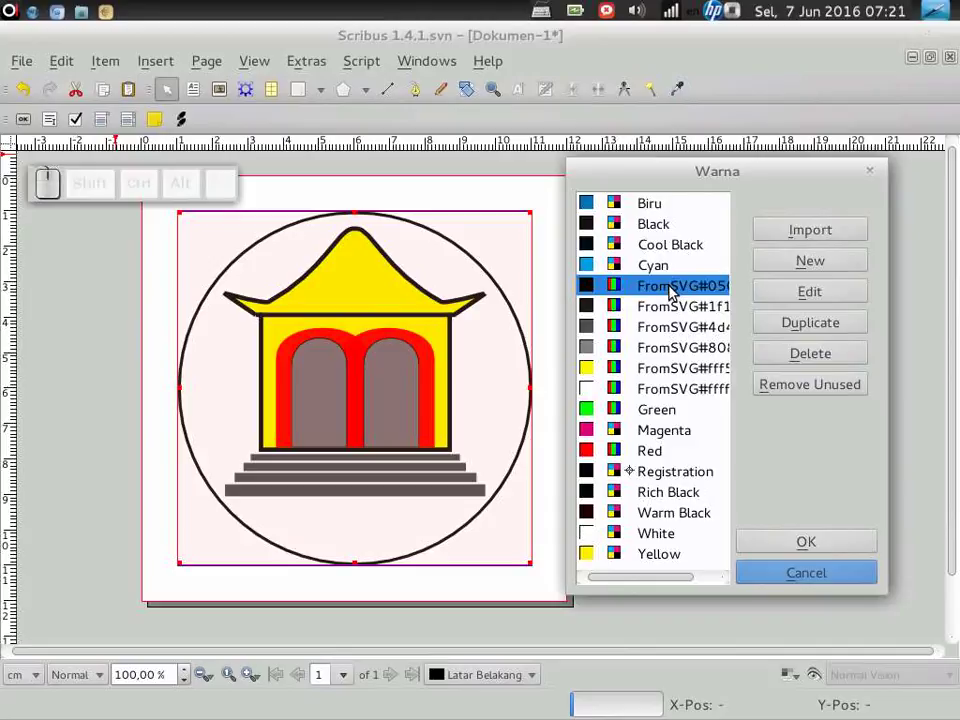
pyautogui.click(819, 297)
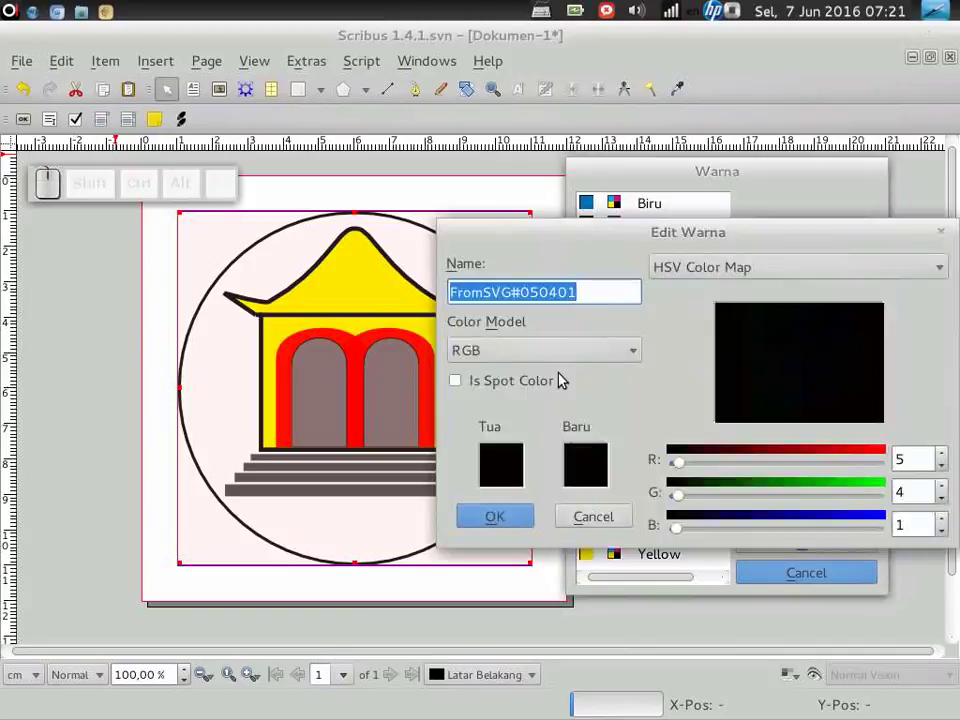
pyautogui.moveTo(623, 295); pyautogui.dragTo(540, 352)
pyautogui.moveTo(601, 287); pyautogui.dragTo(520, 302)
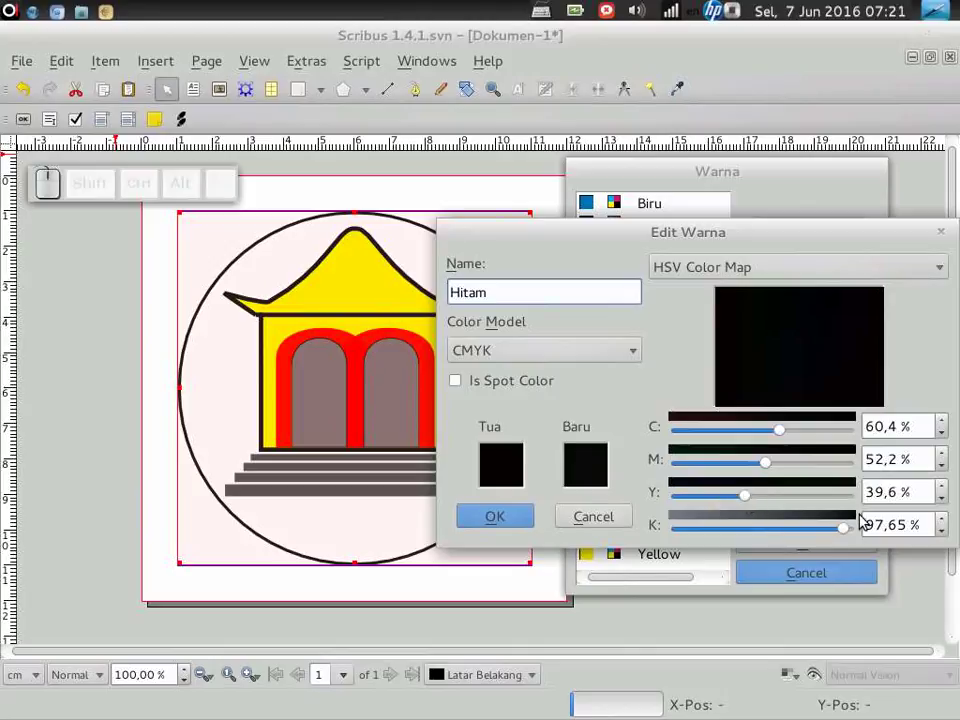
pyautogui.moveTo(846, 526); pyautogui.dragTo(552, 526)
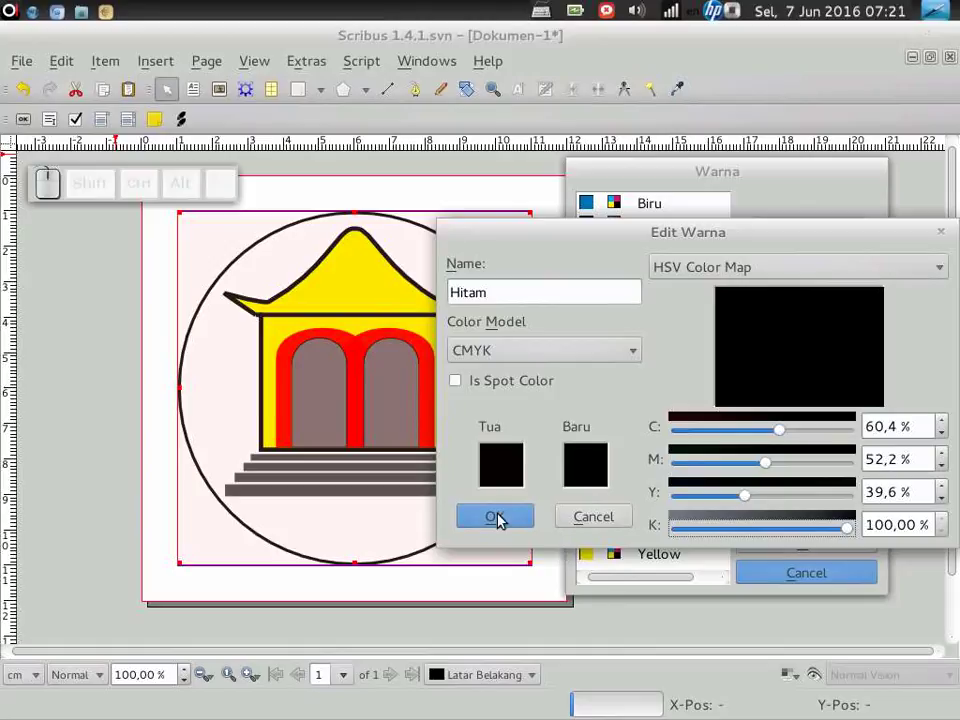
pyautogui.click(503, 521)
# Convert the dark FromSVG#1f1a17 colour to CMYK and rename it Hitam 1.
pyautogui.click(724, 313)
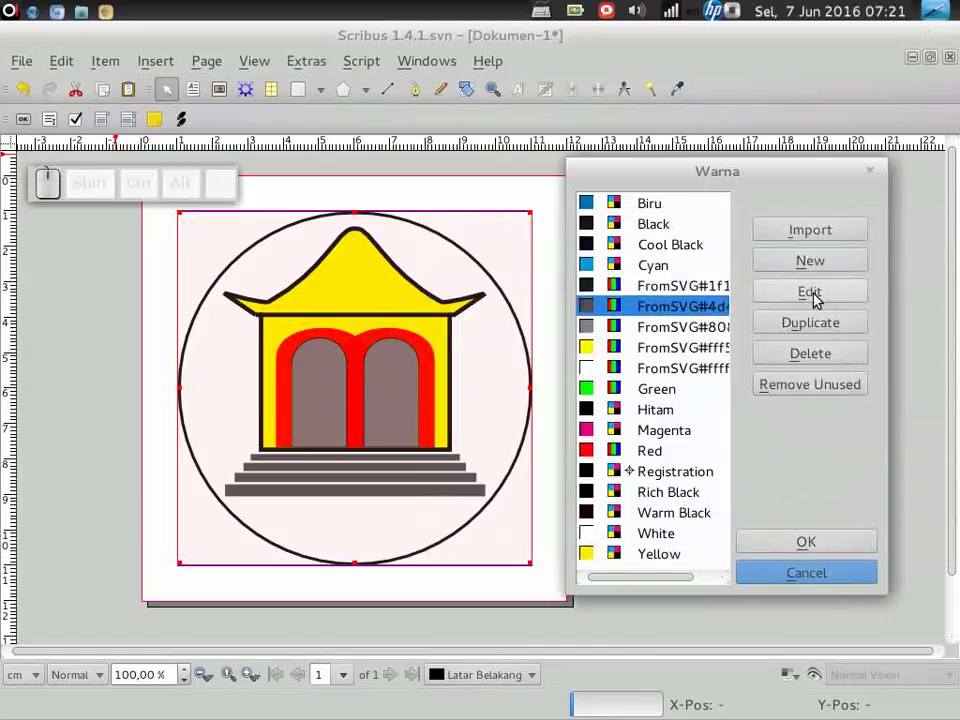
pyautogui.click(666, 277)
pyautogui.click(667, 292)
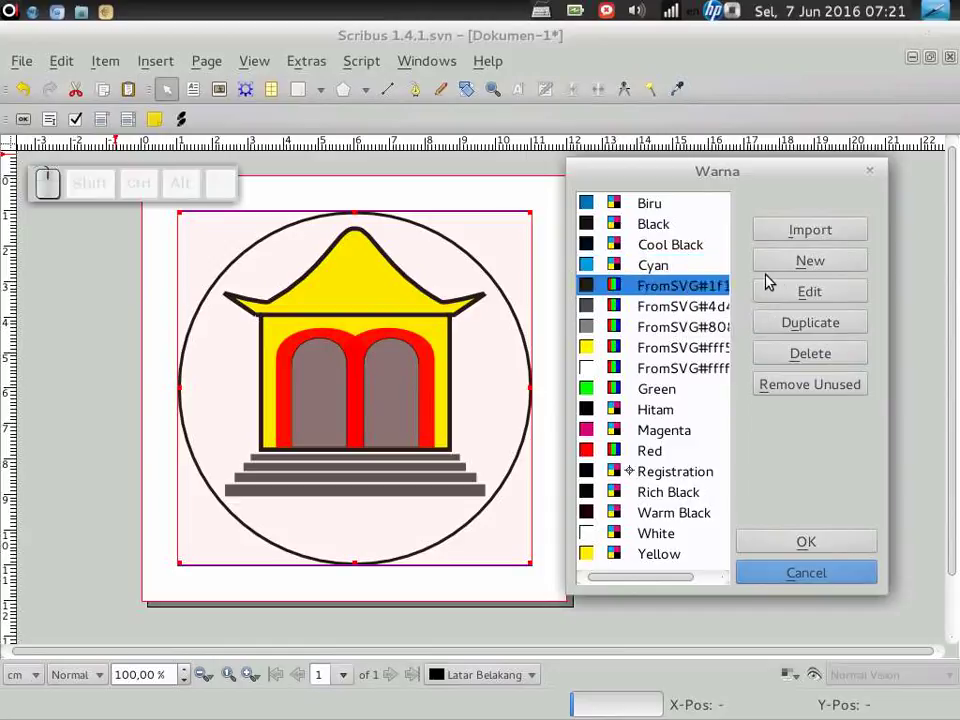
pyautogui.click(785, 290)
pyautogui.click(595, 363)
pyautogui.click(499, 328)
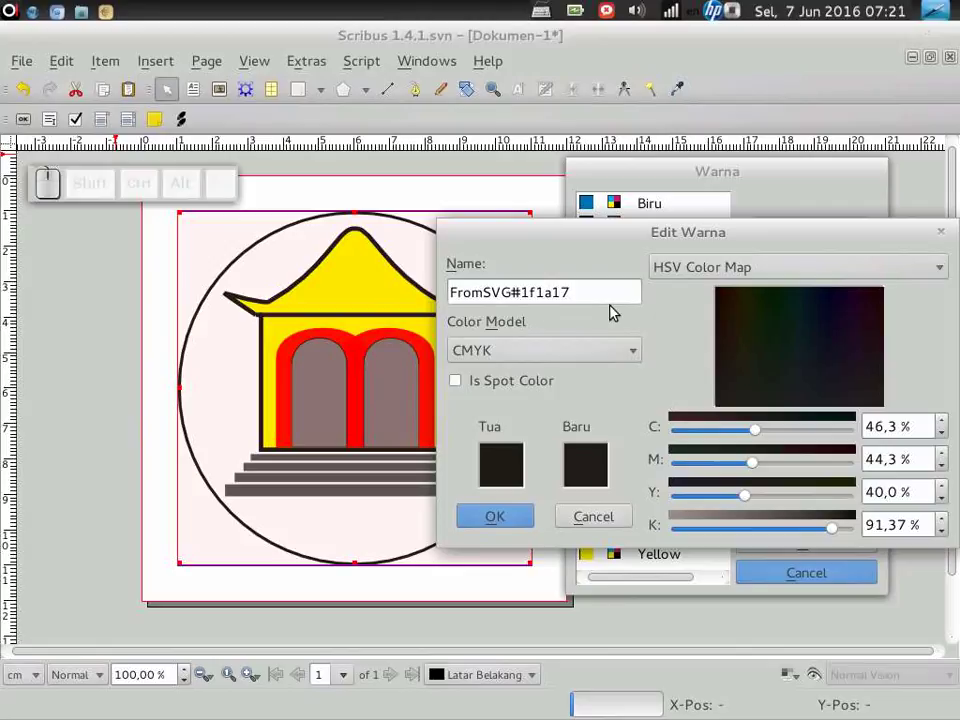
pyautogui.moveTo(593, 295); pyautogui.dragTo(552, 305)
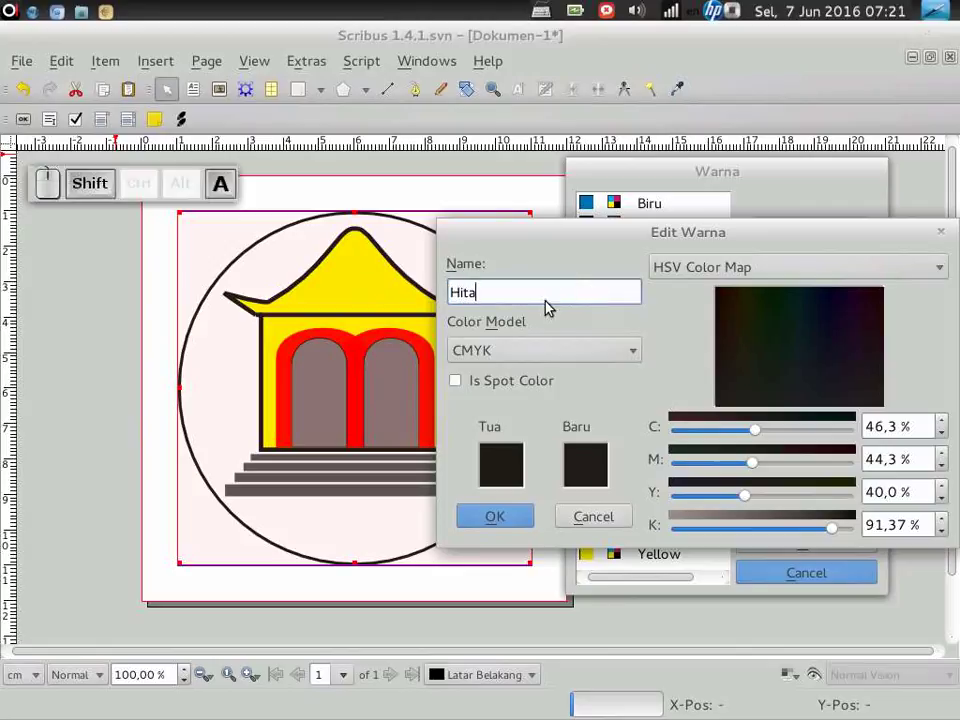
pyautogui.press('shift+space')
pyautogui.press('1')
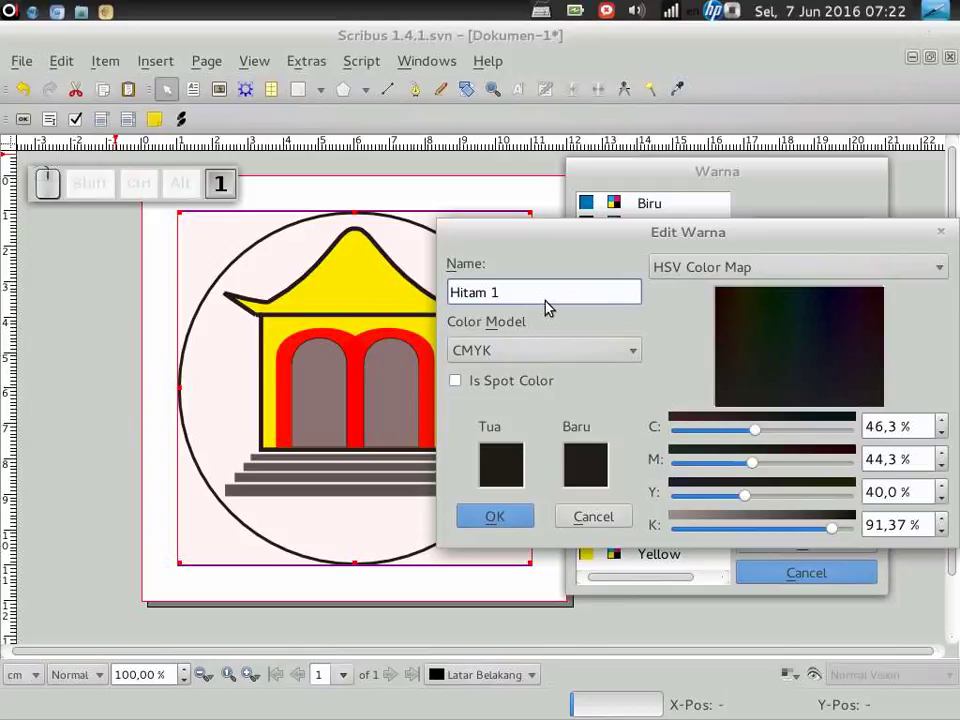
pyautogui.click(508, 524)
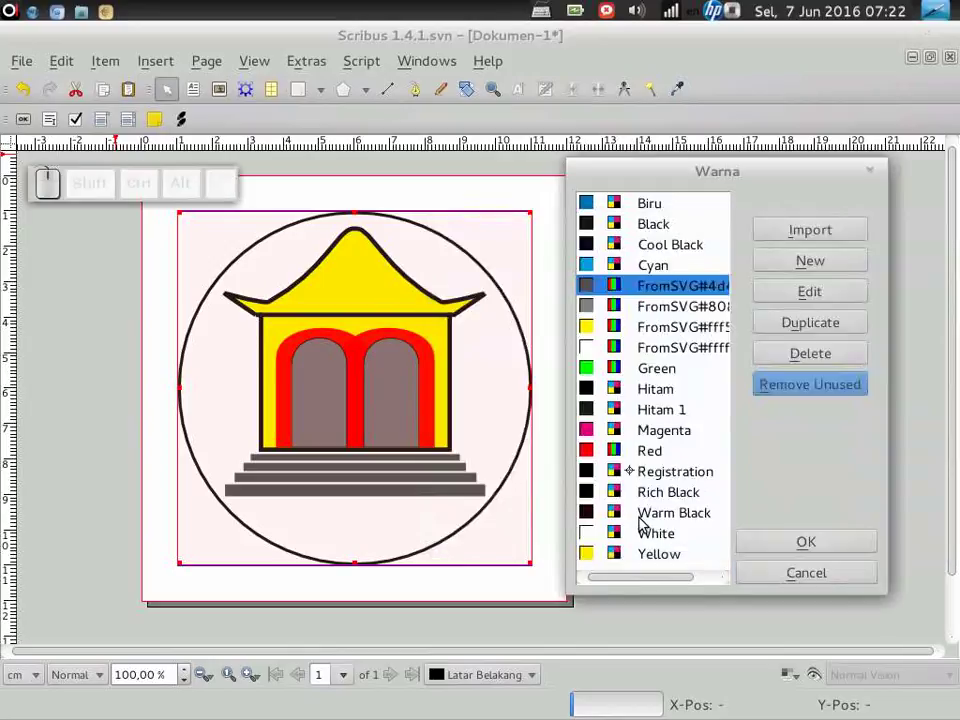
# Convert FromSVG#4d4d4d to CMYK and rename it Abu-abu Tua.
pyautogui.click(685, 362)
pyautogui.click(790, 289)
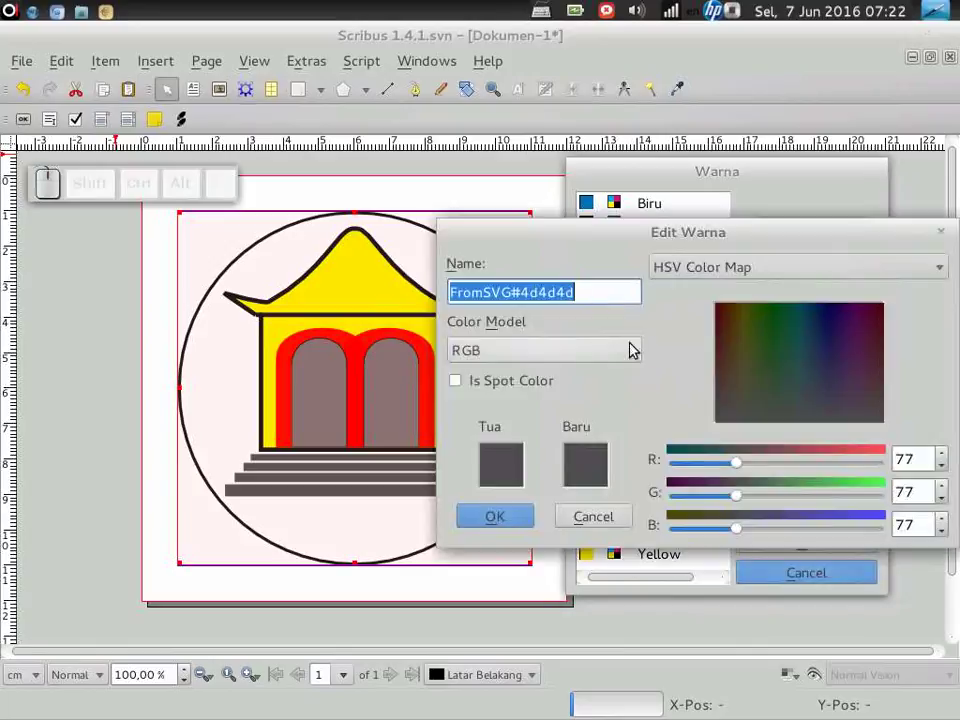
pyautogui.click(606, 357)
pyautogui.moveTo(522, 336); pyautogui.dragTo(534, 337)
pyautogui.press('shift+a')
pyautogui.press('shift+b')
pyautogui.press('shift+u')
pyautogui.press('-')
pyautogui.press('space')
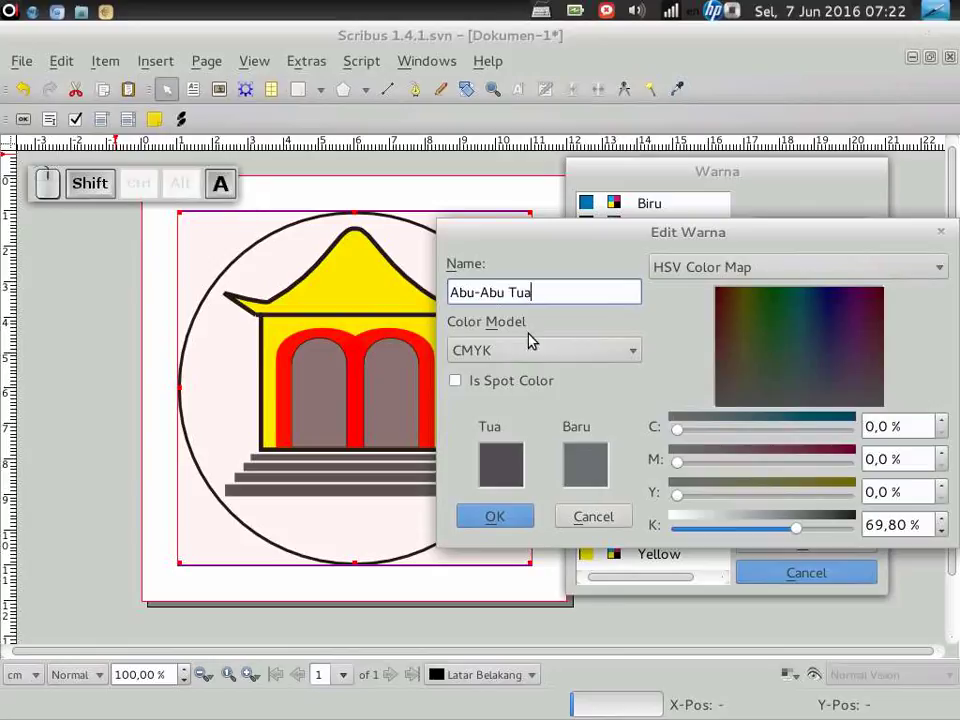
pyautogui.press('Left')
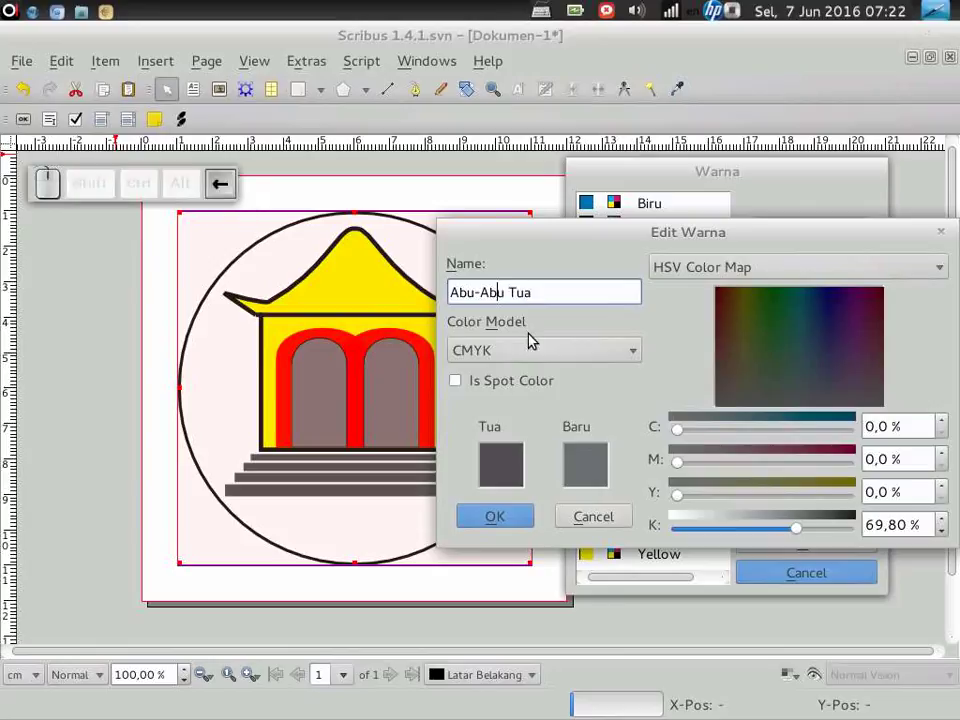
pyautogui.press('BackSpace')
pyautogui.press('a')
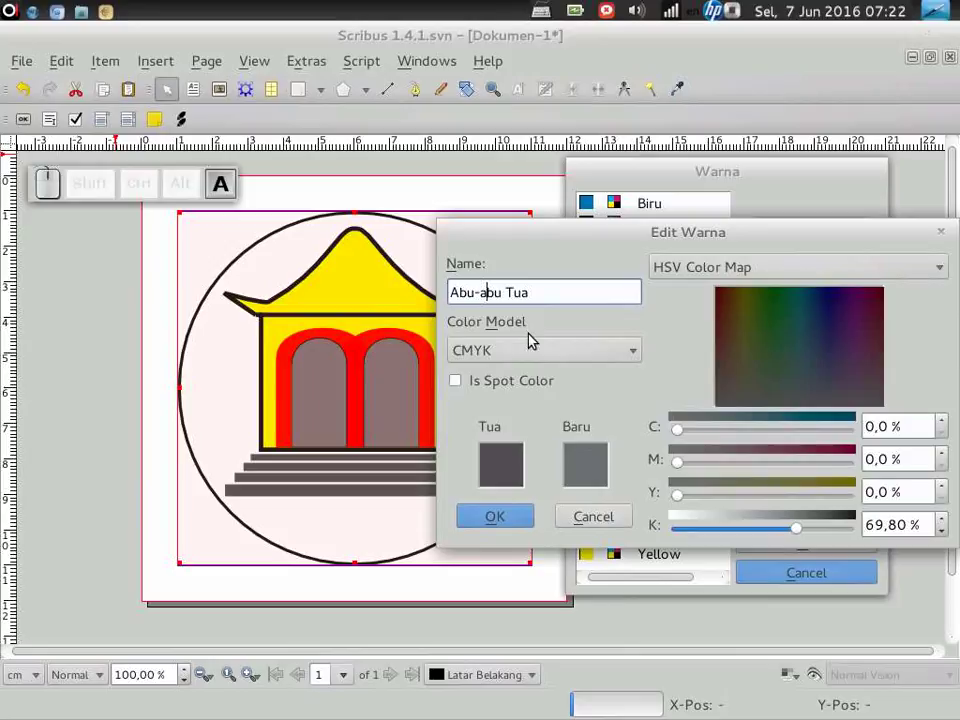
# Set Abu-abu Tua's black amount to 82 %.
pyautogui.moveTo(803, 529); pyautogui.dragTo(580, 483)
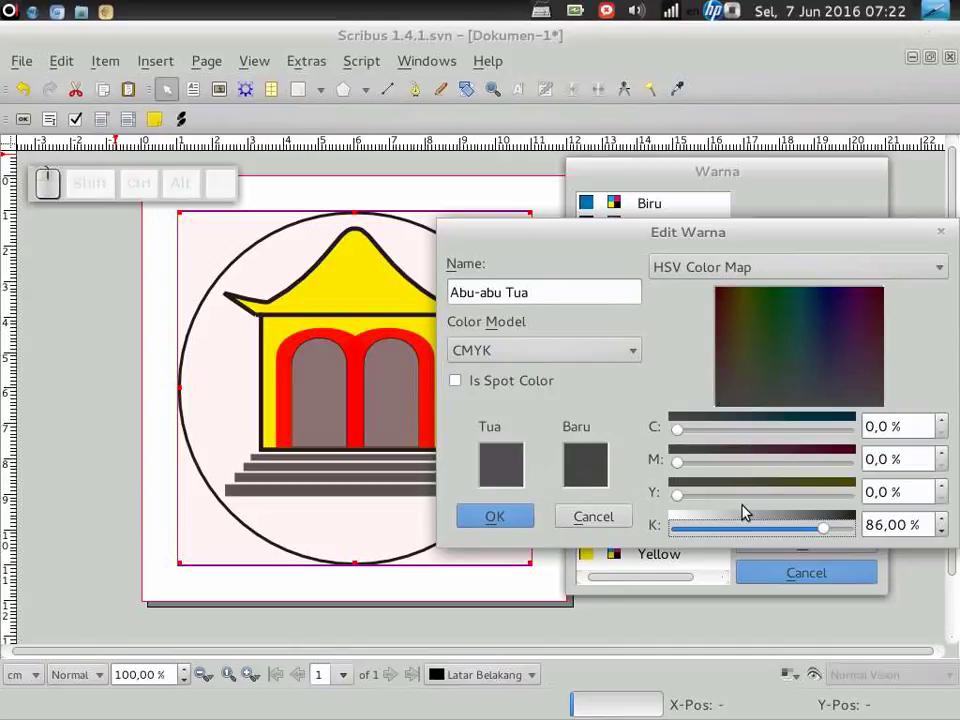
pyautogui.moveTo(824, 536); pyautogui.dragTo(556, 539)
# Confirm Abu-abu Tua, then convert FromSVG#808080 to CMYK and rename it Abu abu Muda.
pyautogui.click(526, 528)
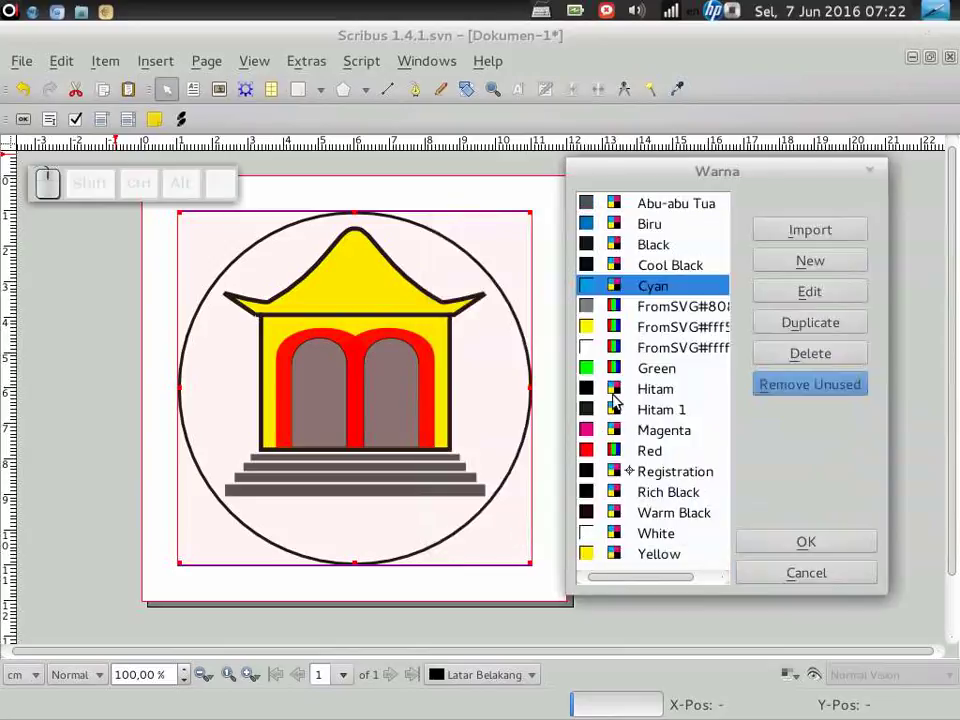
pyautogui.click(680, 316)
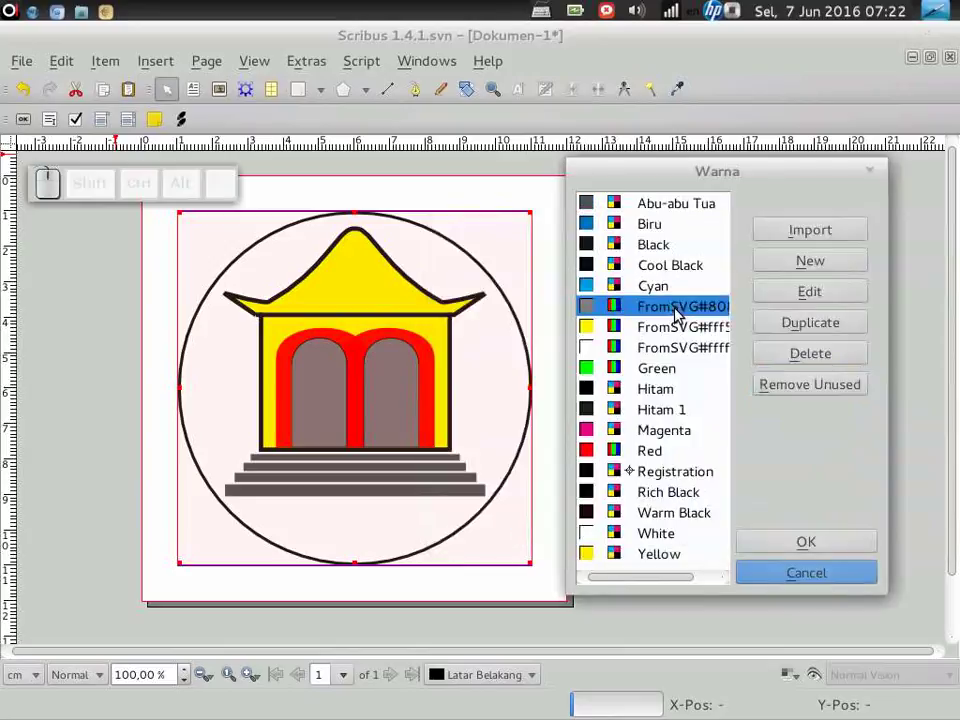
pyautogui.click(818, 301)
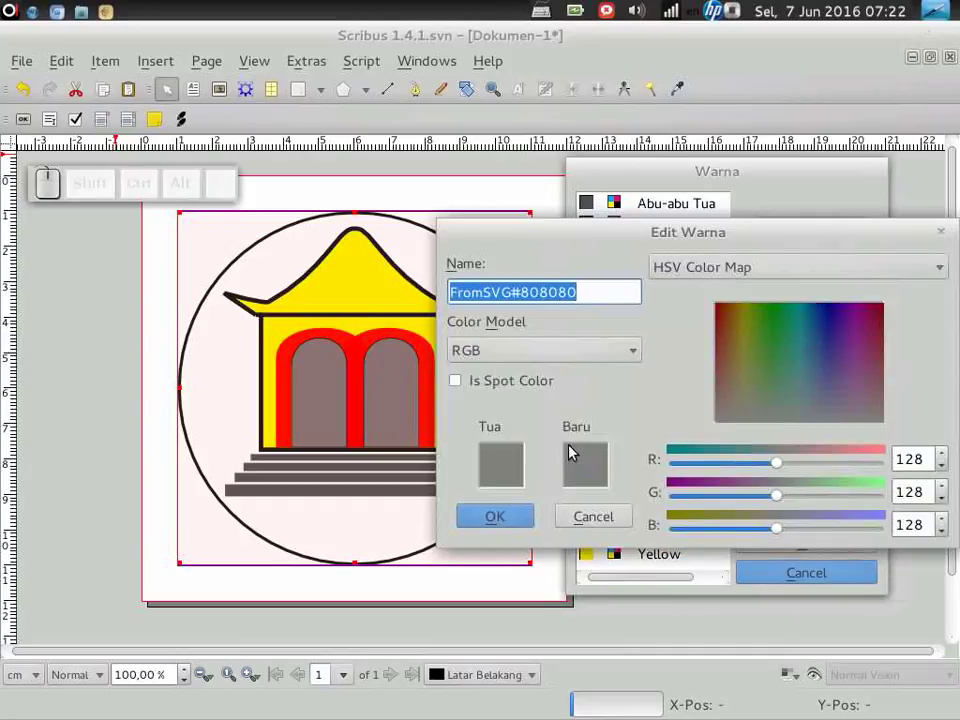
pyautogui.click(562, 361)
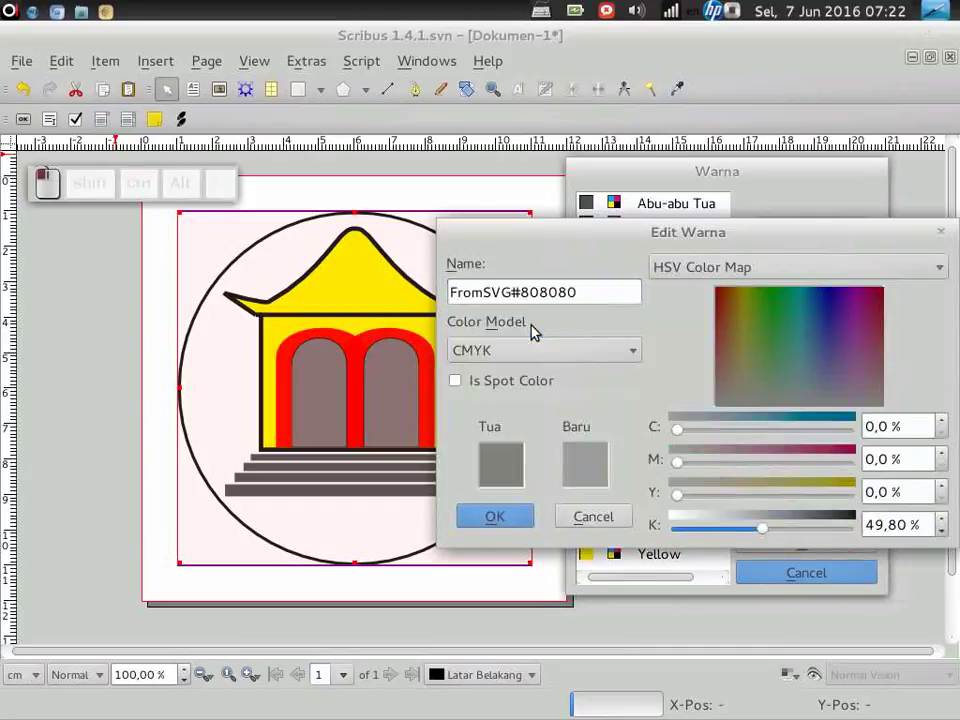
pyautogui.moveTo(589, 300); pyautogui.dragTo(579, 318)
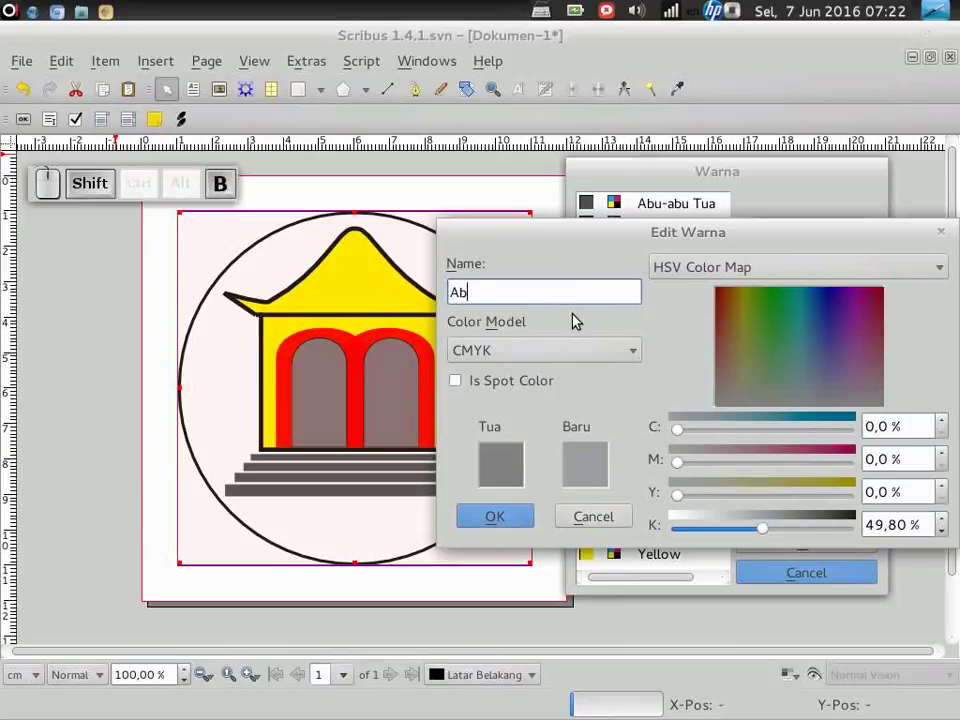
pyautogui.press('shift+space')
pyautogui.press('shift+space')
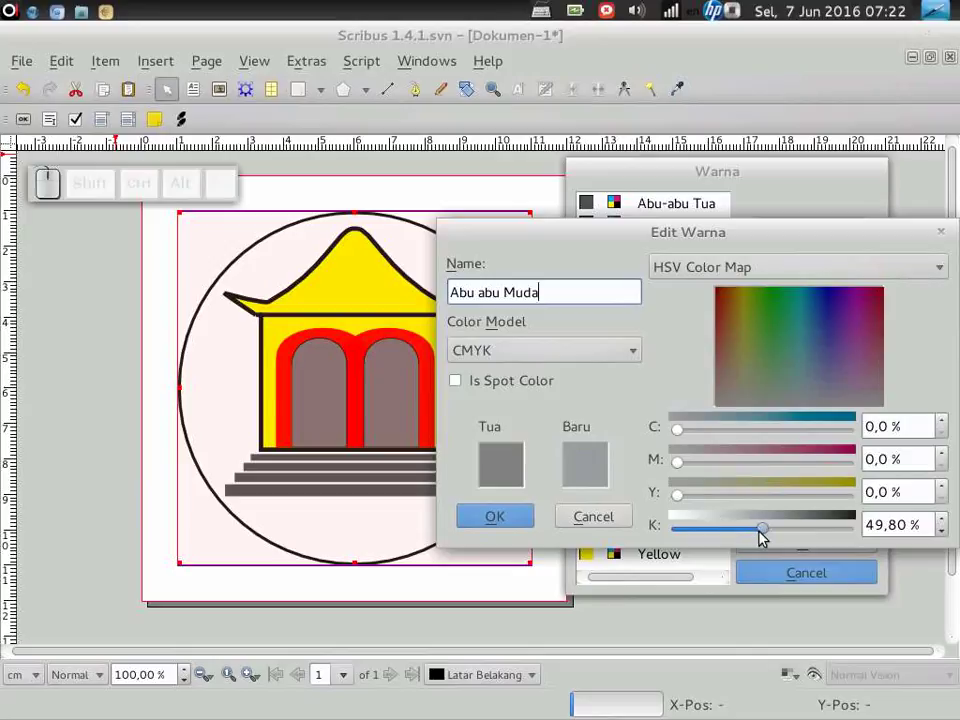
# Set Abu abu Muda to 64 % black with zero cyan and confirm it.
pyautogui.moveTo(766, 537); pyautogui.dragTo(698, 486)
pyautogui.moveTo(685, 466); pyautogui.dragTo(701, 469)
pyautogui.moveTo(686, 429); pyautogui.dragTo(729, 504)
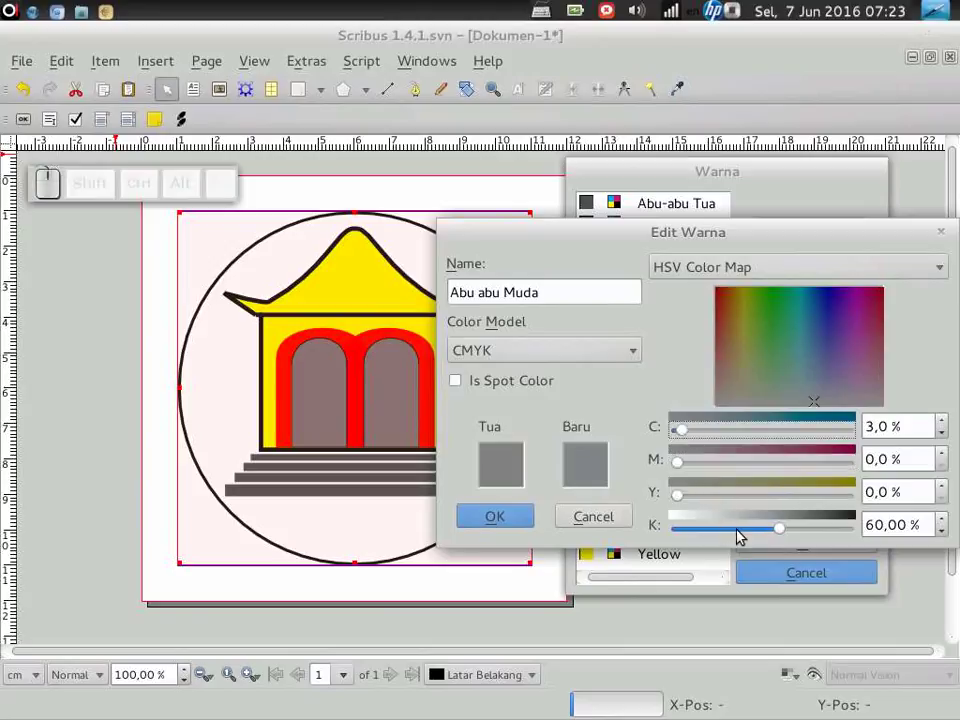
pyautogui.moveTo(791, 534); pyautogui.dragTo(652, 412)
pyautogui.moveTo(686, 436); pyautogui.dragTo(685, 477)
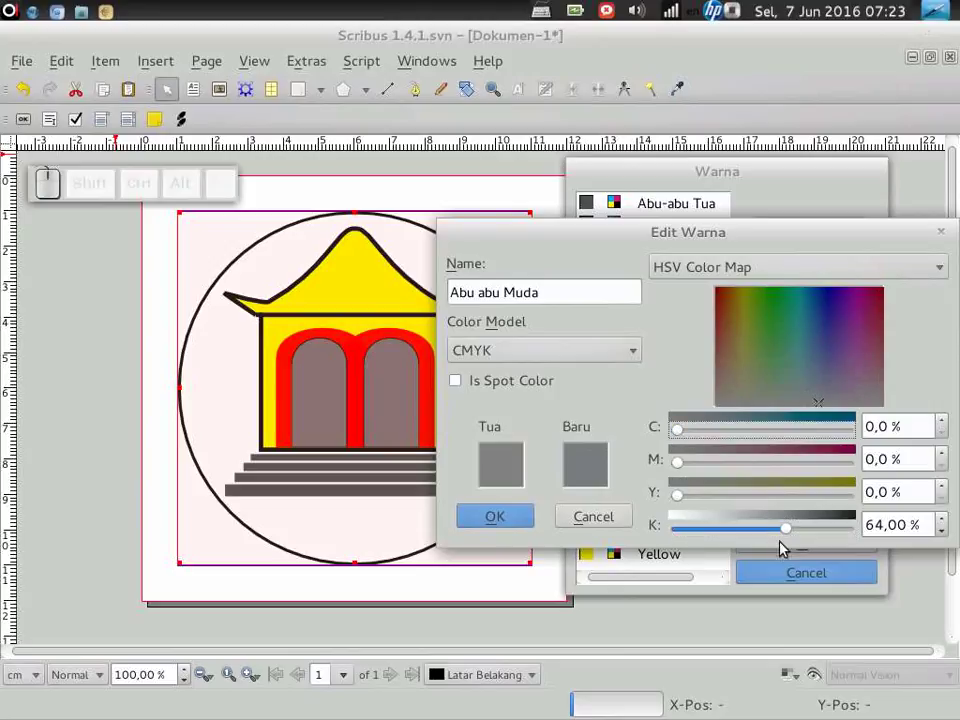
pyautogui.click(502, 511)
pyautogui.moveTo(687, 345); pyautogui.dragTo(783, 306)
# Convert FromSVG#fff500 to a CMYK swatch Kuning with M 0 % and Y 76 %.
pyautogui.click(792, 307)
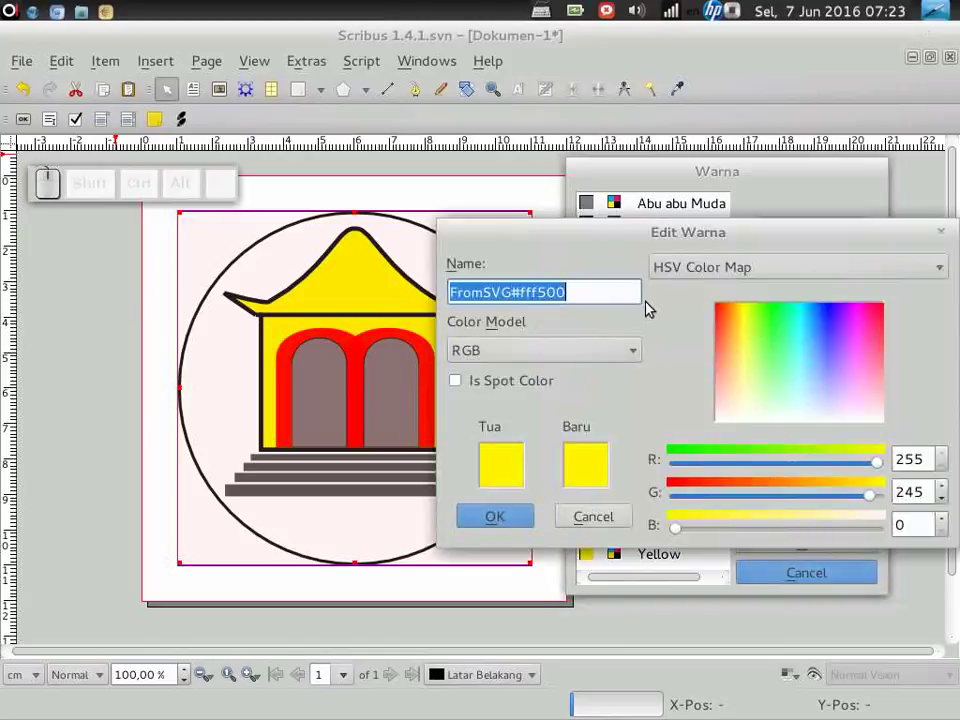
pyautogui.click(489, 355)
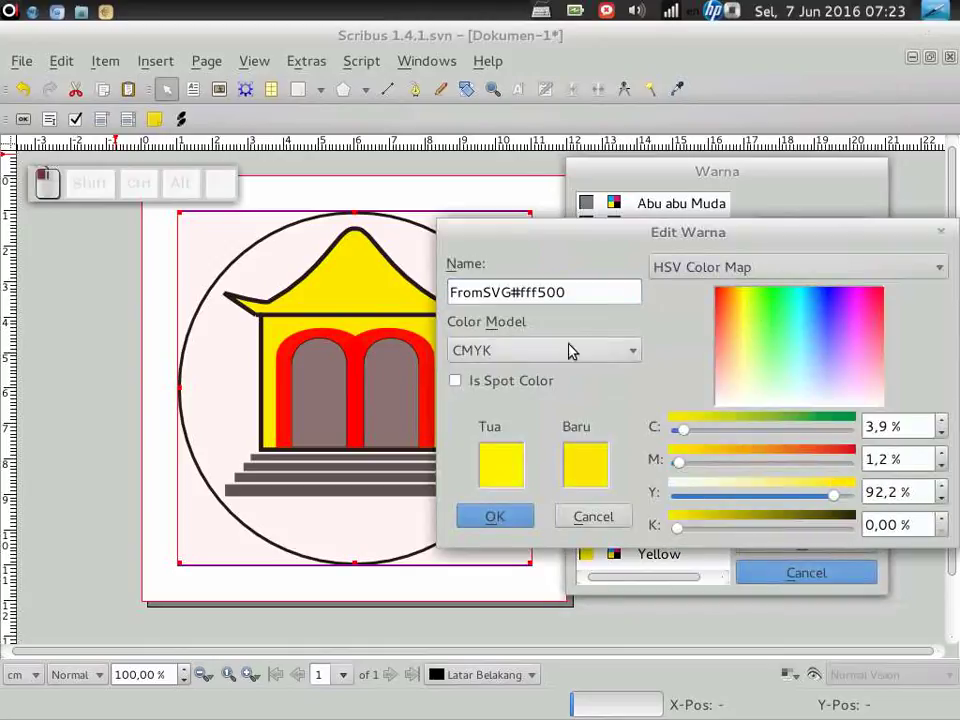
pyautogui.click(566, 302)
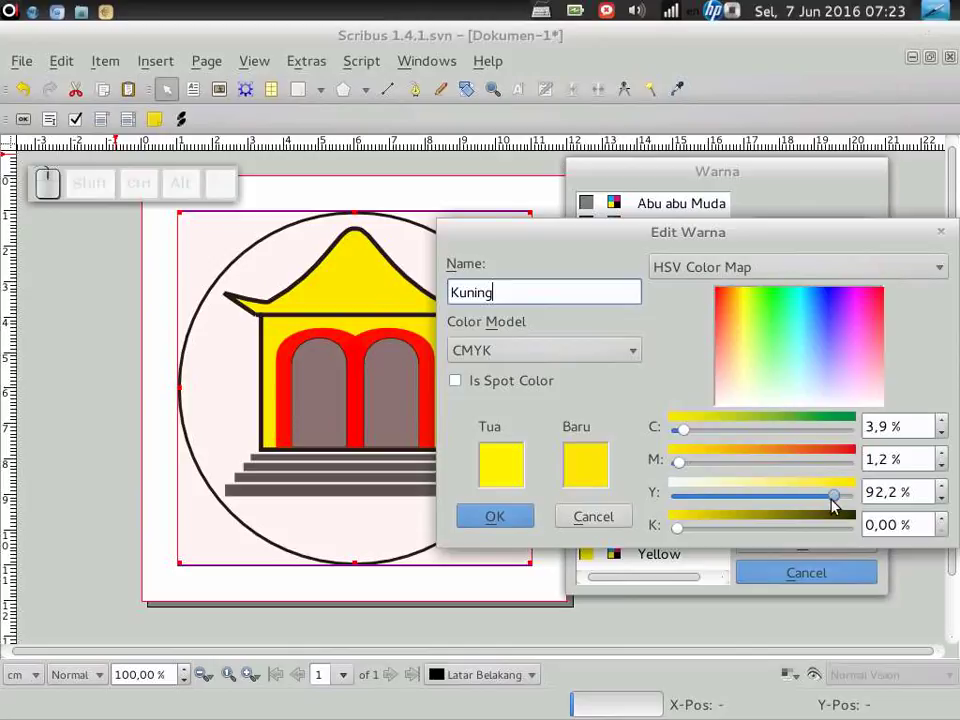
pyautogui.moveTo(839, 502); pyautogui.dragTo(714, 485)
pyautogui.moveTo(685, 465); pyautogui.dragTo(802, 500)
pyautogui.moveTo(823, 496); pyautogui.dragTo(576, 525)
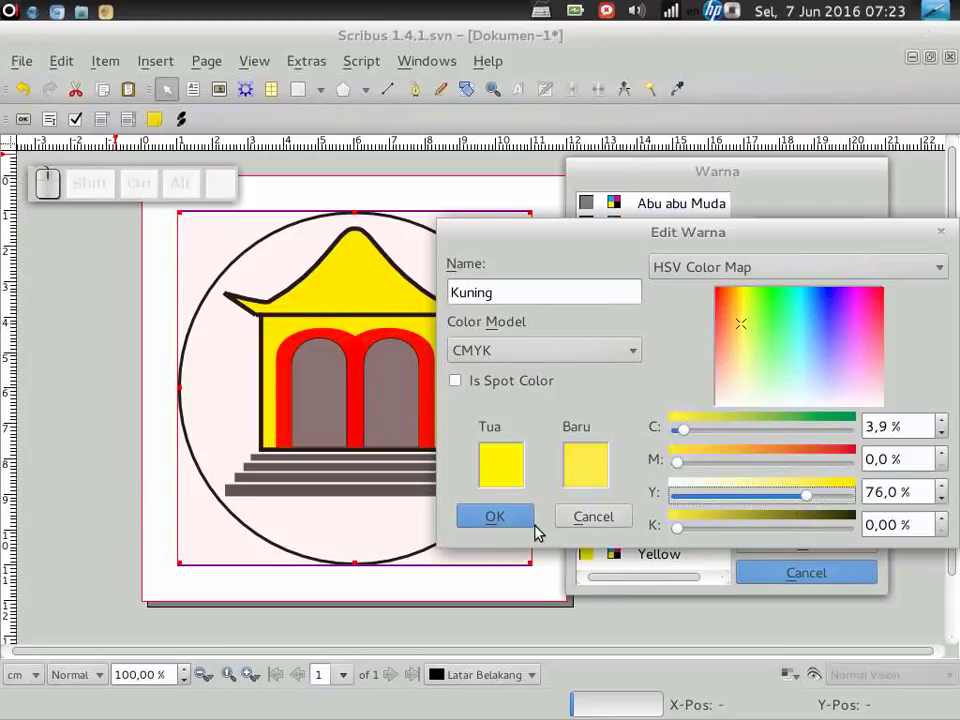
pyautogui.click(511, 520)
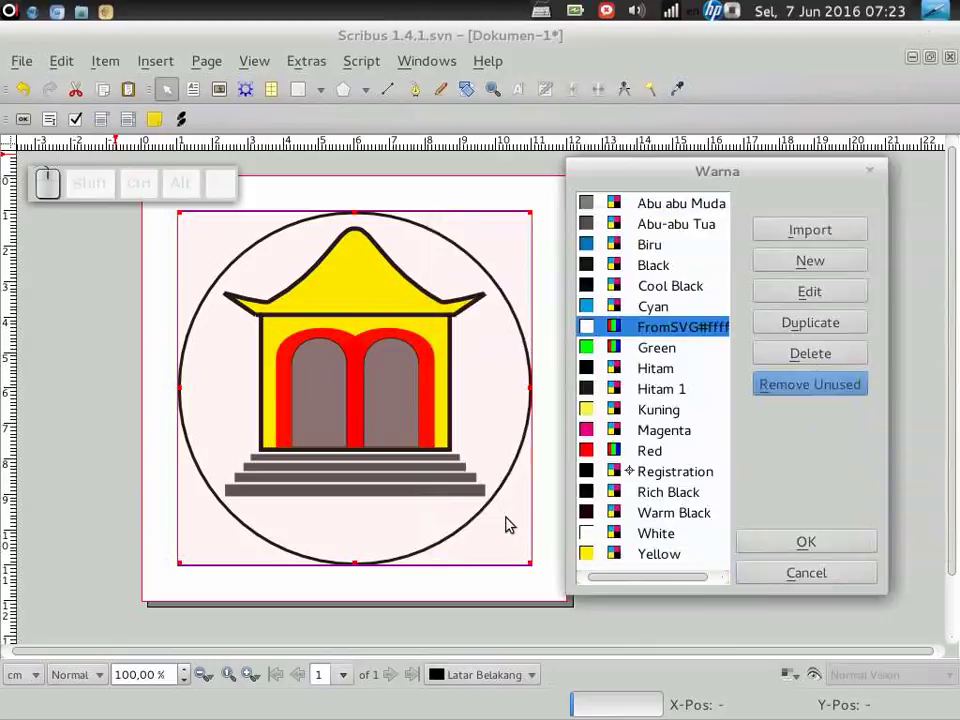
# Convert the white FromSVG#ffffff colour to a CMYK swatch named Putih.
pyautogui.click(696, 335)
pyautogui.click(796, 297)
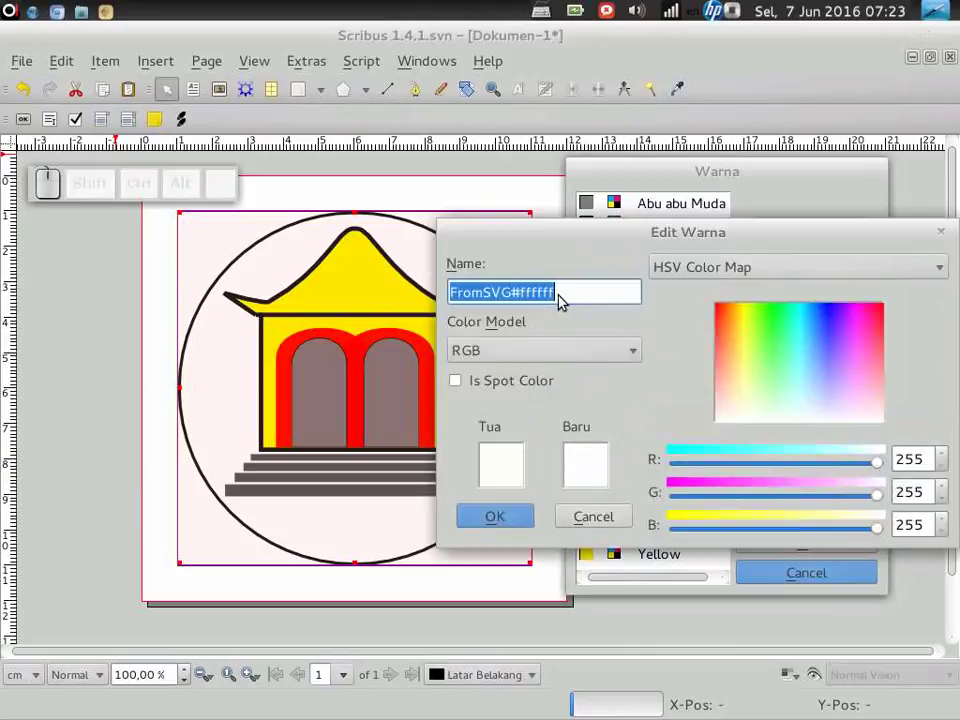
pyautogui.moveTo(568, 296); pyautogui.dragTo(537, 320)
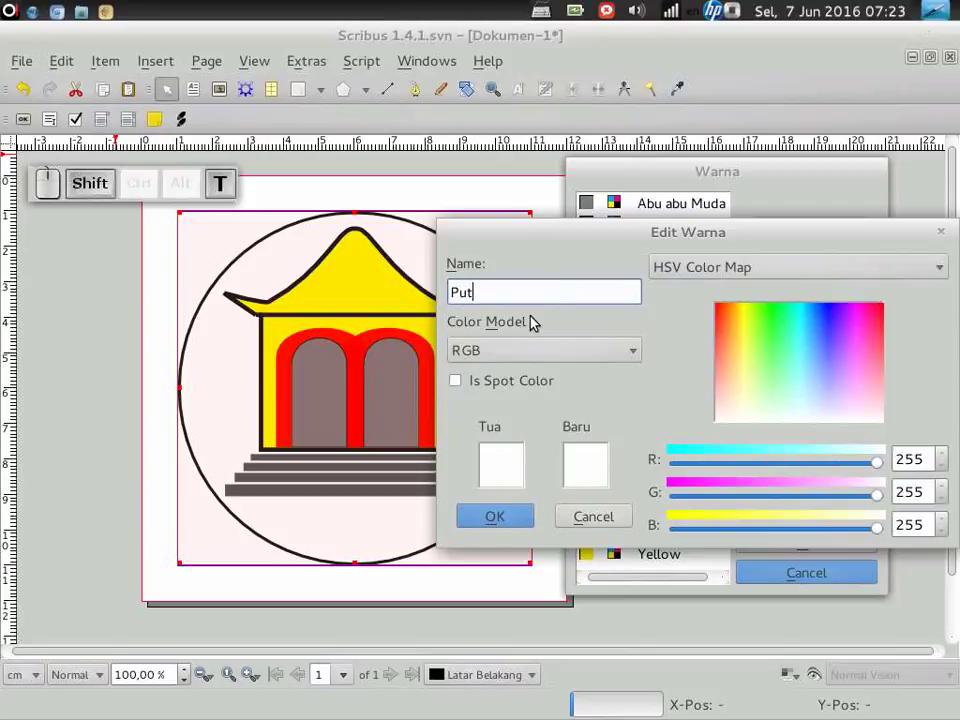
pyautogui.click(577, 357)
pyautogui.click(517, 330)
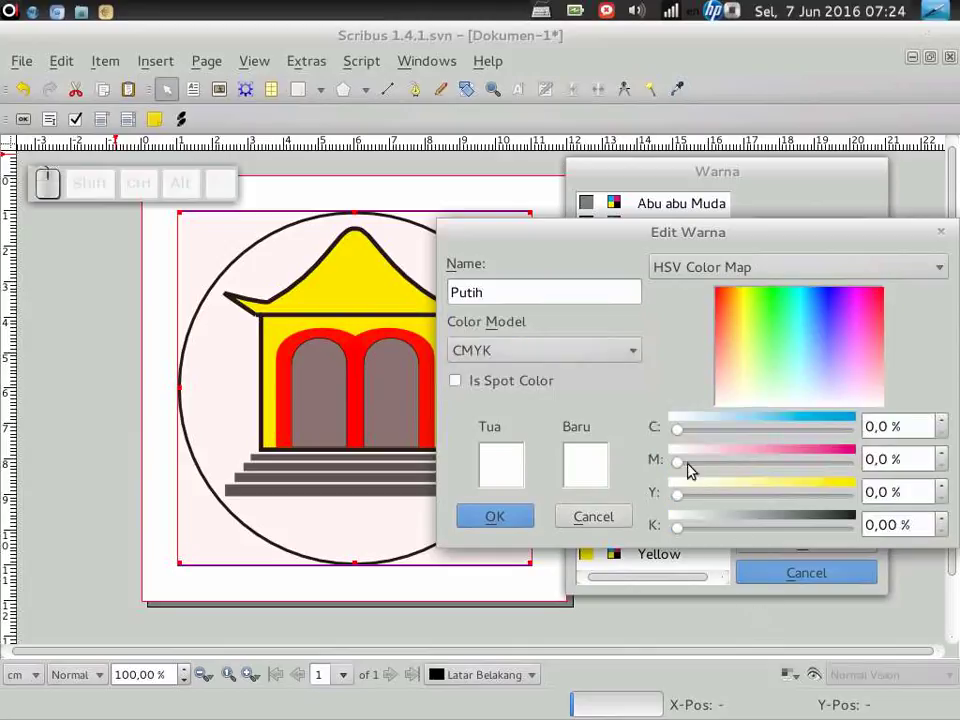
pyautogui.click(680, 472)
pyautogui.click(681, 435)
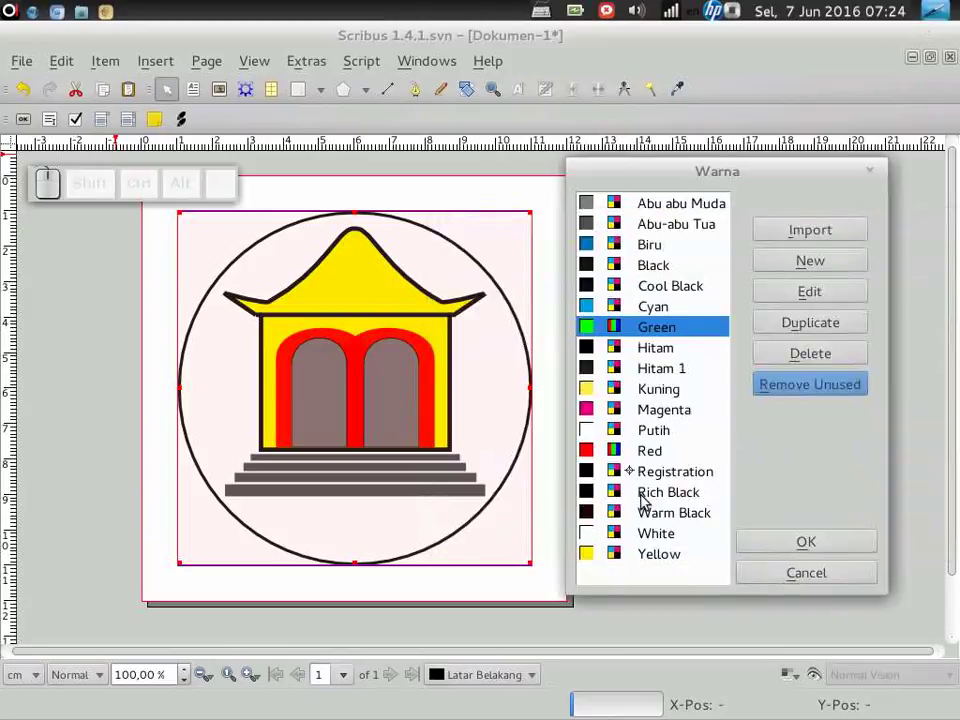
# Convert the Green swatch to the CMYK colour model.
pyautogui.click(655, 460)
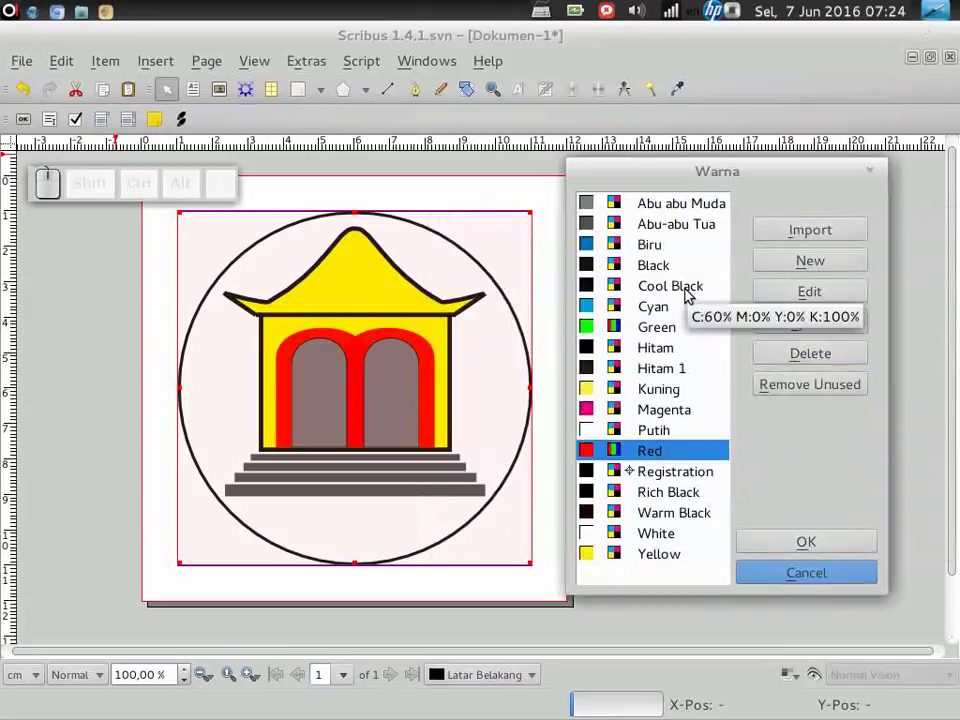
pyautogui.click(647, 329)
pyautogui.click(804, 299)
pyautogui.click(602, 360)
pyautogui.click(514, 322)
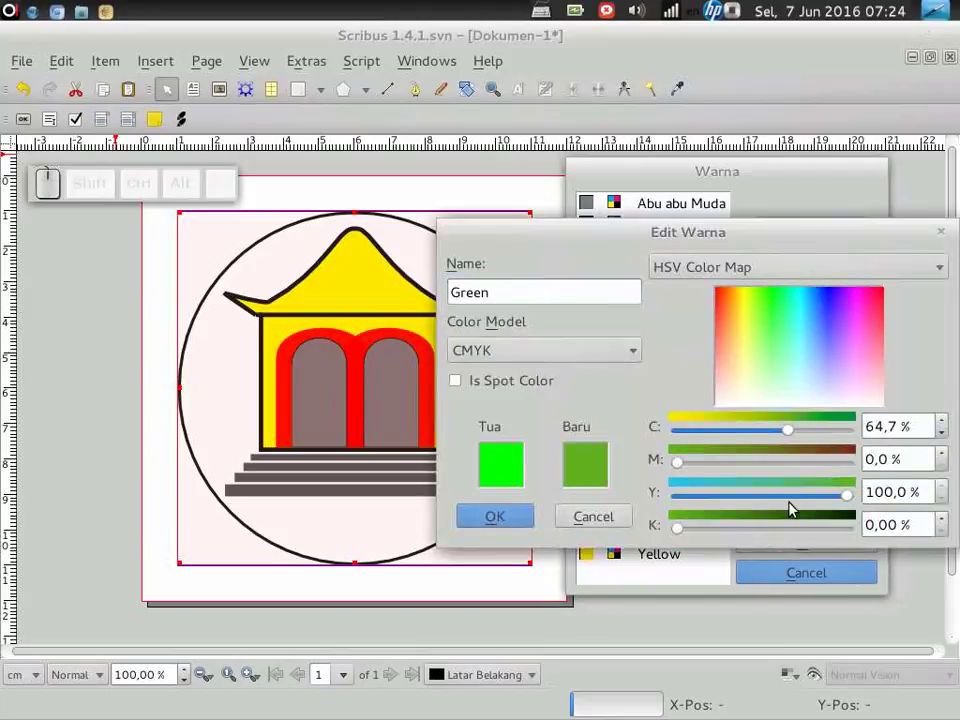
# Set Green to C 55 %, M 0 %, Y 92 %, K 0 % and confirm it.
pyautogui.moveTo(791, 437); pyautogui.dragTo(776, 426)
pyautogui.moveTo(776, 429); pyautogui.dragTo(826, 502)
pyautogui.moveTo(846, 502); pyautogui.dragTo(700, 541)
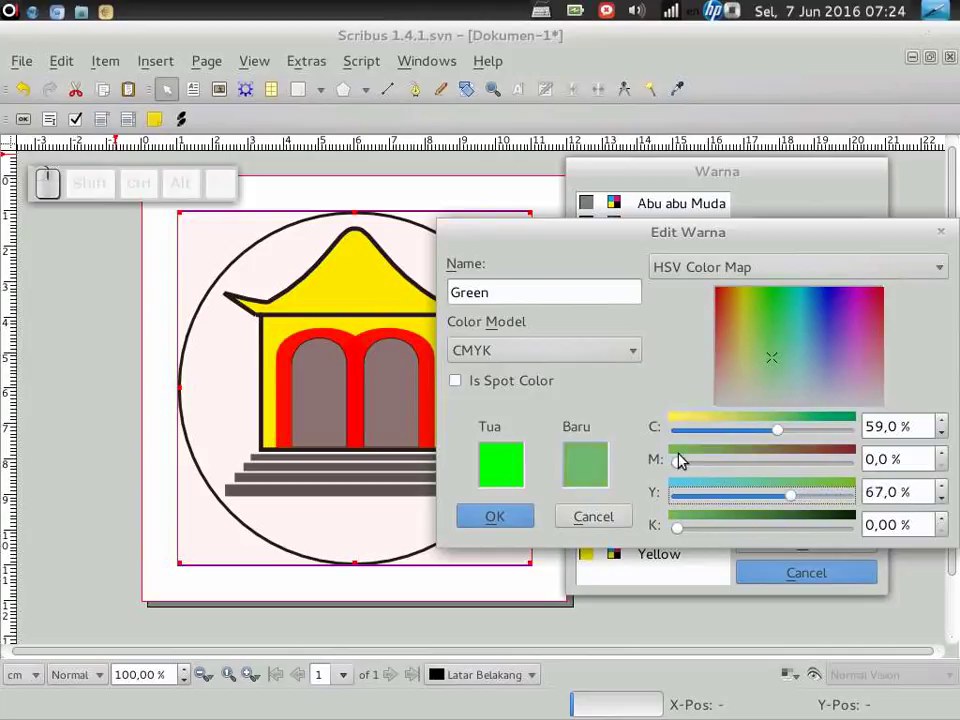
pyautogui.moveTo(685, 463); pyautogui.dragTo(779, 440)
pyautogui.moveTo(776, 435); pyautogui.dragTo(779, 495)
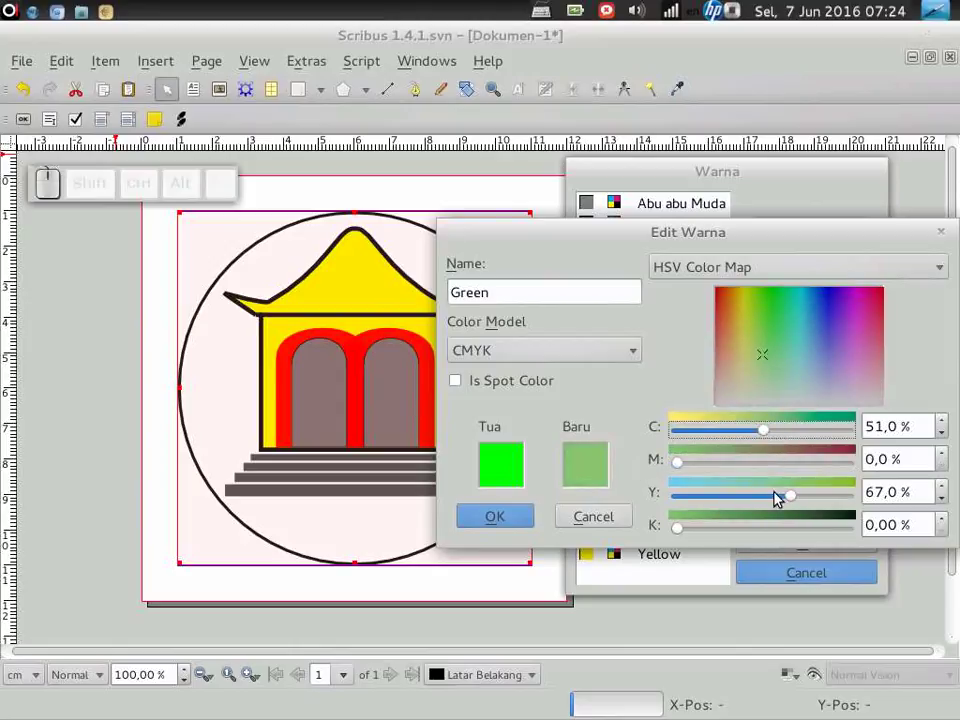
pyautogui.moveTo(797, 500); pyautogui.dragTo(789, 436)
pyautogui.moveTo(773, 429); pyautogui.dragTo(862, 501)
pyautogui.moveTo(850, 501); pyautogui.dragTo(682, 459)
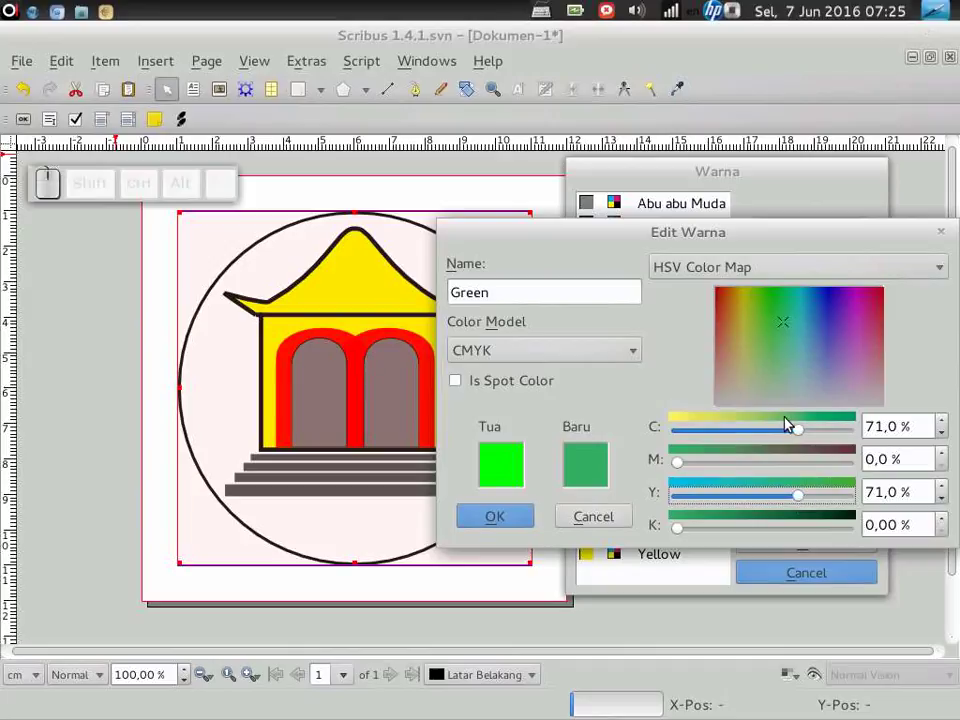
pyautogui.moveTo(805, 434); pyautogui.dragTo(793, 501)
pyautogui.moveTo(801, 501); pyautogui.dragTo(804, 437)
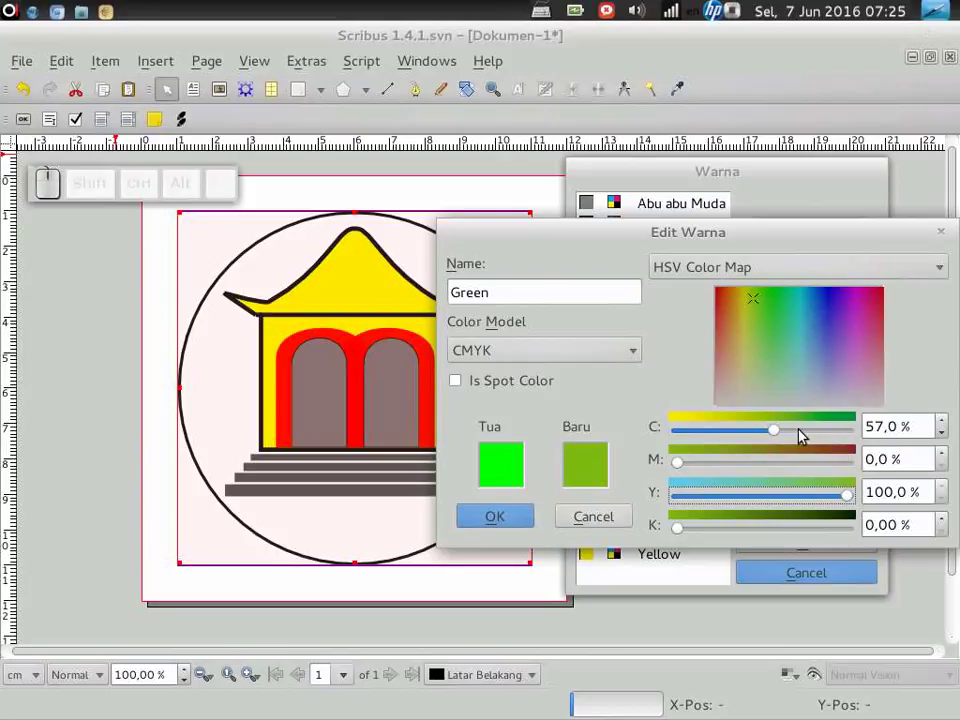
pyautogui.moveTo(782, 442); pyautogui.dragTo(821, 498)
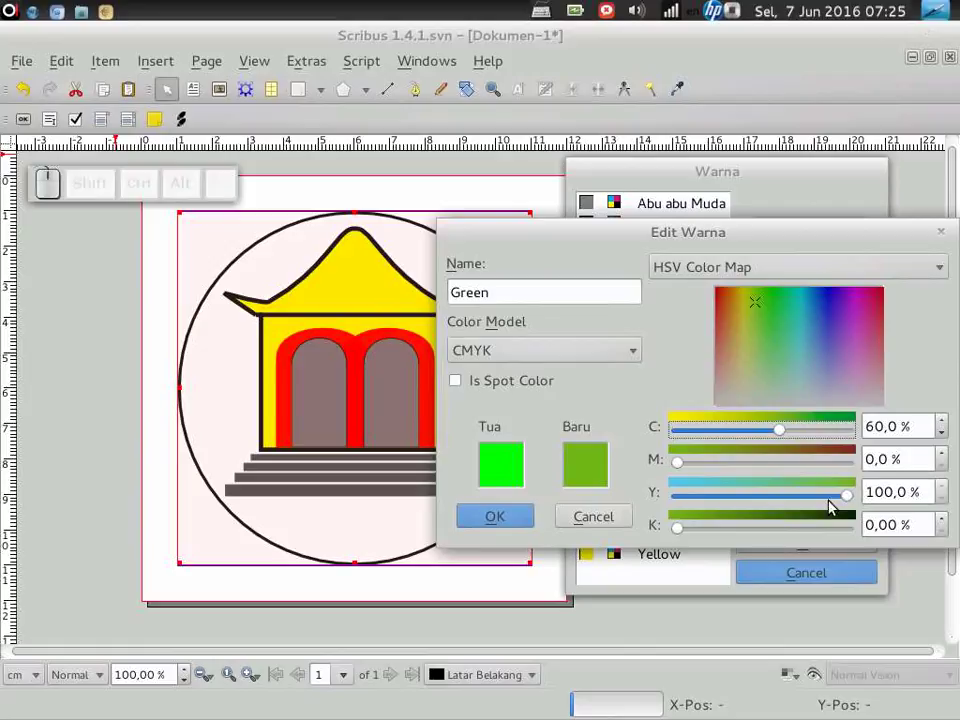
pyautogui.moveTo(852, 502); pyautogui.dragTo(730, 535)
pyautogui.moveTo(689, 533); pyautogui.dragTo(486, 515)
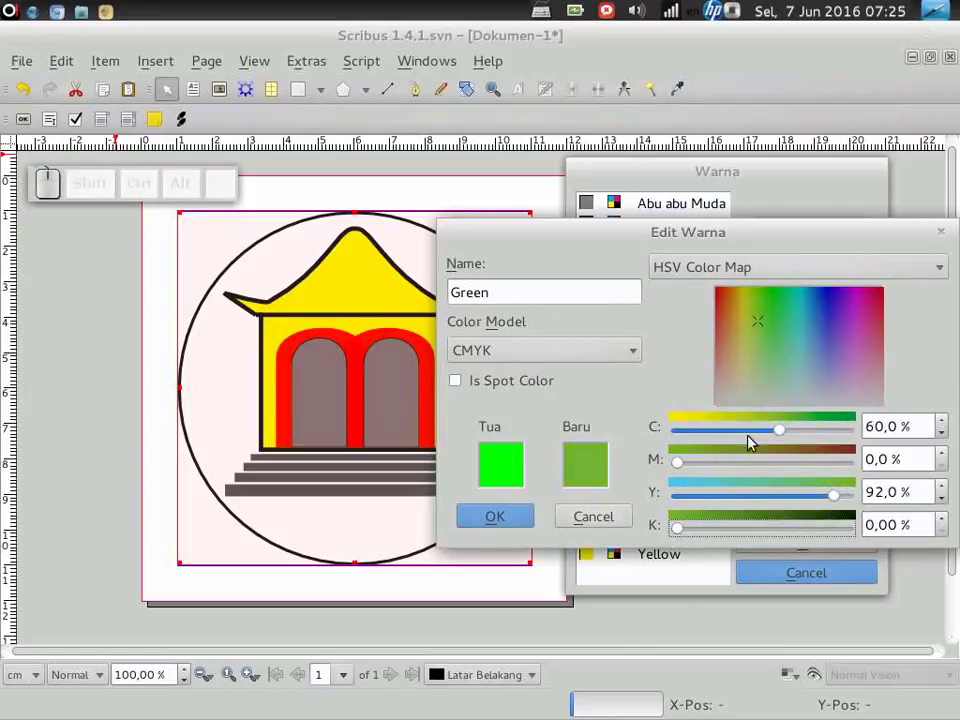
pyautogui.moveTo(786, 438); pyautogui.dragTo(489, 557)
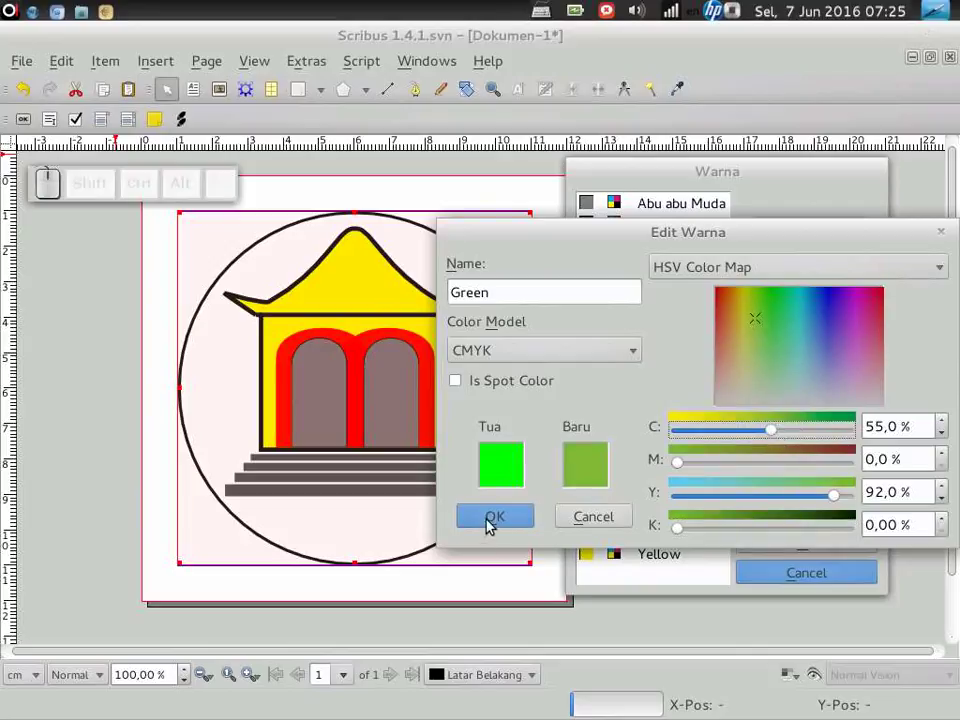
pyautogui.click(493, 523)
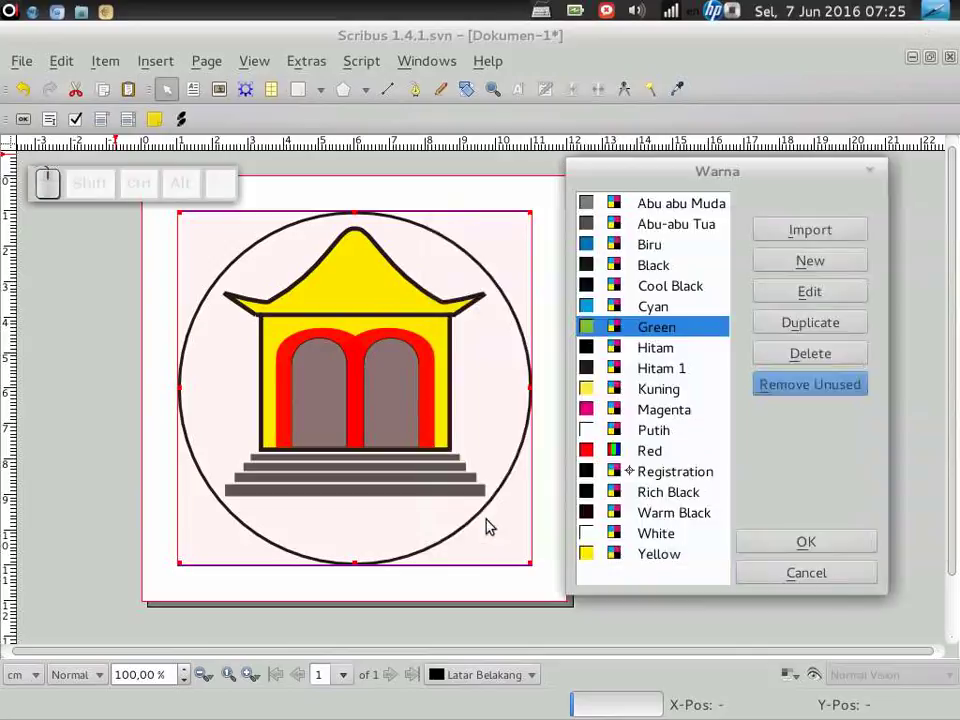
# Edit the Red colour, renaming it Merah and switching its colour model to CMYK.
pyautogui.click(658, 450)
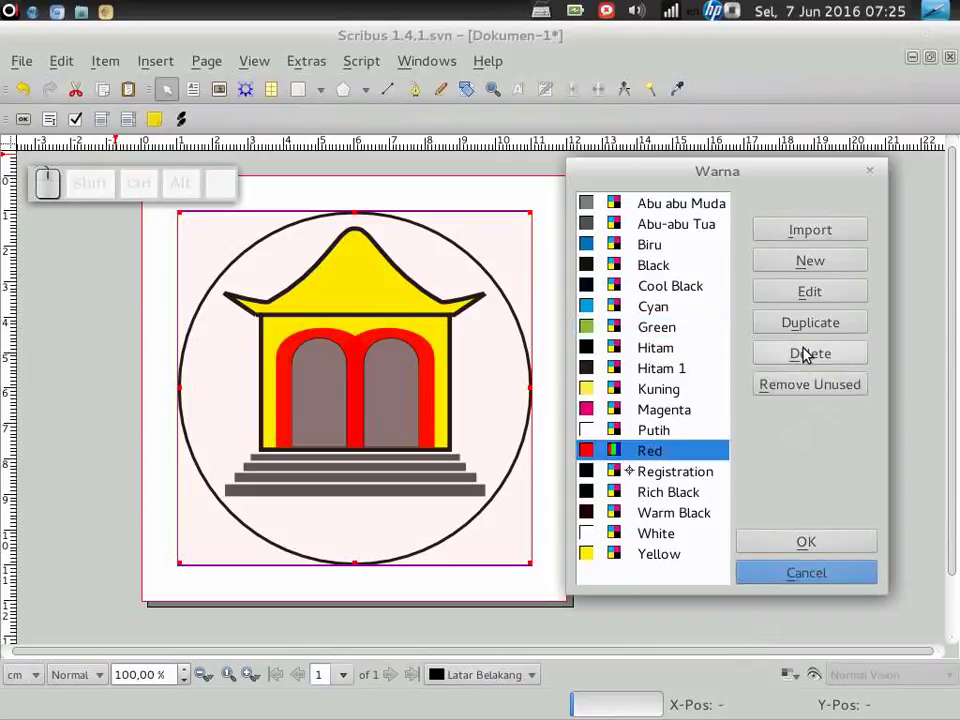
pyautogui.click(821, 307)
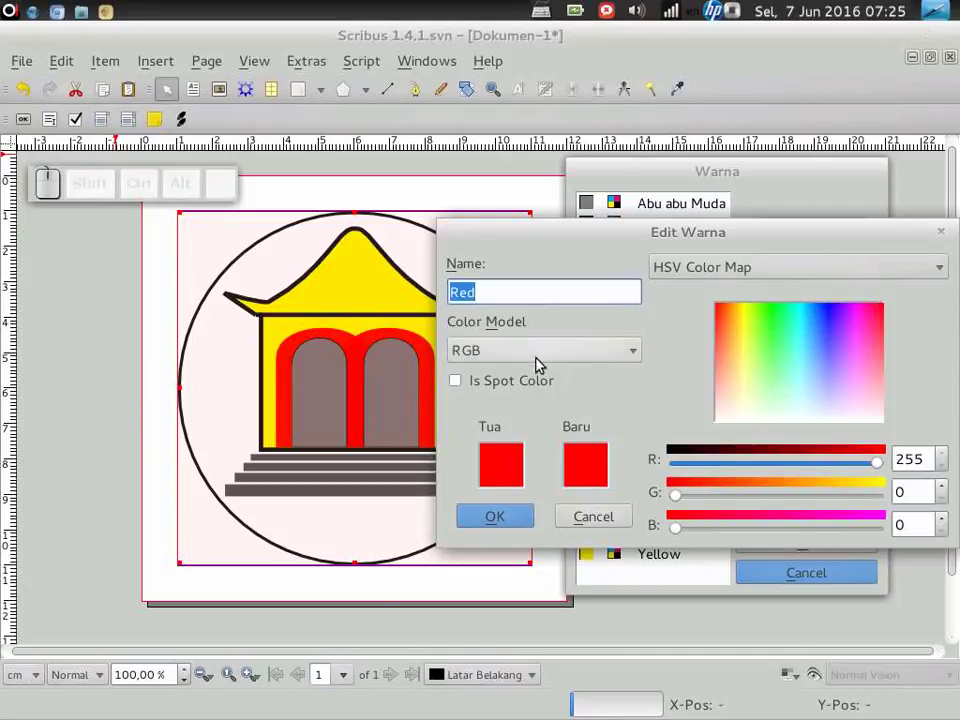
pyautogui.moveTo(539, 298); pyautogui.dragTo(550, 296)
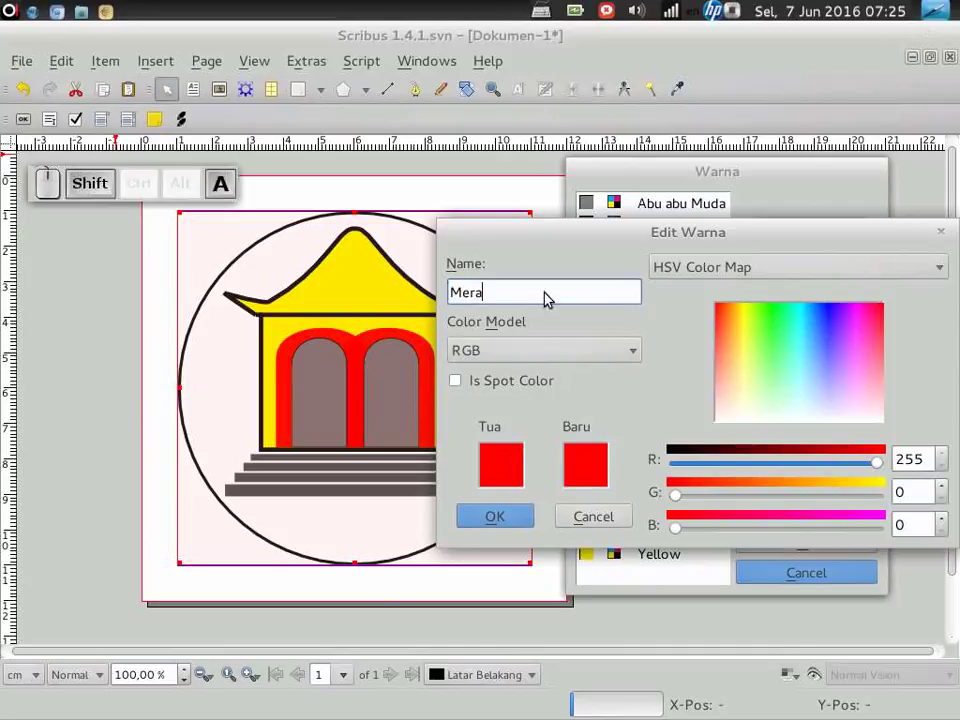
pyautogui.click(512, 342)
pyautogui.click(513, 332)
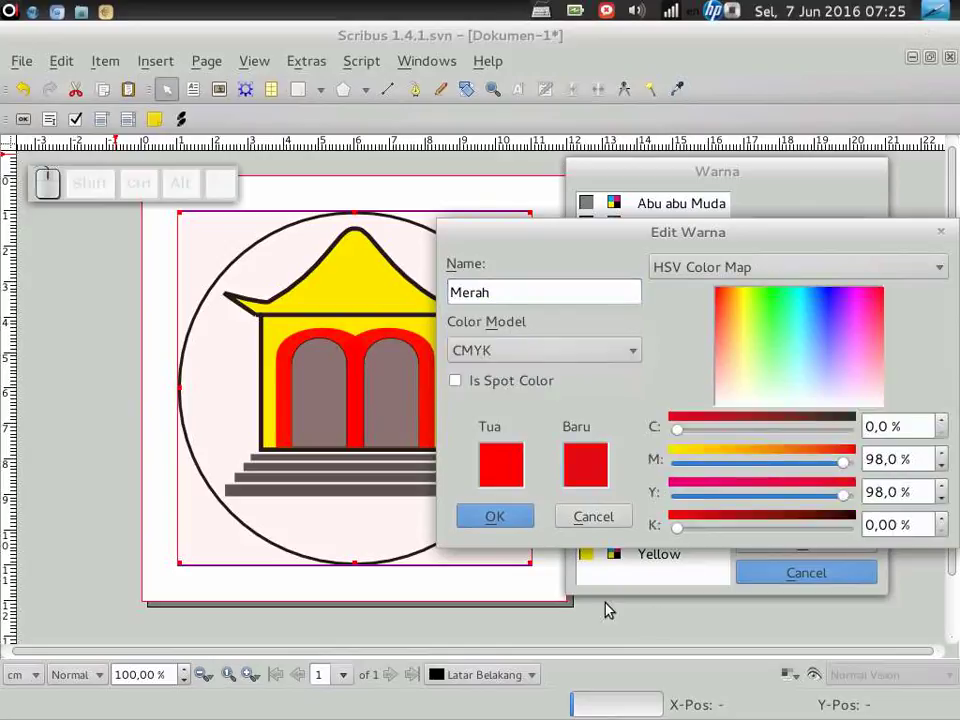
# Adjust the Merah magenta and yellow sliders toward roughly 80% M and 78% Y.
pyautogui.moveTo(847, 470); pyautogui.dragTo(829, 503)
pyautogui.moveTo(844, 502); pyautogui.dragTo(819, 461)
pyautogui.moveTo(822, 463); pyautogui.dragTo(824, 495)
pyautogui.moveTo(824, 495); pyautogui.dragTo(828, 453)
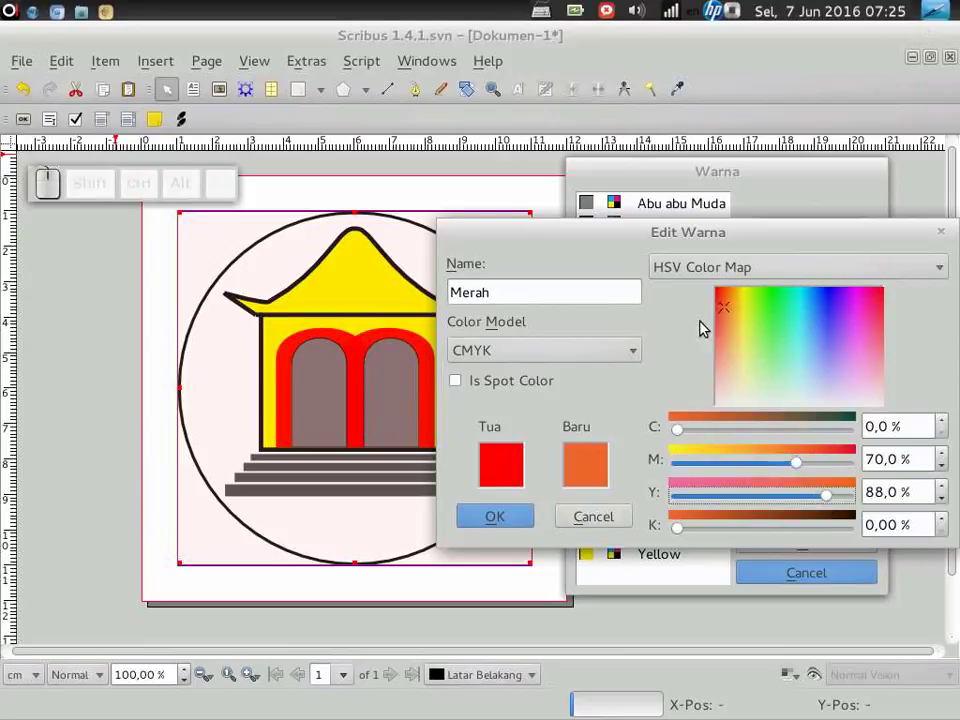
pyautogui.moveTo(729, 306); pyautogui.dragTo(861, 309)
pyautogui.moveTo(880, 305); pyautogui.dragTo(739, 337)
pyautogui.moveTo(728, 328); pyautogui.dragTo(781, 284)
# Browse the Ubuntu CMYK and CrayonTM colour collections, then return to the editable swatch.
pyautogui.click(789, 268)
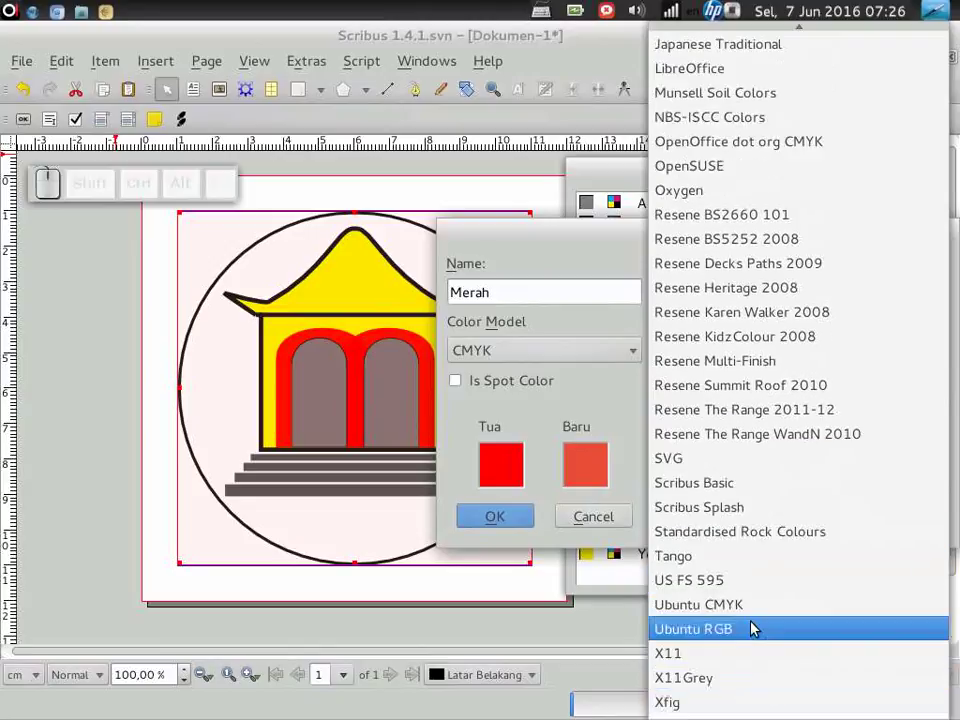
pyautogui.click(741, 606)
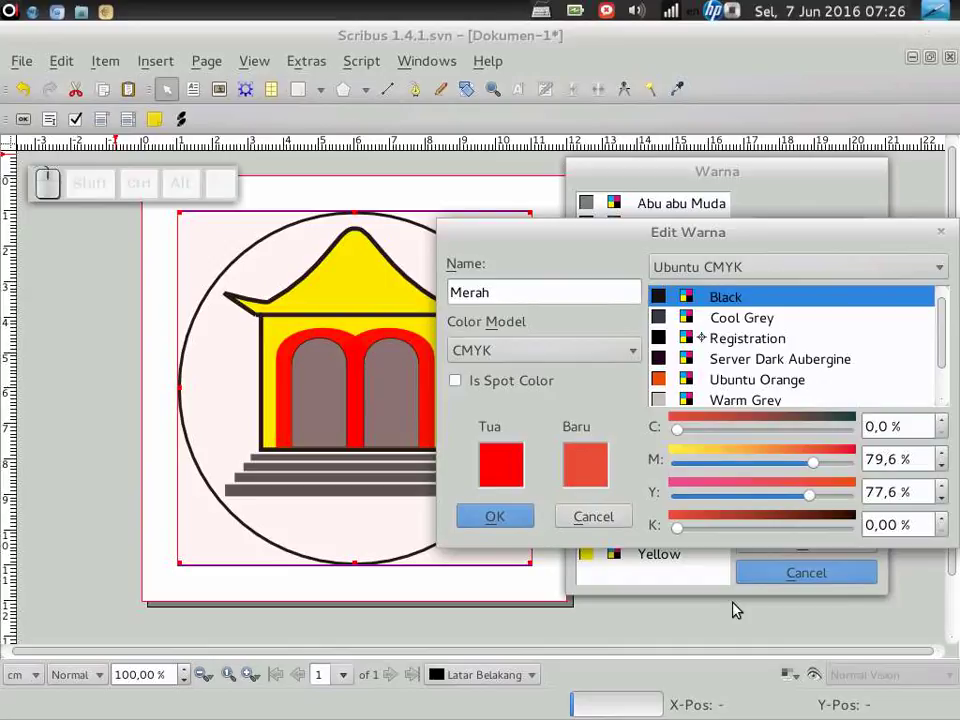
pyautogui.scroll(-3)
pyautogui.scroll(3)
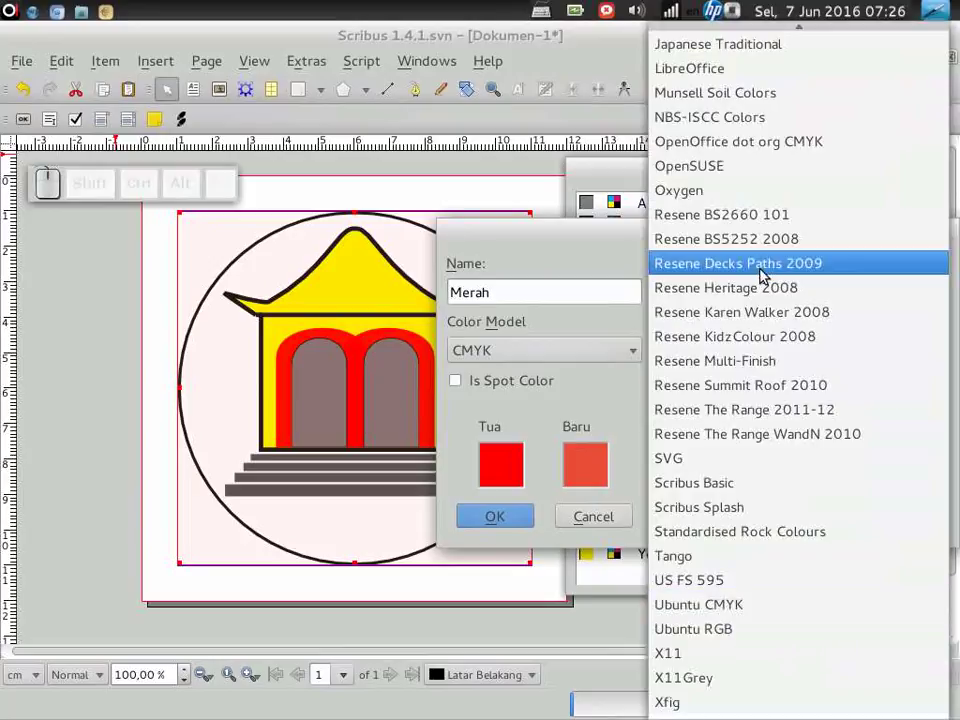
pyautogui.scroll(3)
pyautogui.scroll(3)
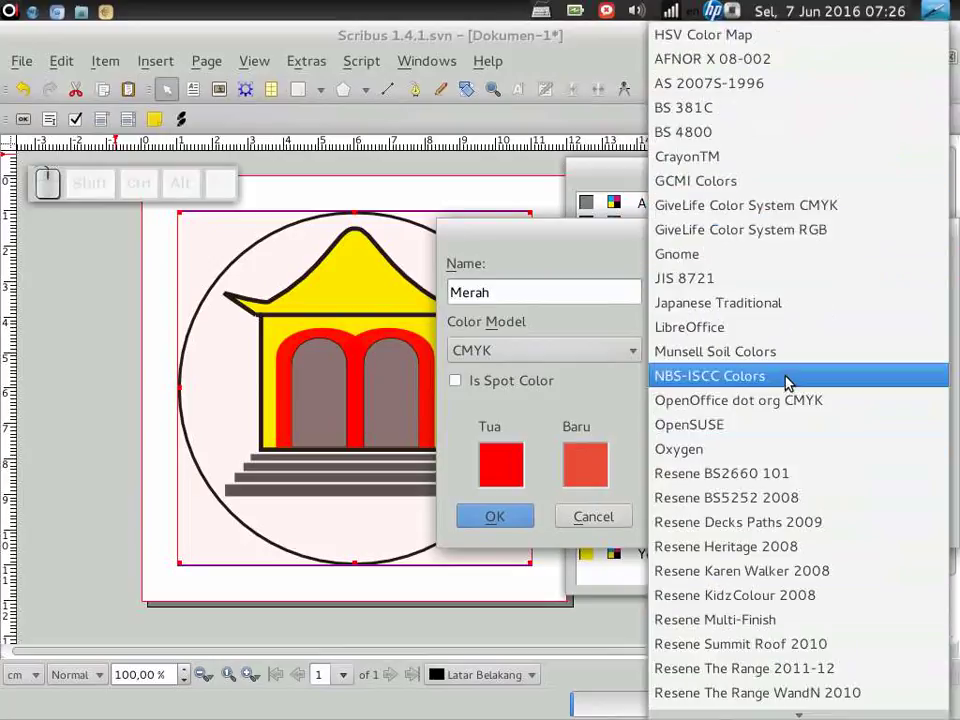
pyautogui.click(730, 162)
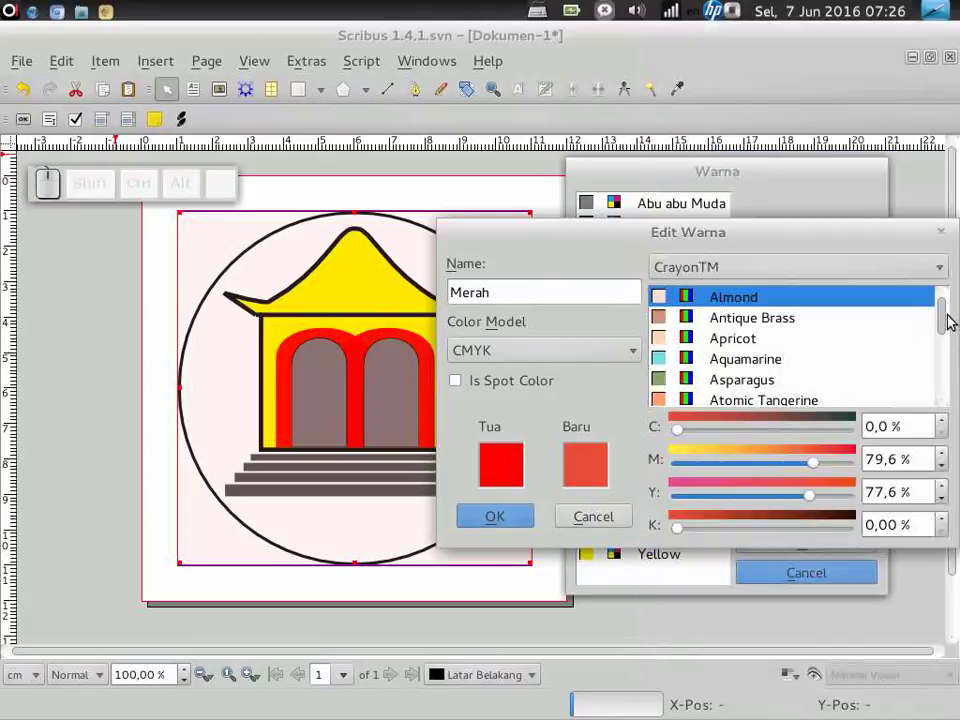
pyautogui.moveTo(944, 324); pyautogui.dragTo(838, 281)
pyautogui.click(836, 279)
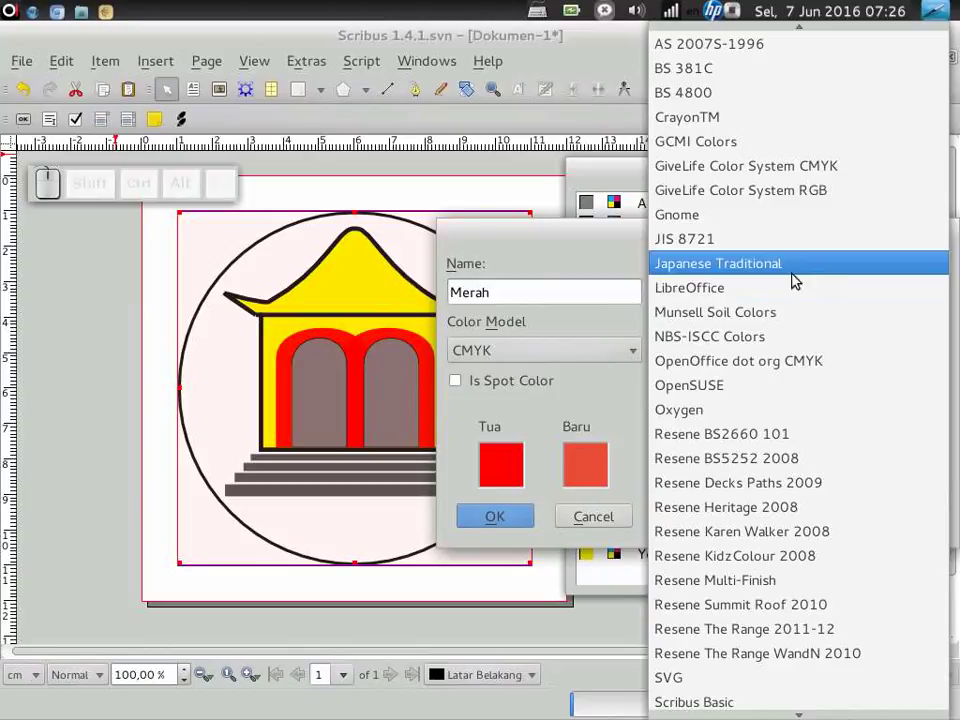
pyautogui.click(792, 329)
pyautogui.click(915, 268)
pyautogui.scroll(3)
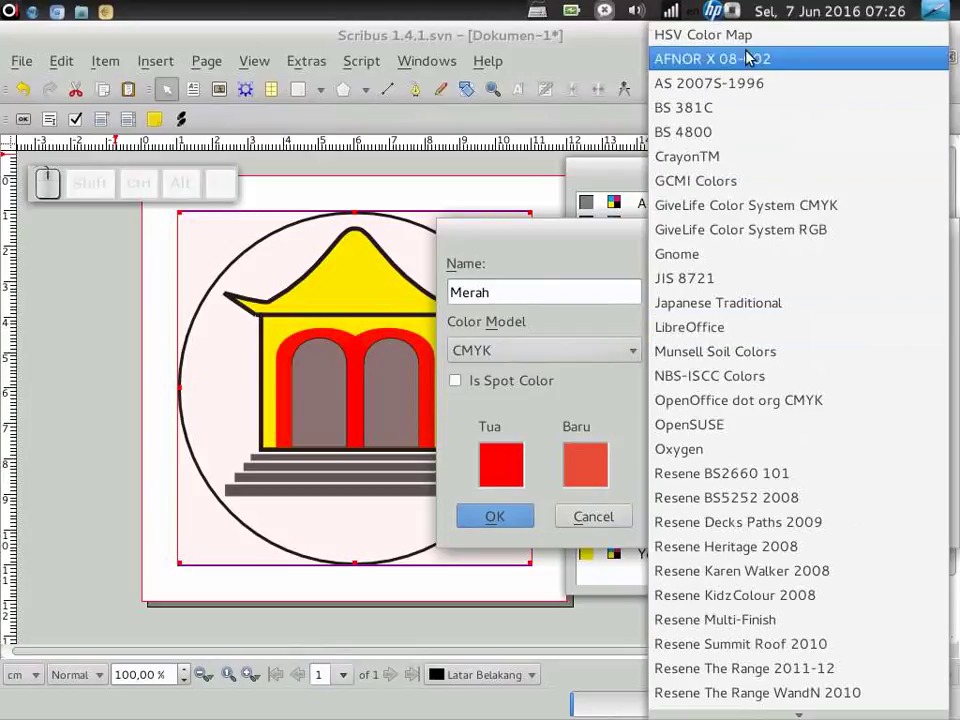
pyautogui.click(731, 75)
pyautogui.click(947, 274)
pyautogui.click(750, 33)
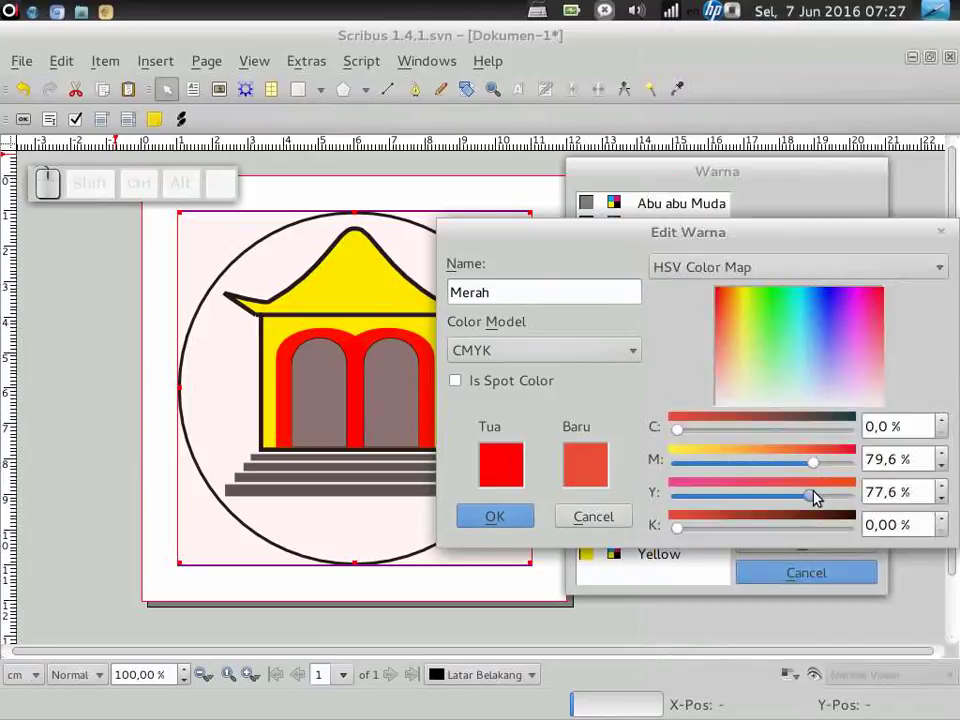
# Set Merah to about M 79.6% and Y 77.6% and confirm the edited colour.
pyautogui.moveTo(817, 507); pyautogui.dragTo(815, 479)
pyautogui.moveTo(820, 461); pyautogui.dragTo(467, 513)
pyautogui.click(488, 521)
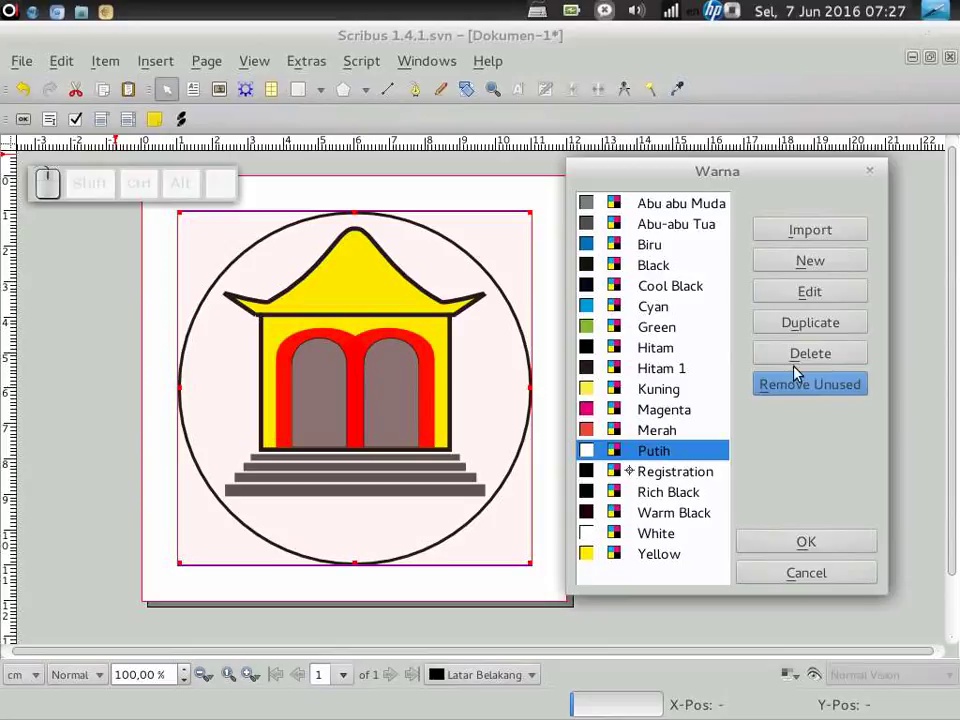
# Apply the swatch changes to the document and start Save As.
pyautogui.click(839, 552)
pyautogui.click(584, 444)
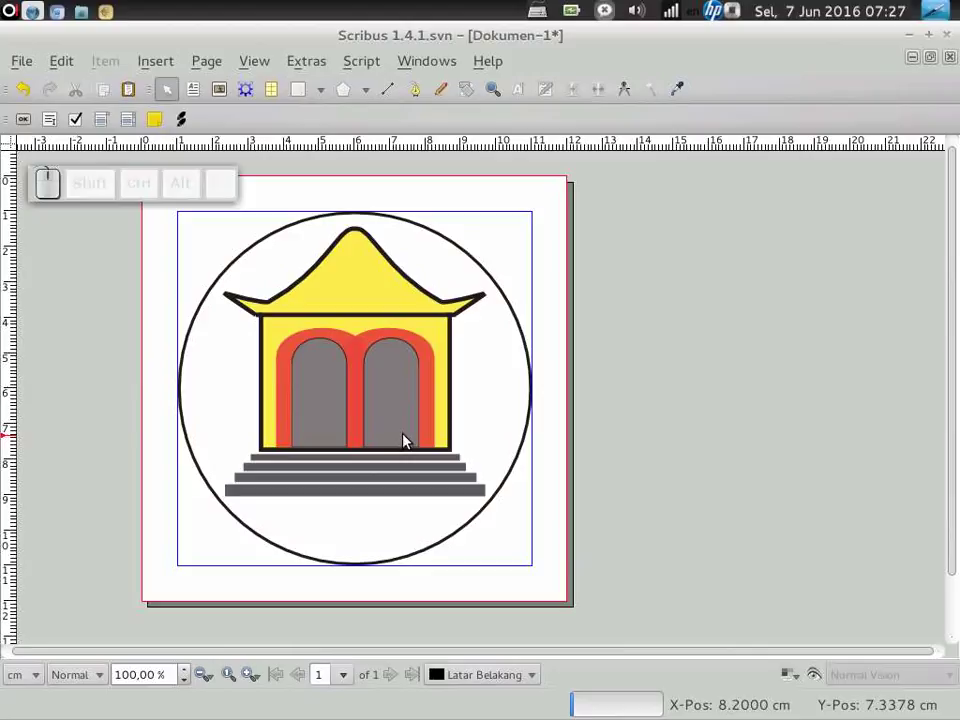
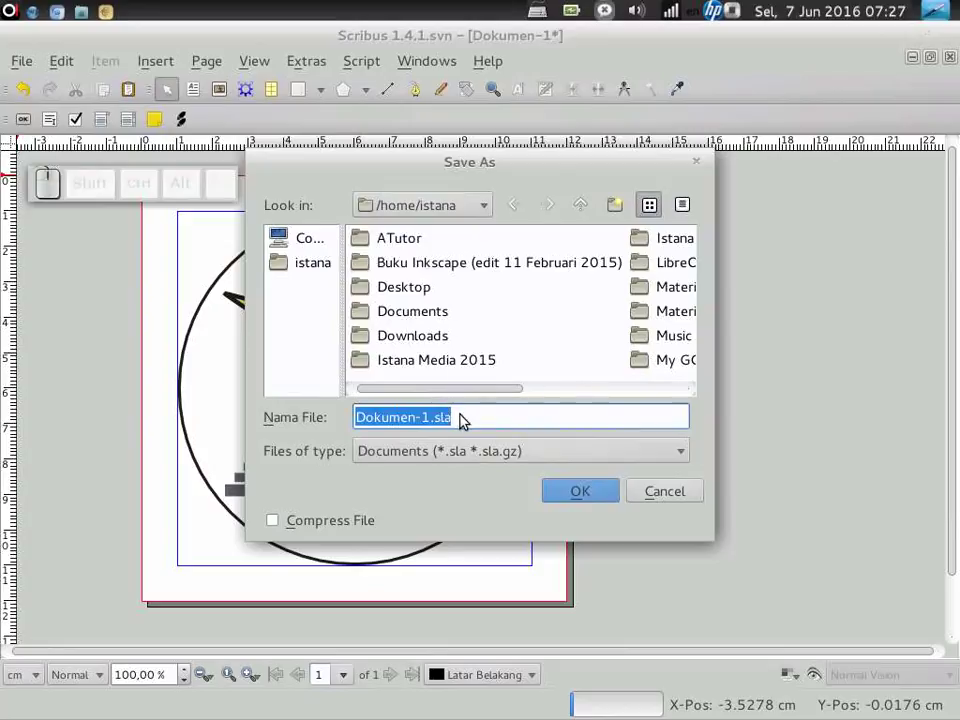
# Save the document in the home folder as 'Logo istana media CMYK.sla'.
pyautogui.moveTo(486, 395); pyautogui.dragTo(535, 396)
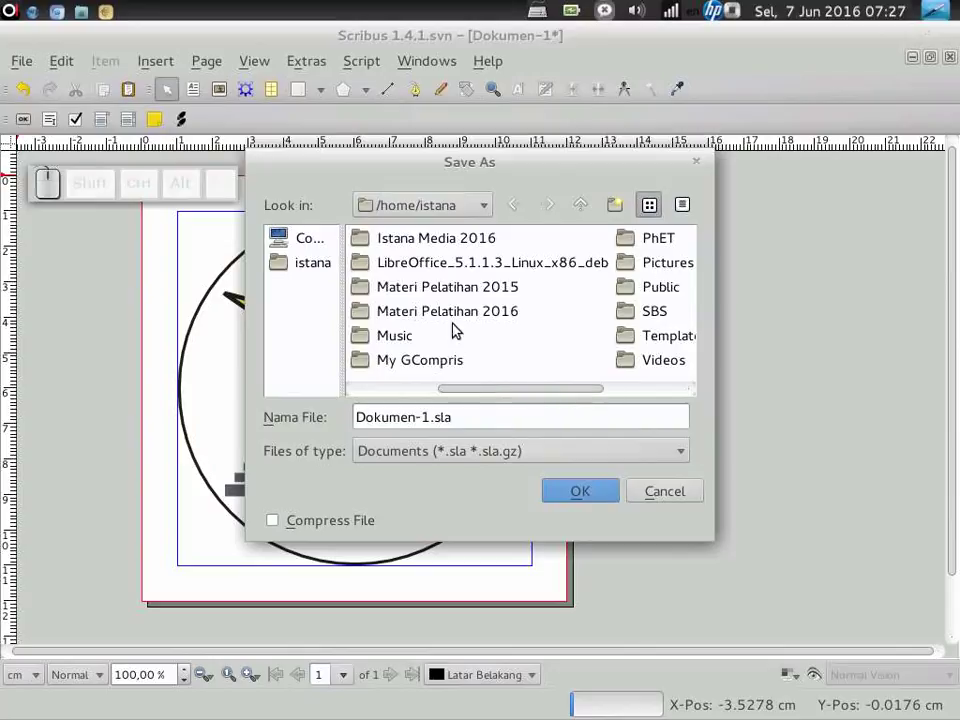
pyautogui.click(509, 387)
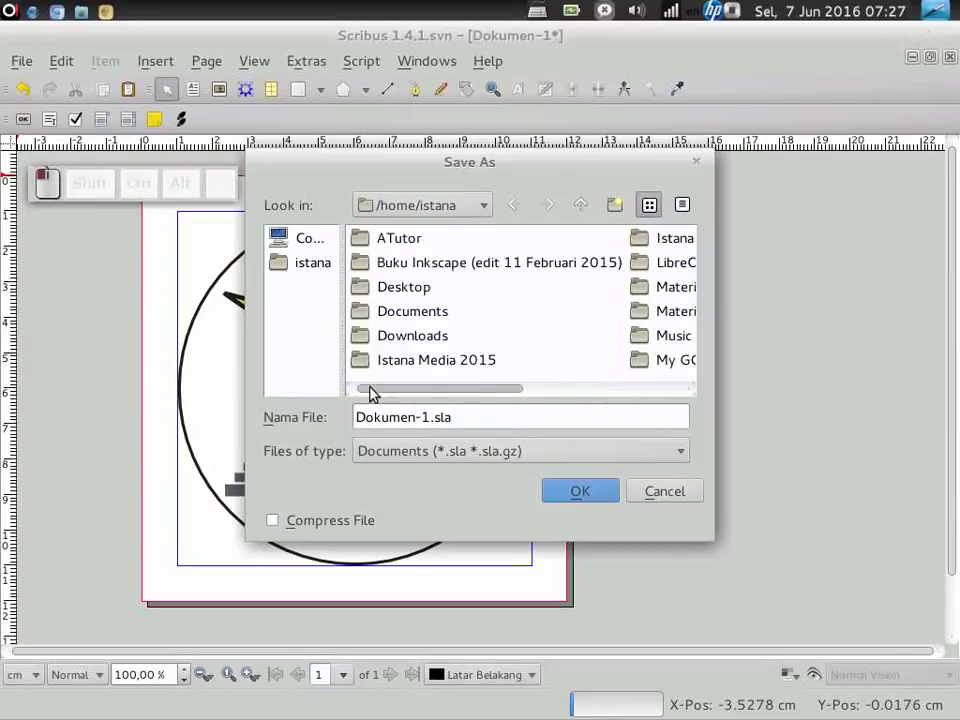
pyautogui.click(431, 422)
pyautogui.moveTo(432, 428); pyautogui.dragTo(542, 413)
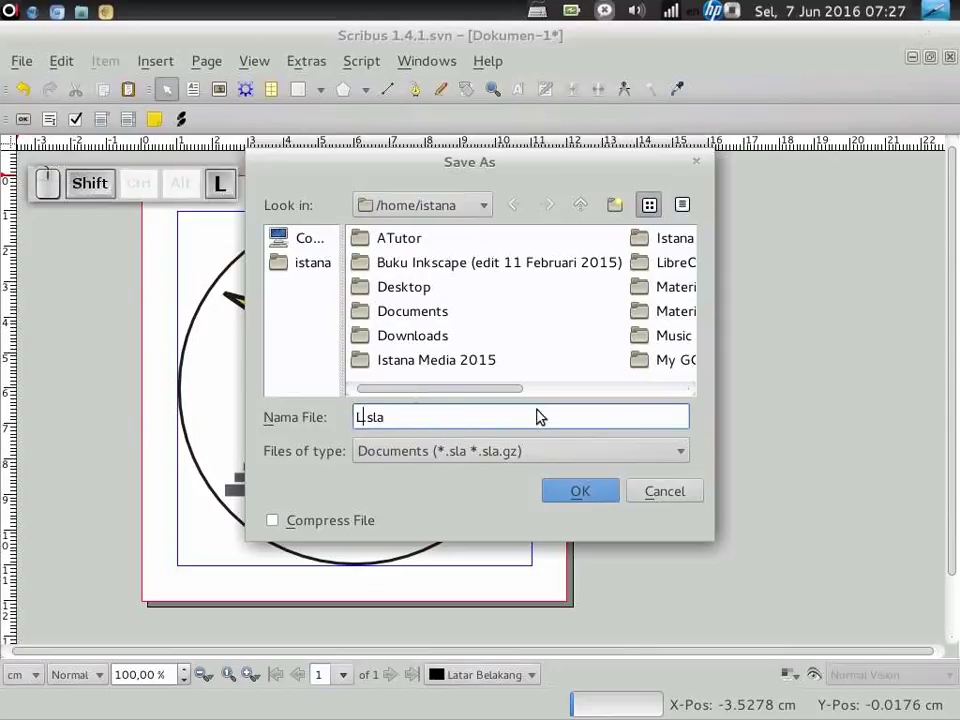
pyautogui.press('space')
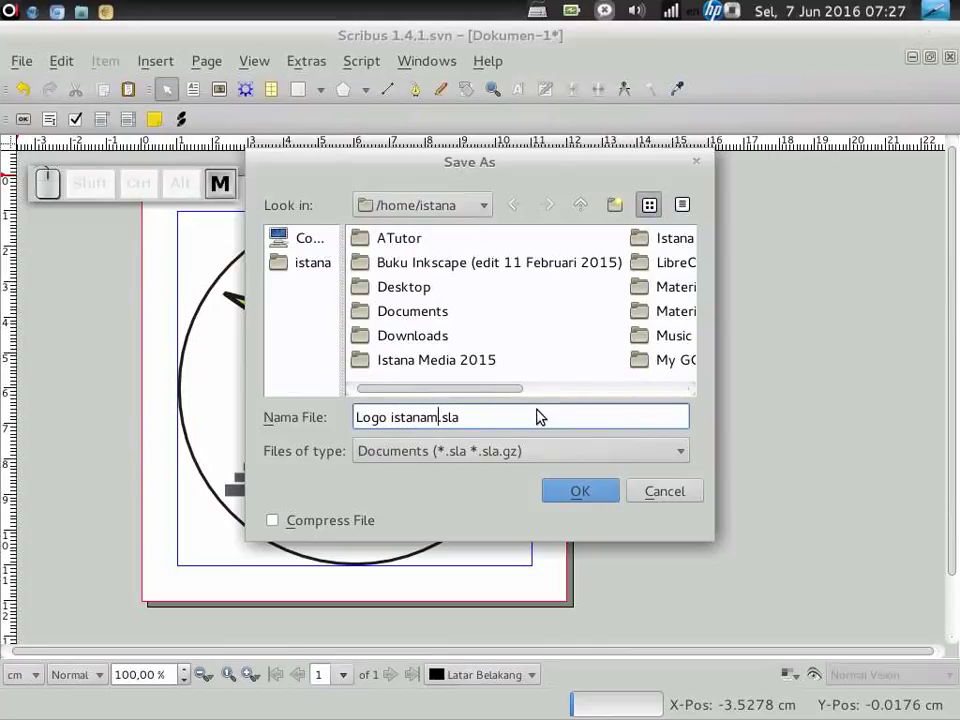
pyautogui.press('BackSpace')
pyautogui.press('space')
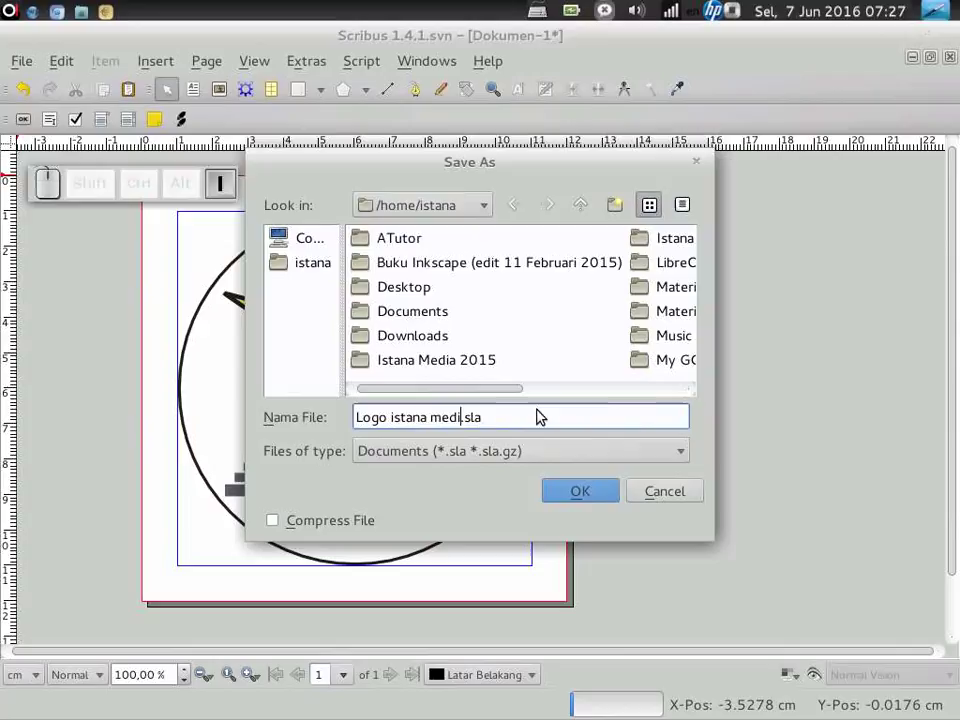
pyautogui.press('space')
pyautogui.press('shift+c')
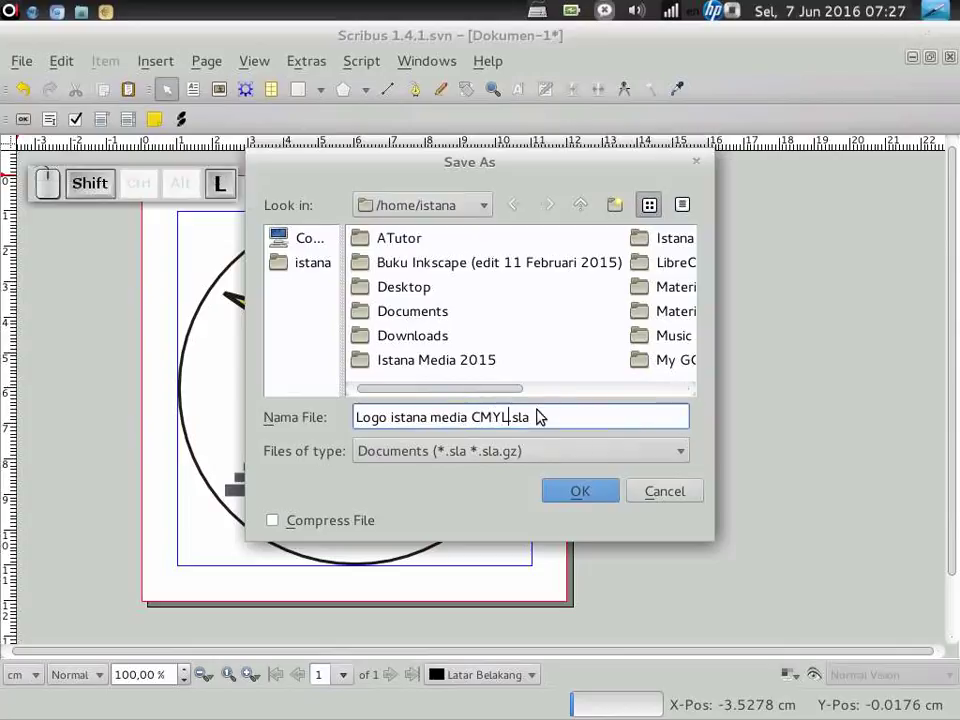
pyautogui.press('shift+BackSpace')
pyautogui.press('shift+k')
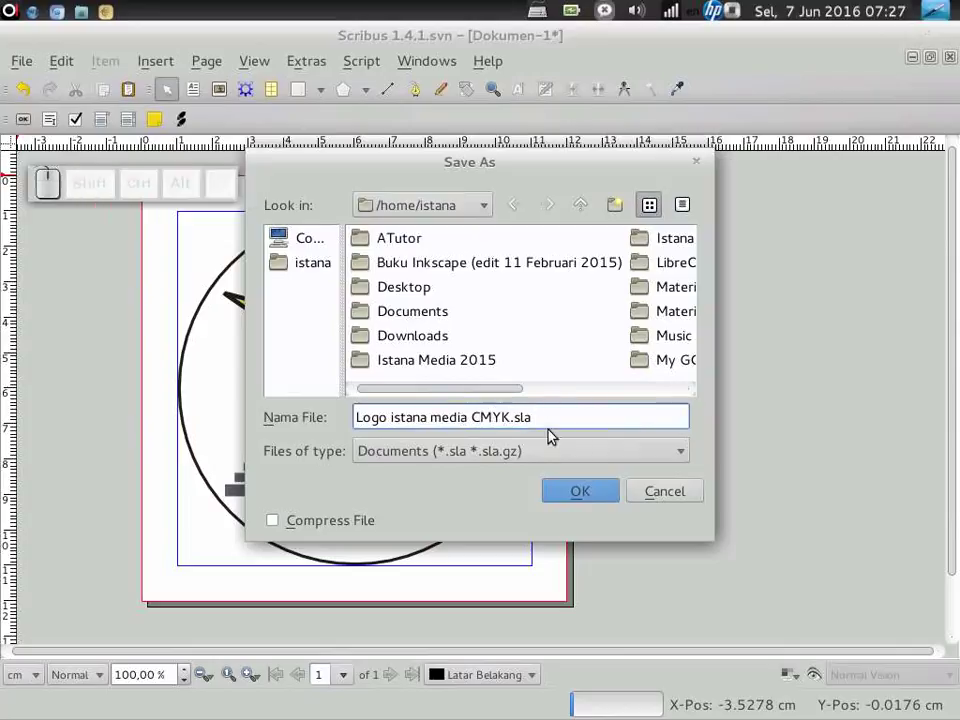
pyautogui.click(594, 498)
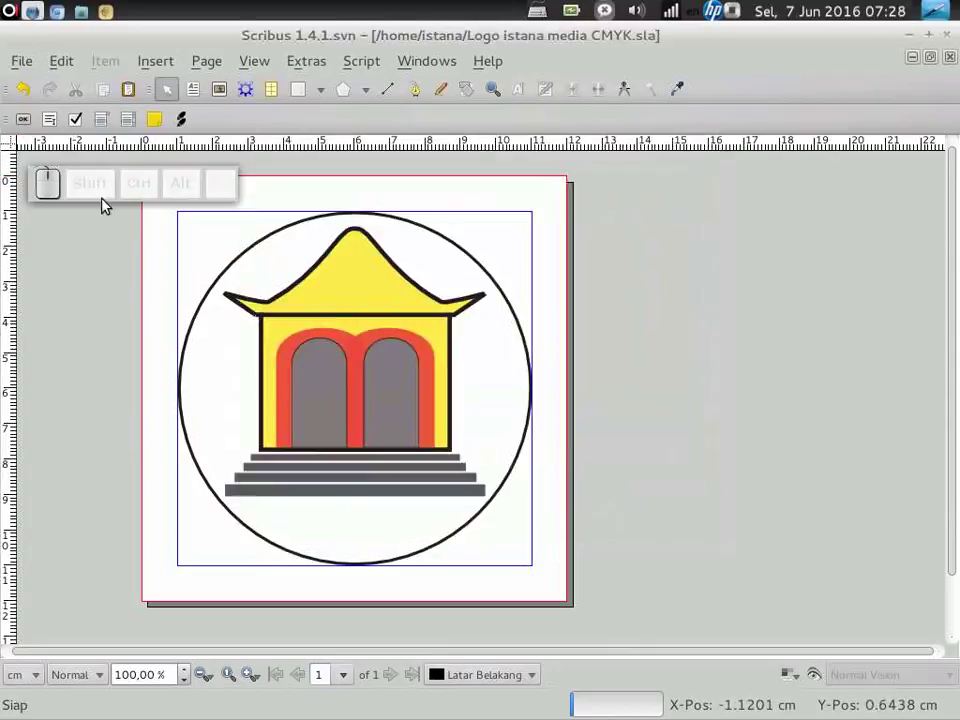
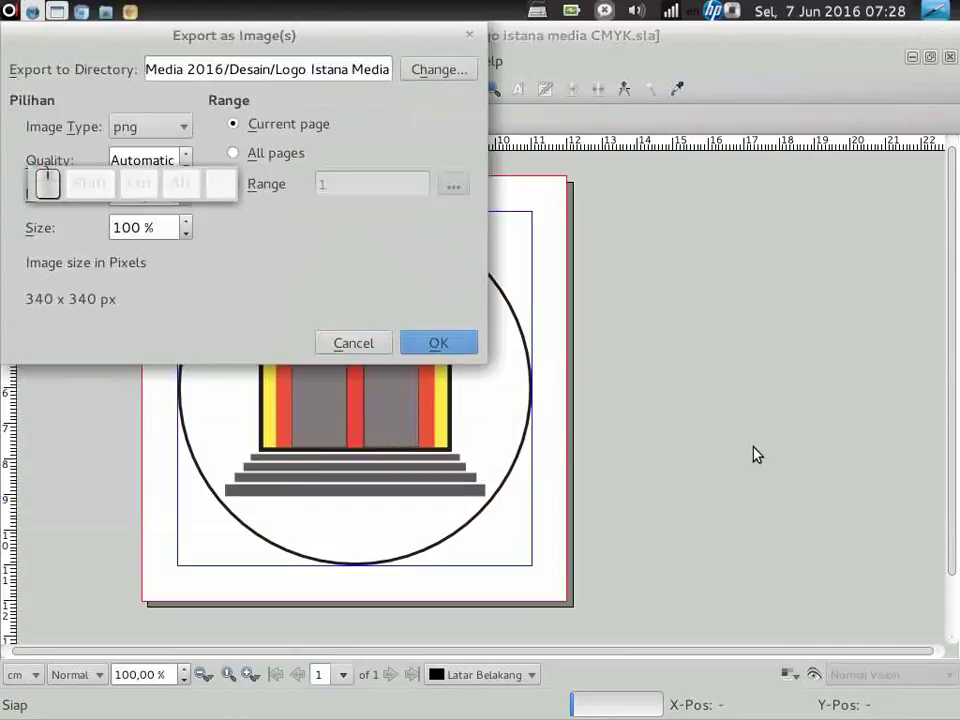
# Export the logo page as an image to the checked destination folder and acknowledge success.
pyautogui.click(356, 78)
pyautogui.press('Right')
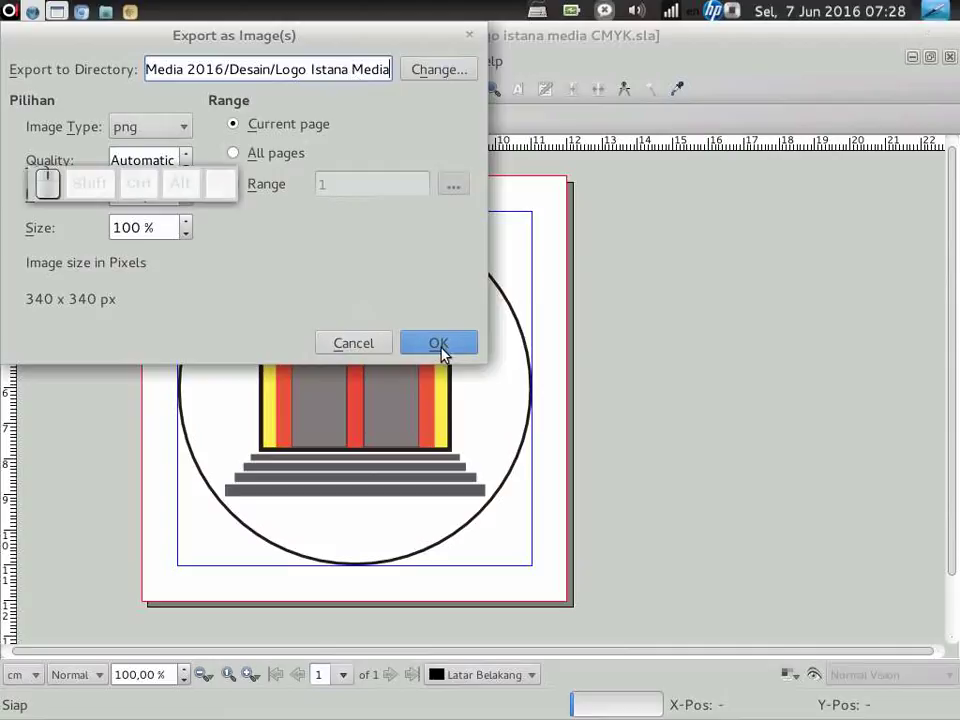
pyautogui.click(265, 159)
pyautogui.click(447, 347)
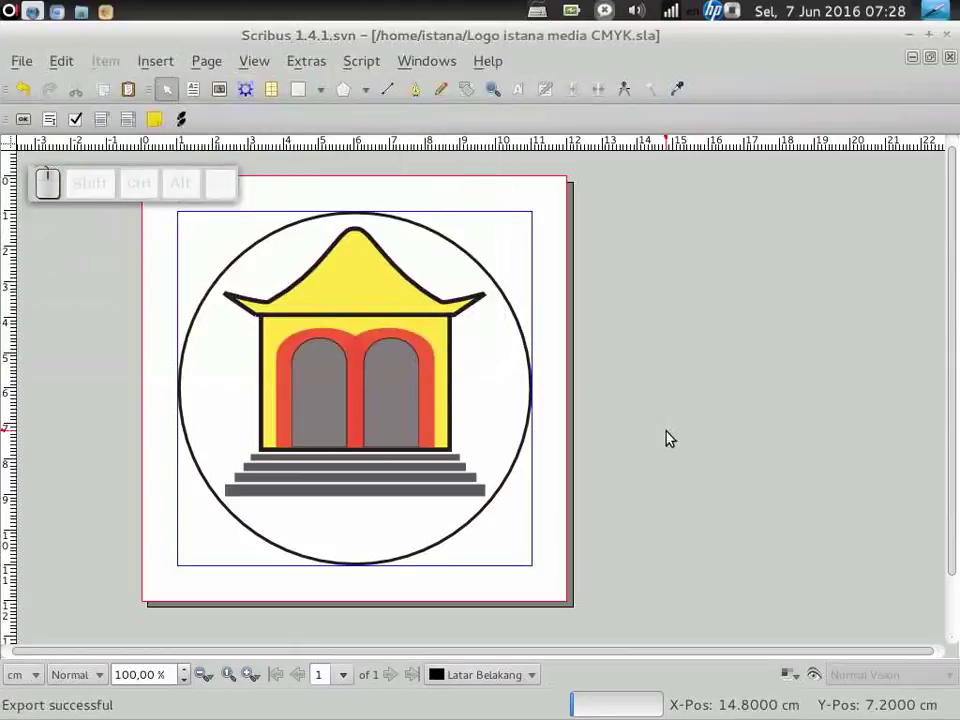
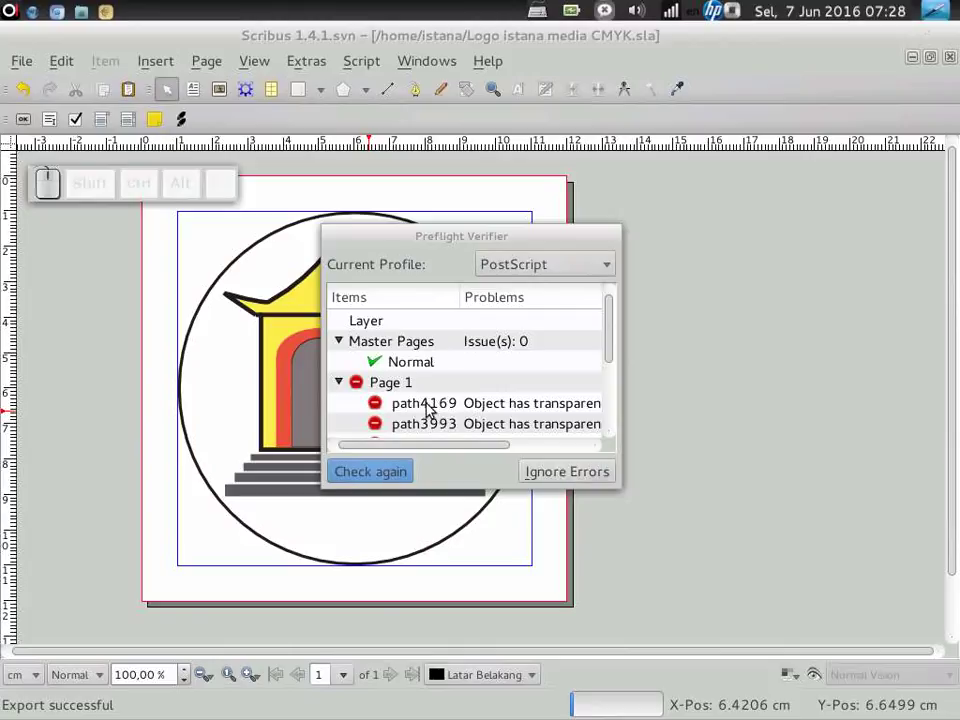
# Pass the Preflight Verifier and save the logo as 'Logo istana media CMYK.pdf'.
pyautogui.click(374, 475)
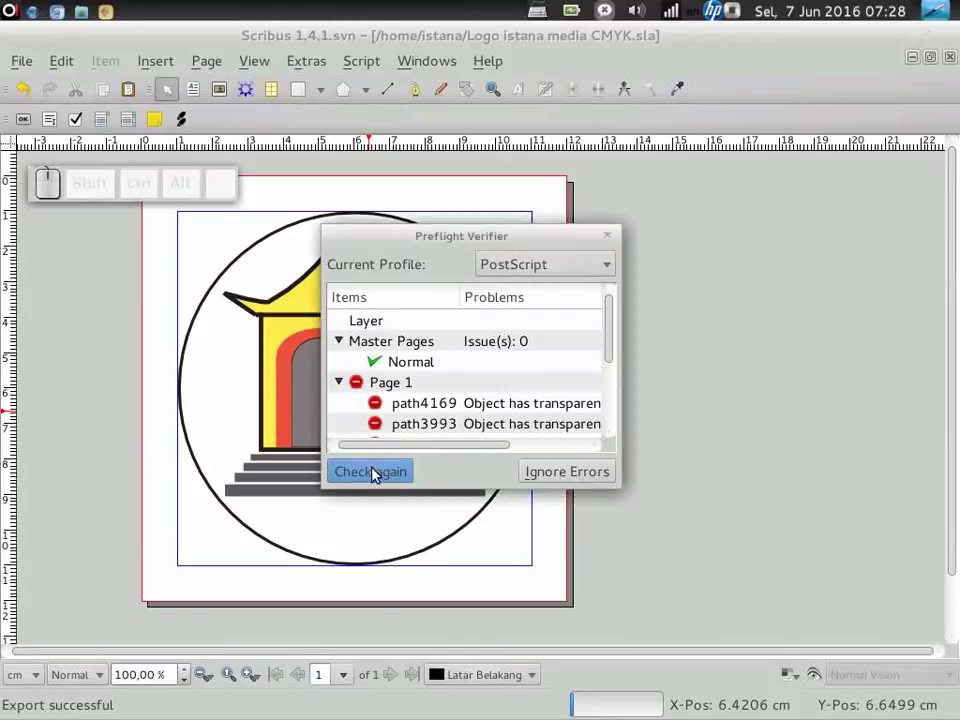
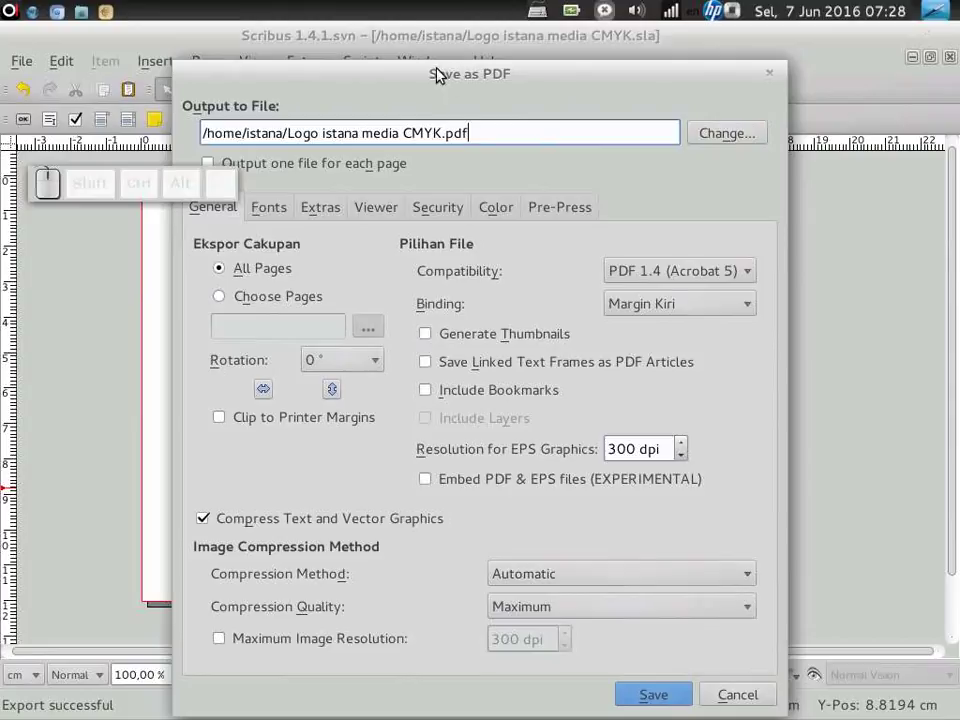
pyautogui.click(450, 80)
pyautogui.click(662, 658)
pyautogui.click(262, 231)
pyautogui.click(425, 477)
pyautogui.click(346, 537)
pyautogui.click(487, 463)
pyautogui.scroll(-3)
# Open 'Logo istana media CMYK.pdf' from the home folder in the document viewer.
pyautogui.scroll(3)
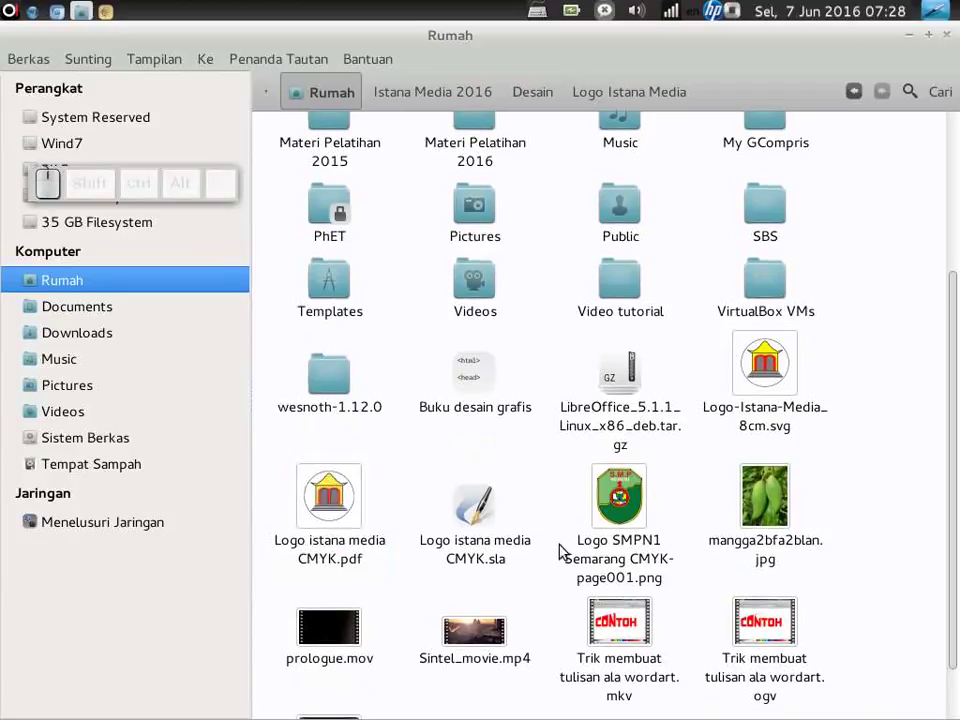
pyautogui.click(334, 507)
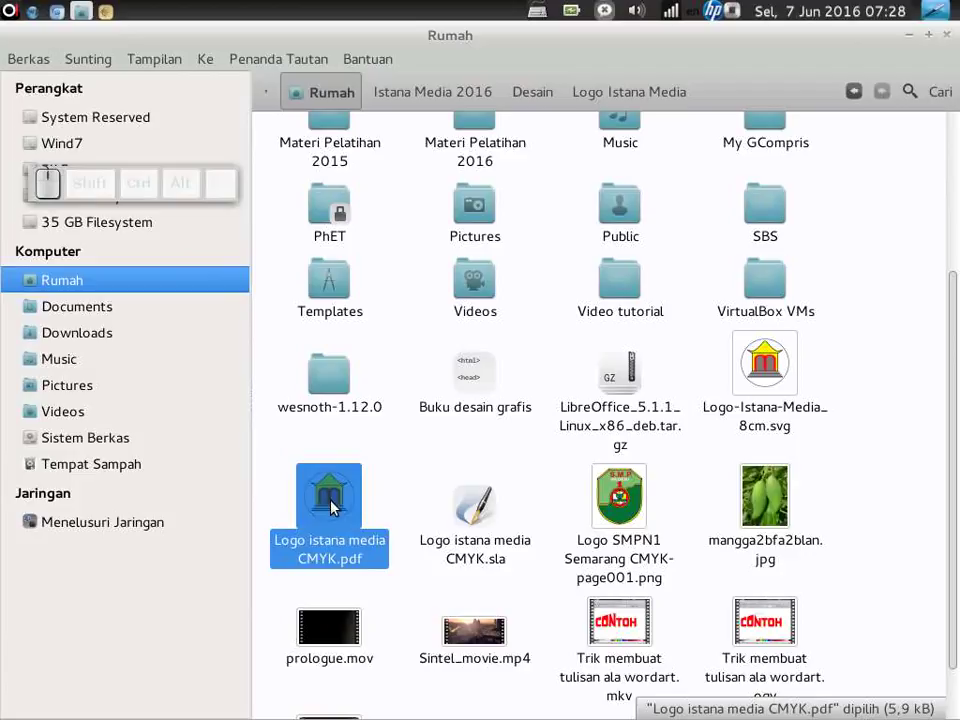
pyautogui.scroll(-3)
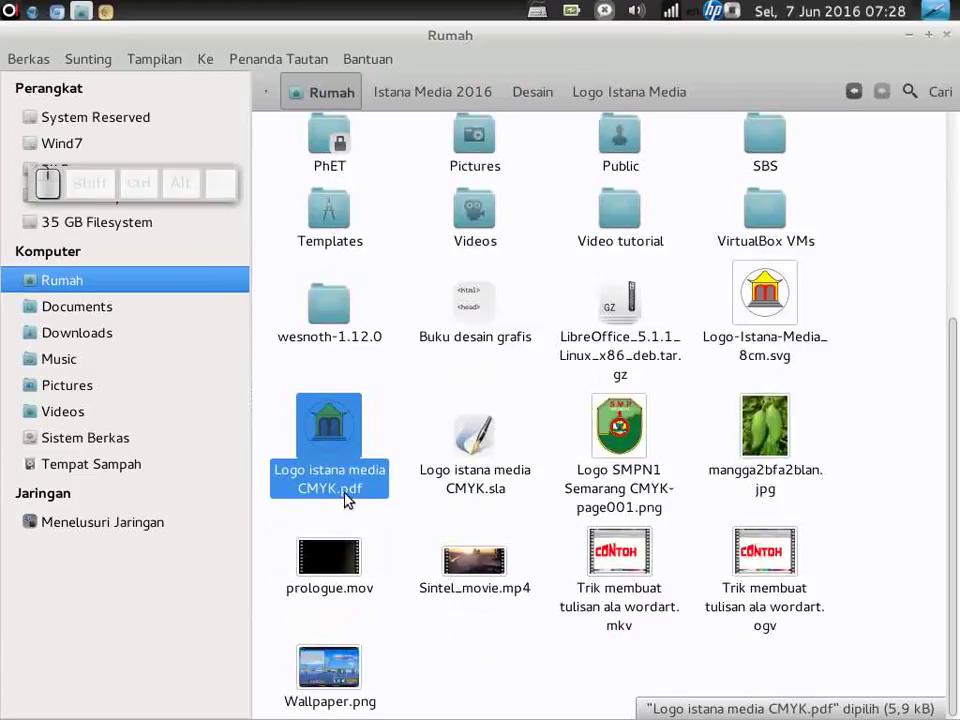
pyautogui.scroll(3)
pyautogui.scroll(3)
pyautogui.scroll(-3)
pyautogui.click(338, 448)
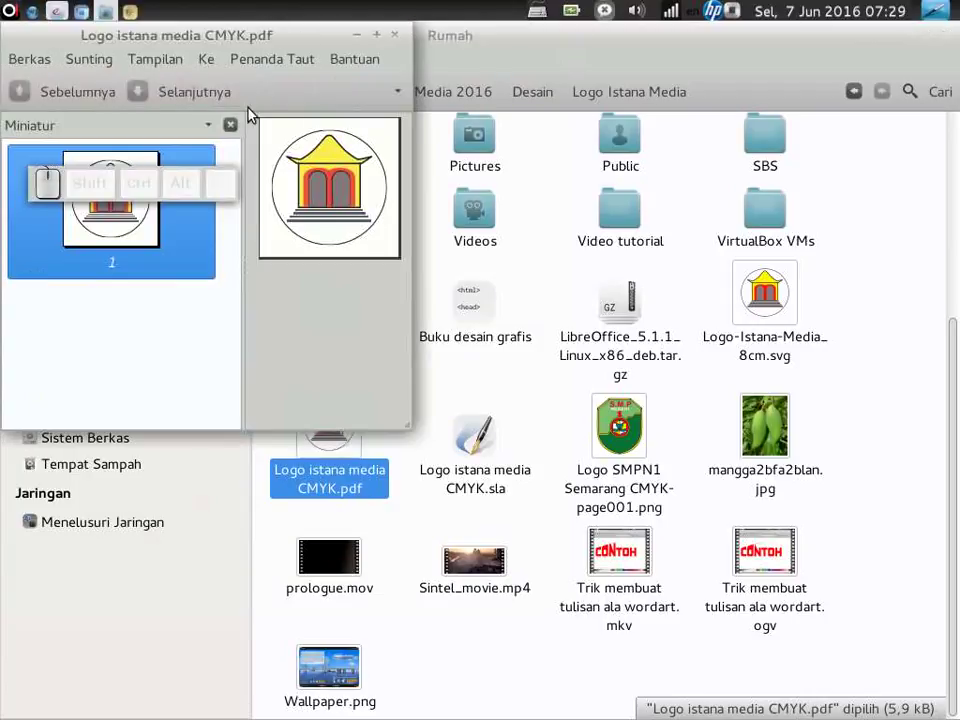
# Maximise the viewer, fit the page to width and zoom out to 125% to show the whole logo.
pyautogui.click(231, 131)
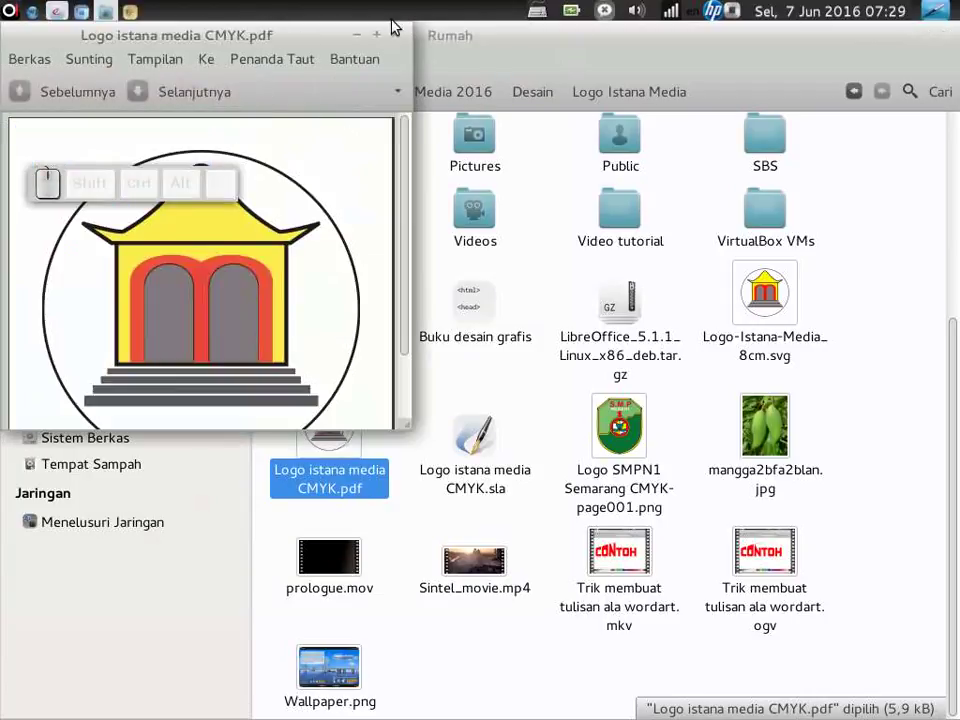
pyautogui.click(380, 36)
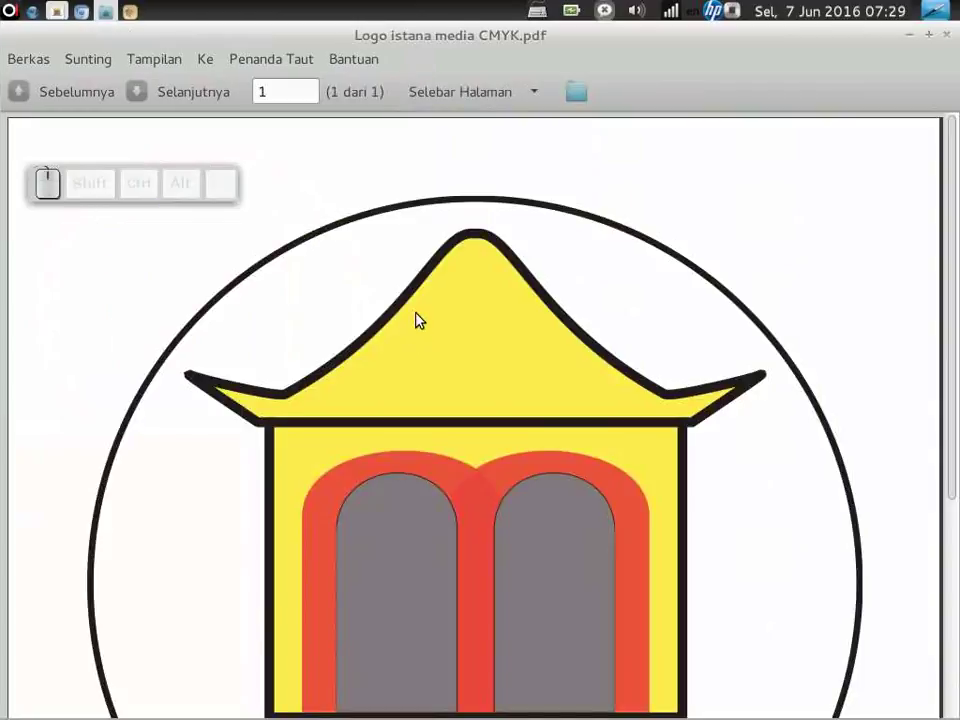
pyautogui.press('-')
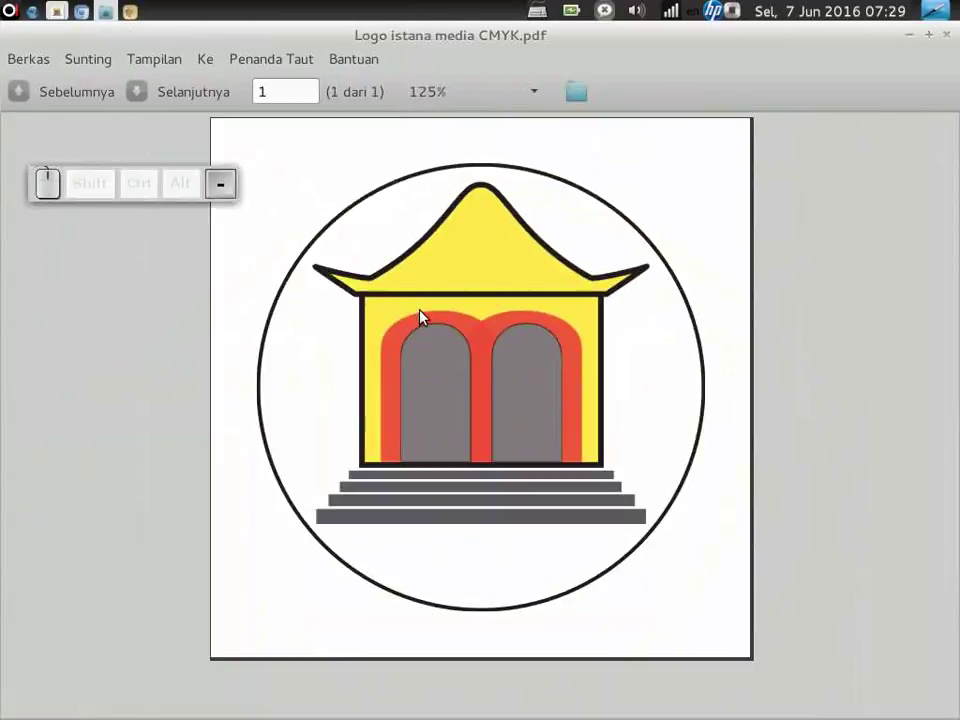